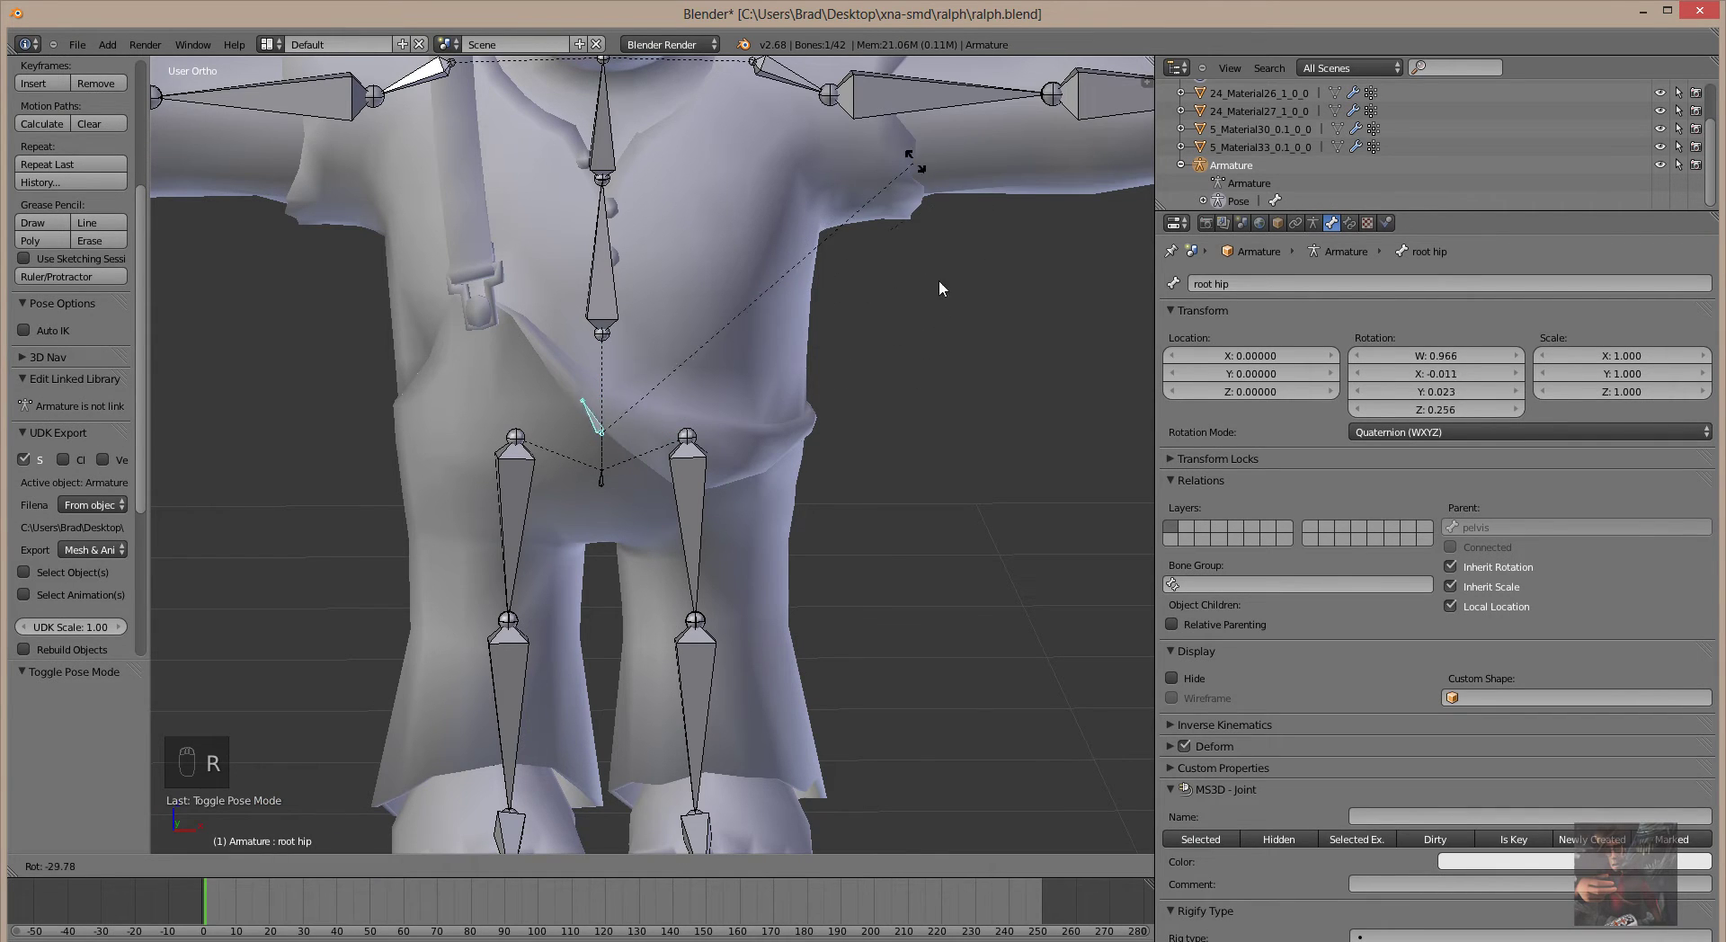
Test-rotate root hip, cancel it, and select the spine lower bone.
{"action": "key", "text": "r"}
{"action": "left_click_drag", "start_coordinate": [950, 351], "coordinate": [929, 564]}
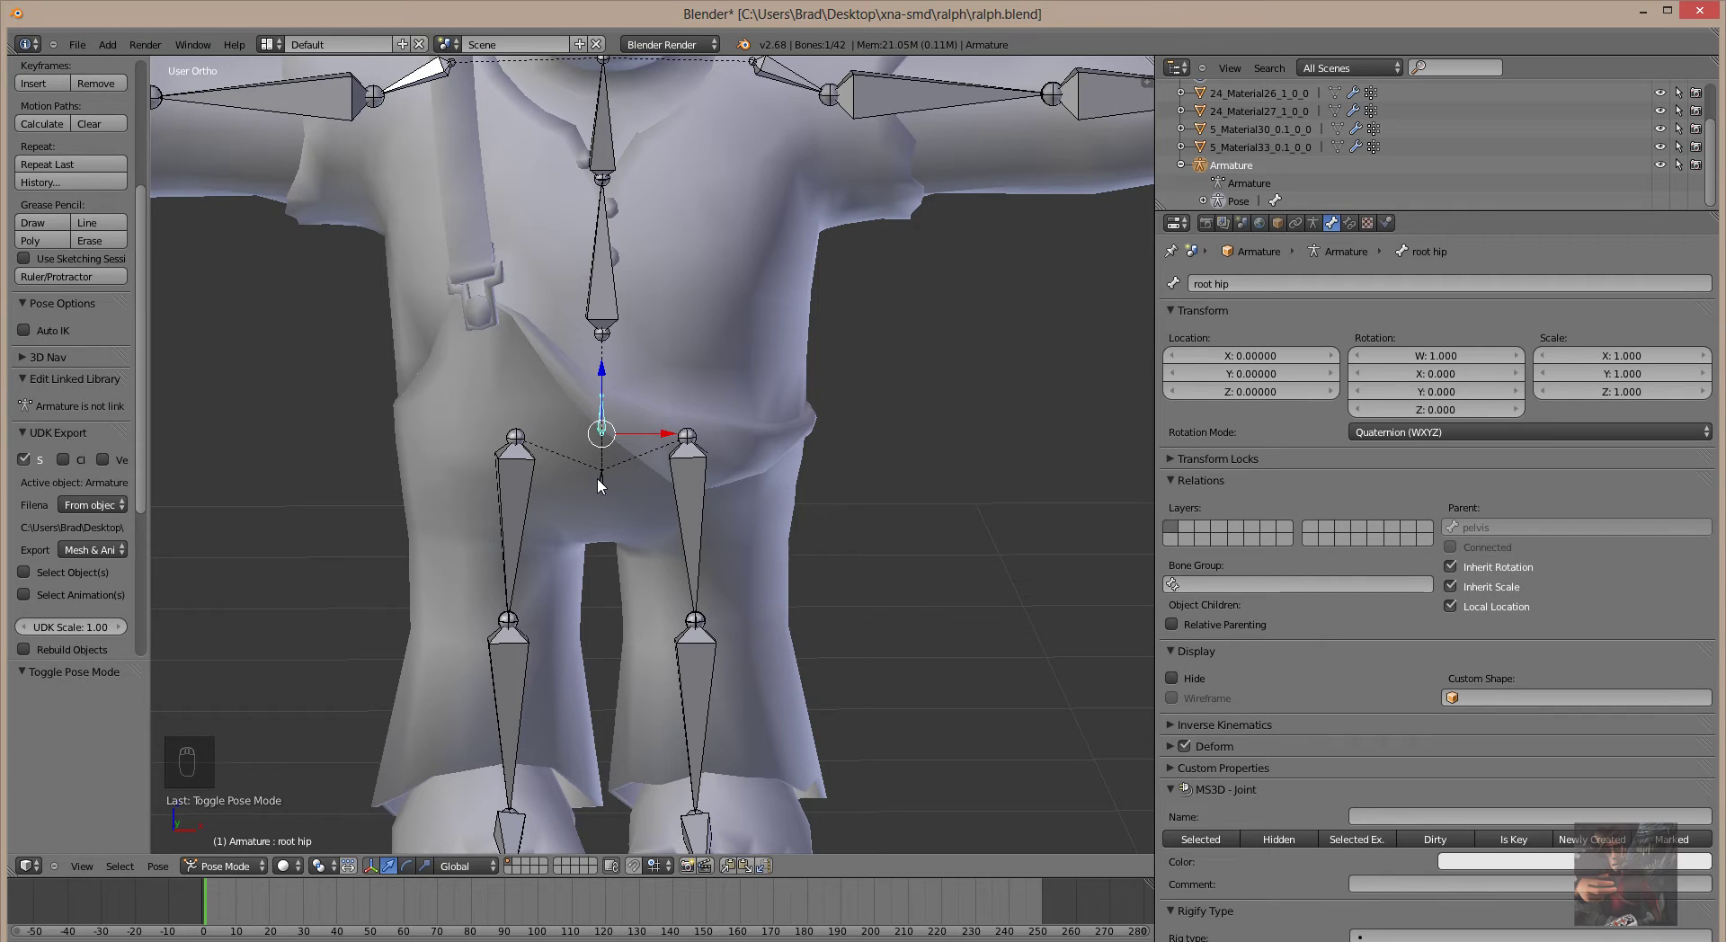
{"action": "left_click_drag", "start_coordinate": [605, 479], "coordinate": [632, 312]}
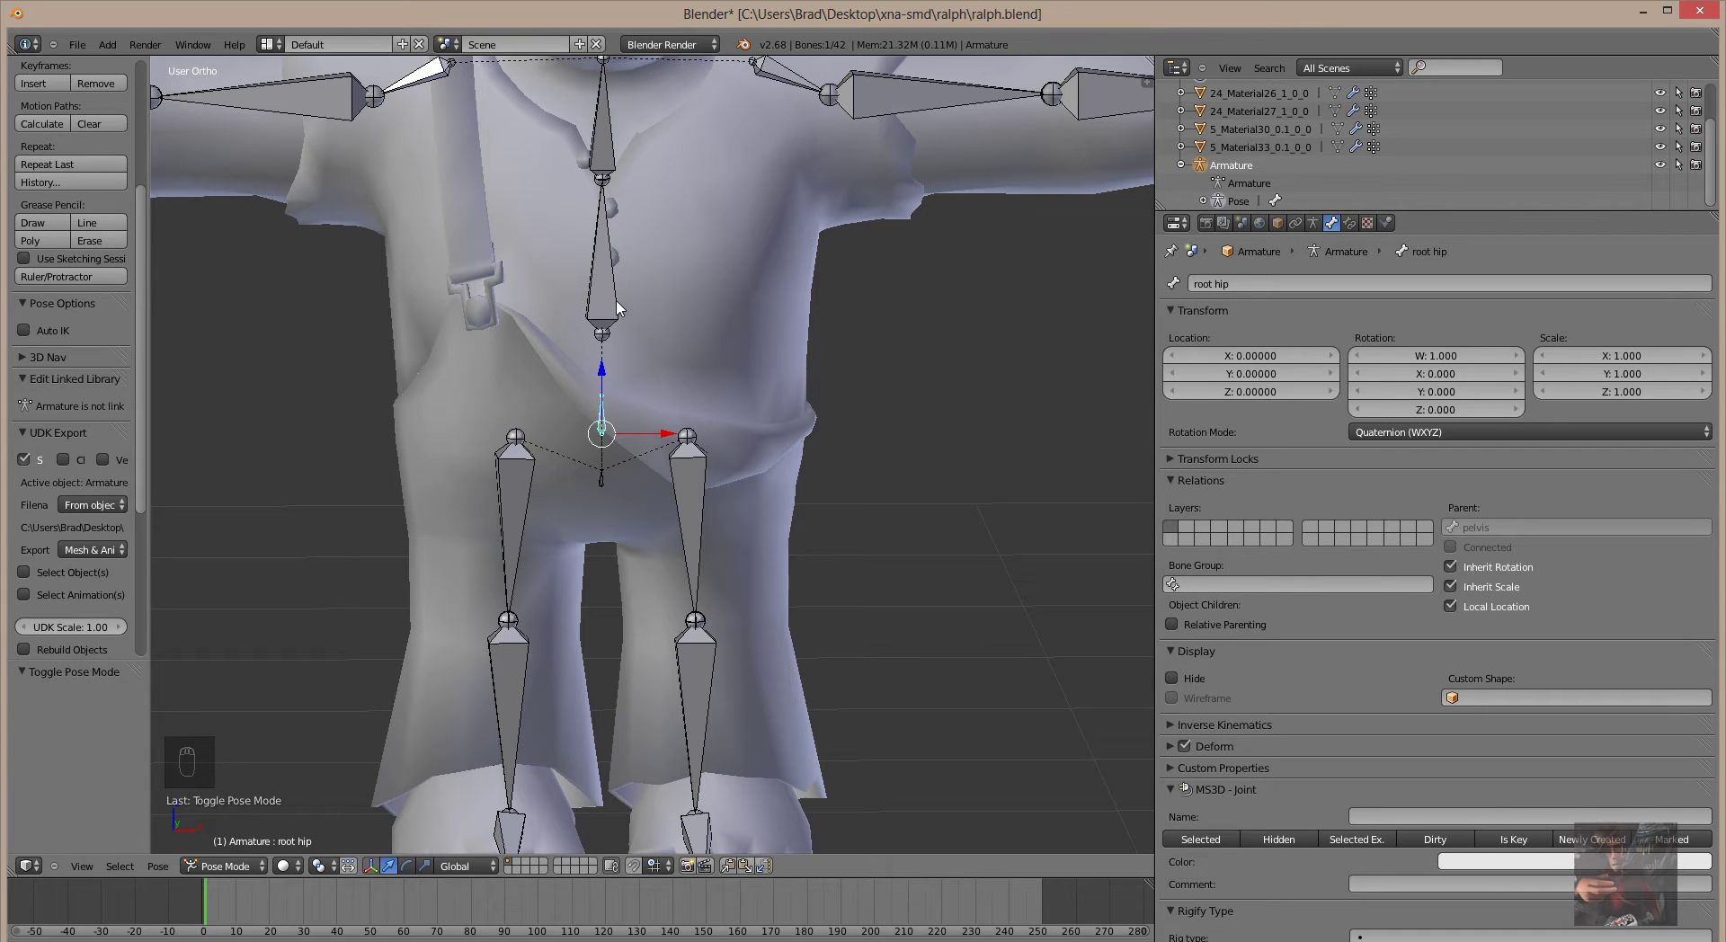
{"action": "left_click_drag", "start_coordinate": [618, 303], "coordinate": [1334, 221]}
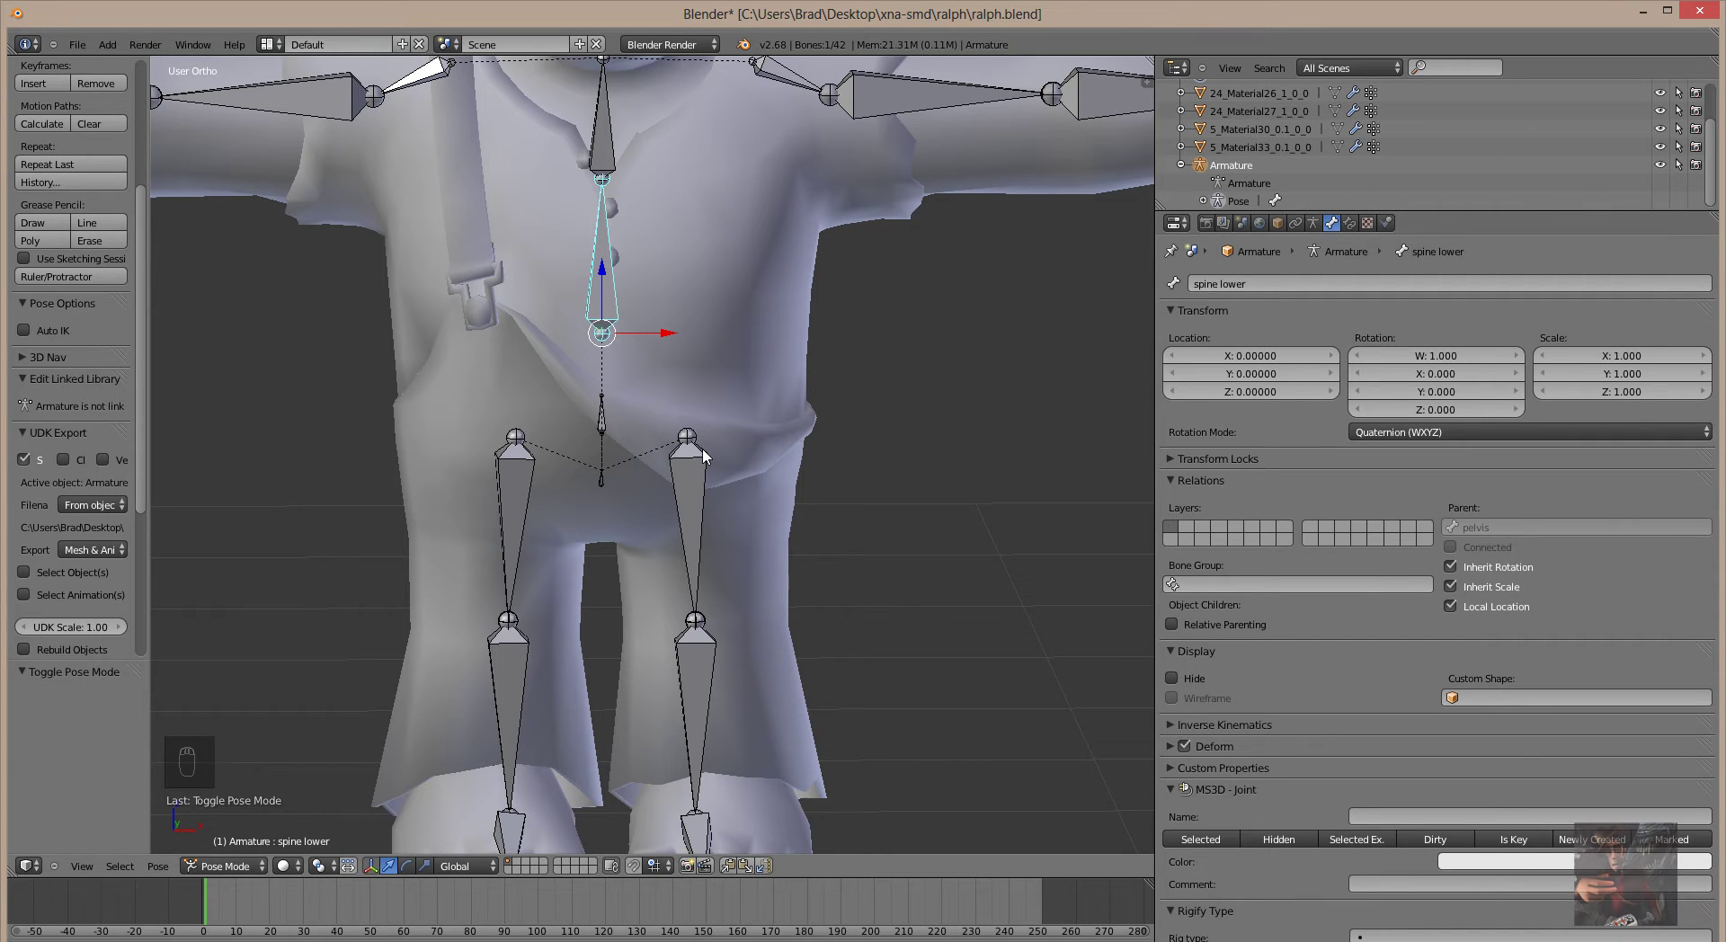
Enter edit mode and search 'root hip' as spine lower's new parent.
{"action": "key", "text": "Tab"}
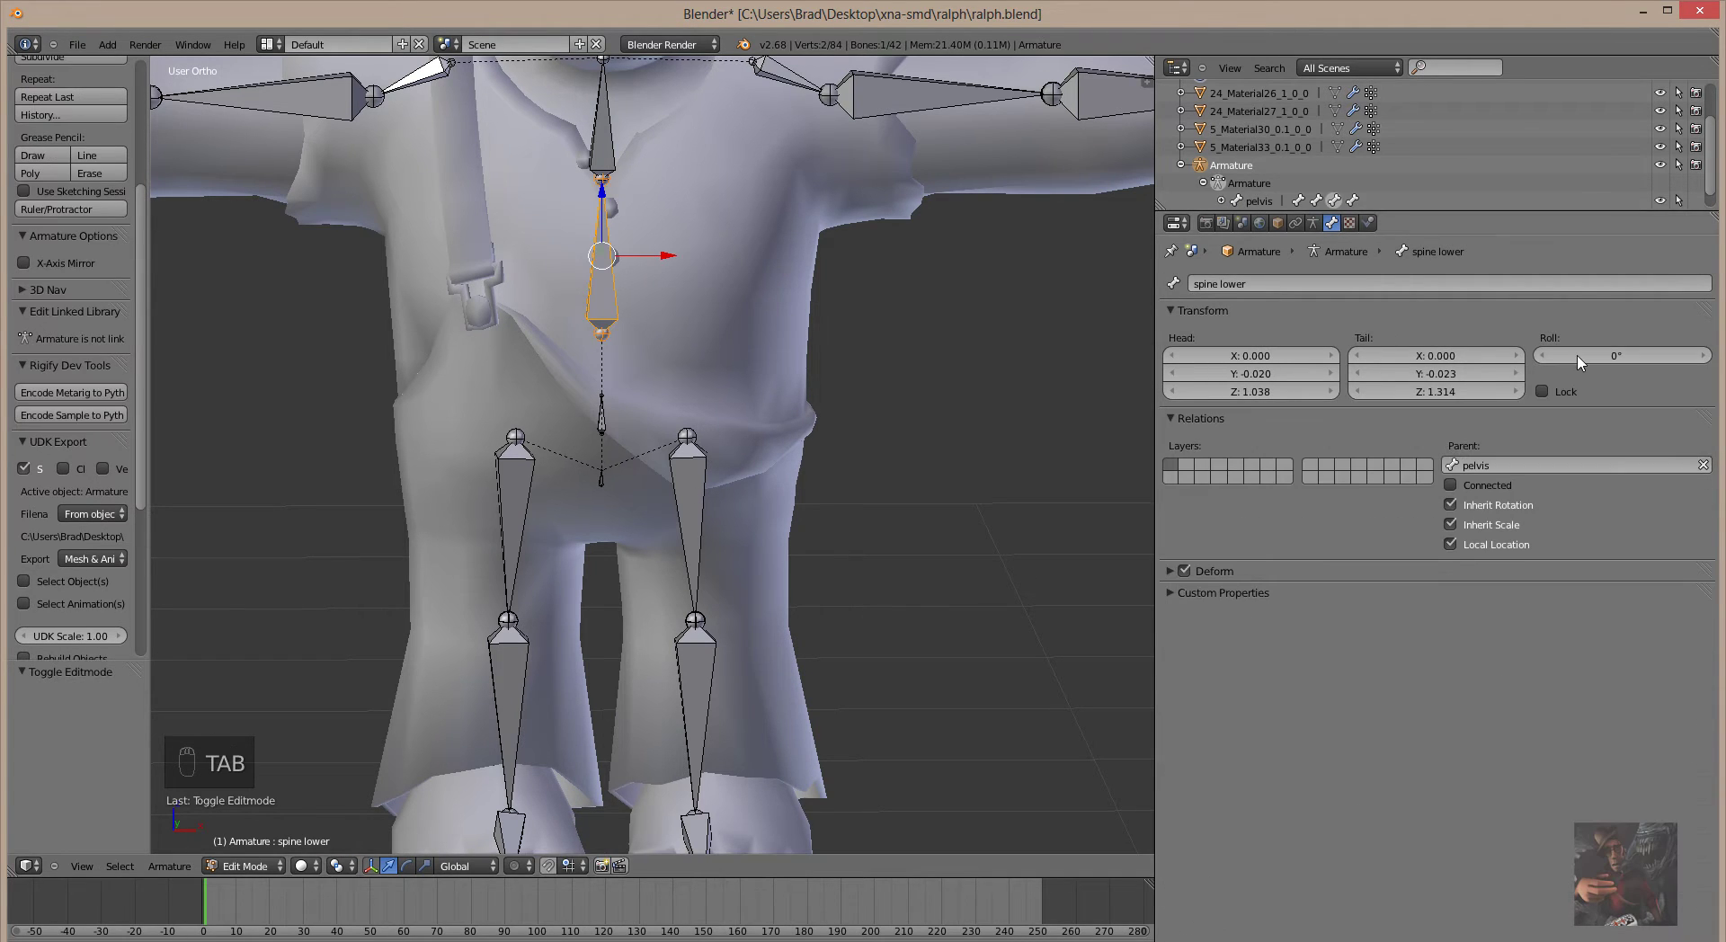
{"action": "key", "text": "Tab"}
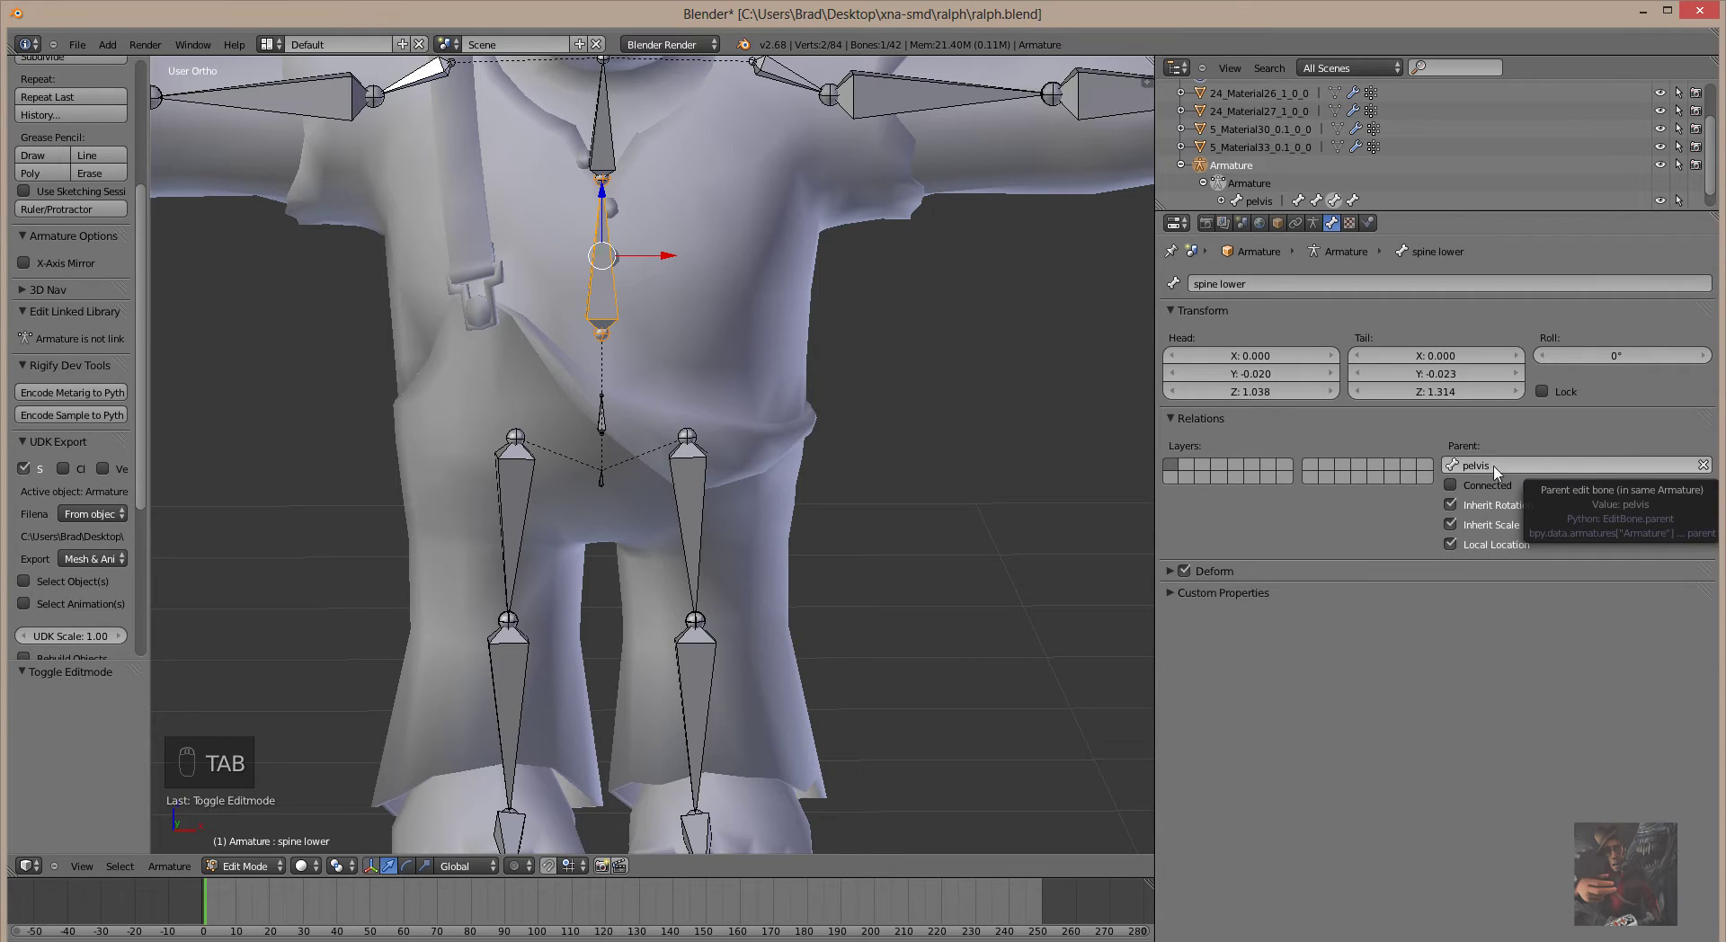
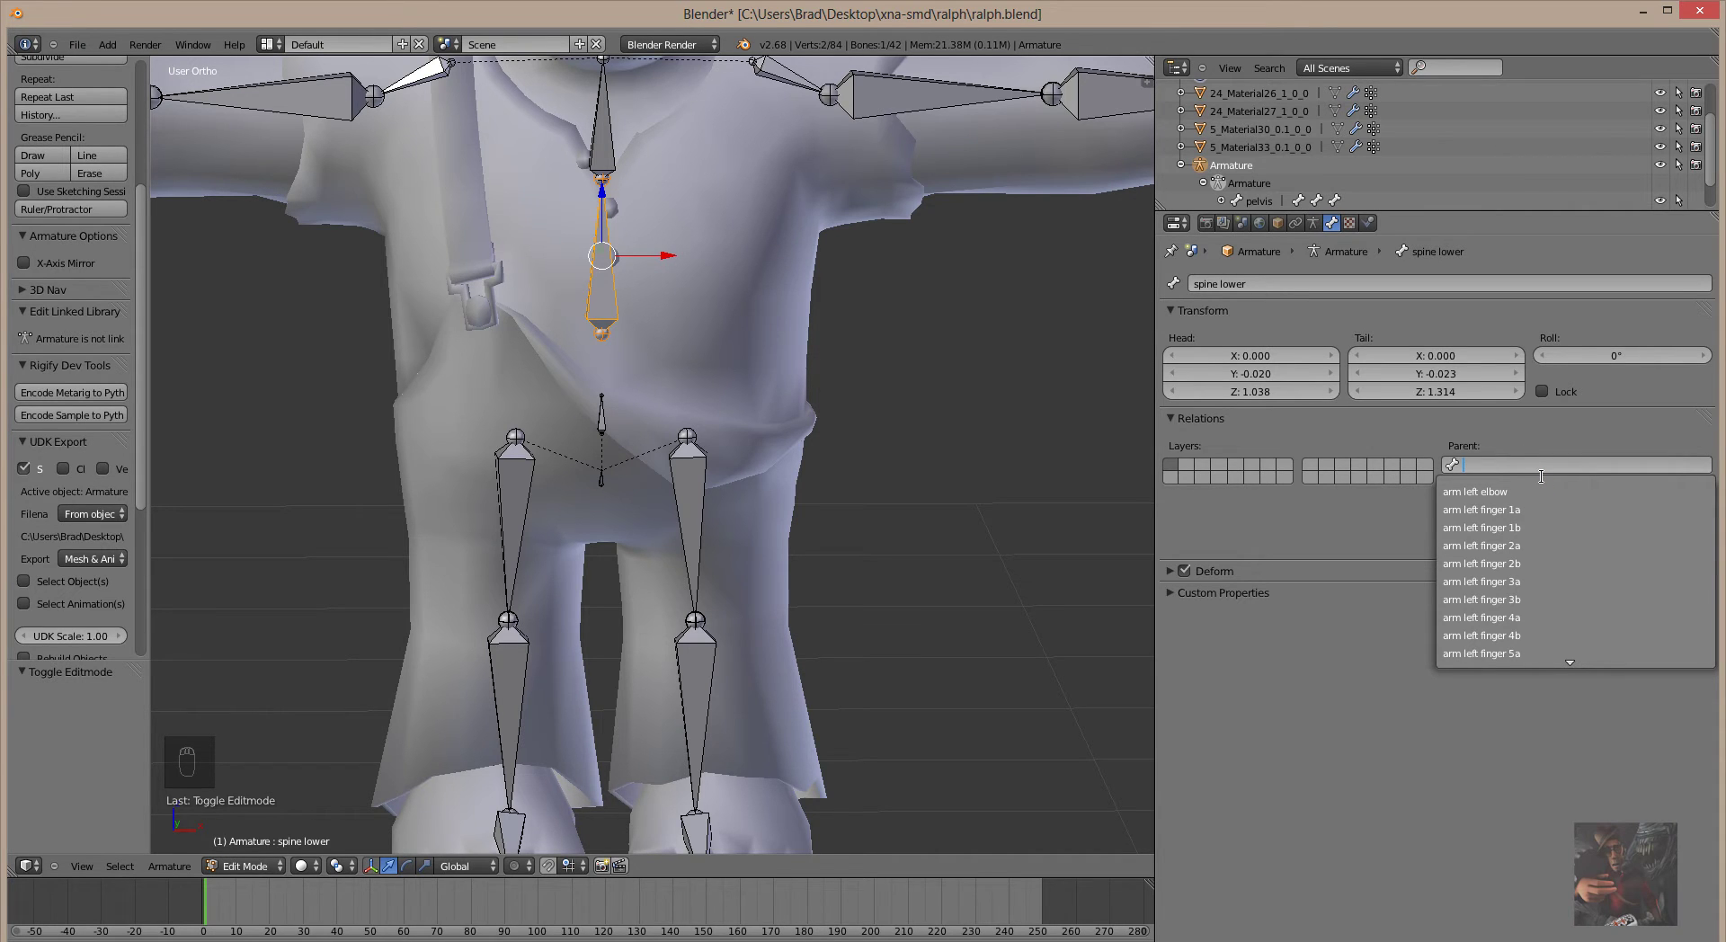
{"action": "key", "text": "o"}
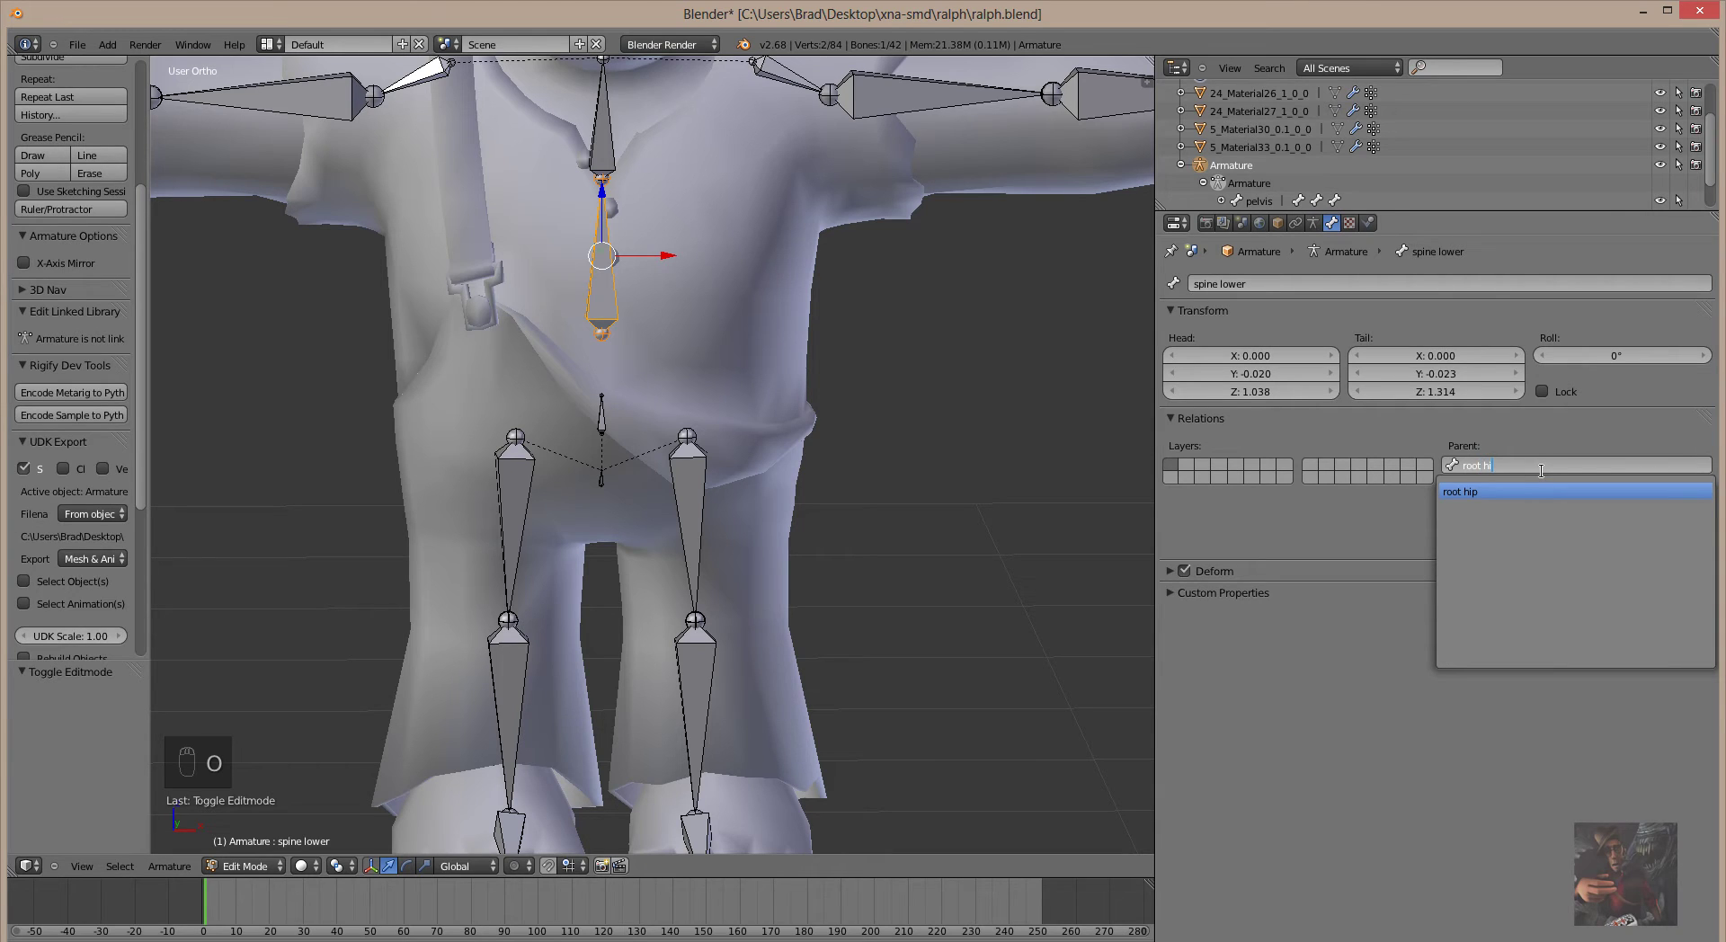
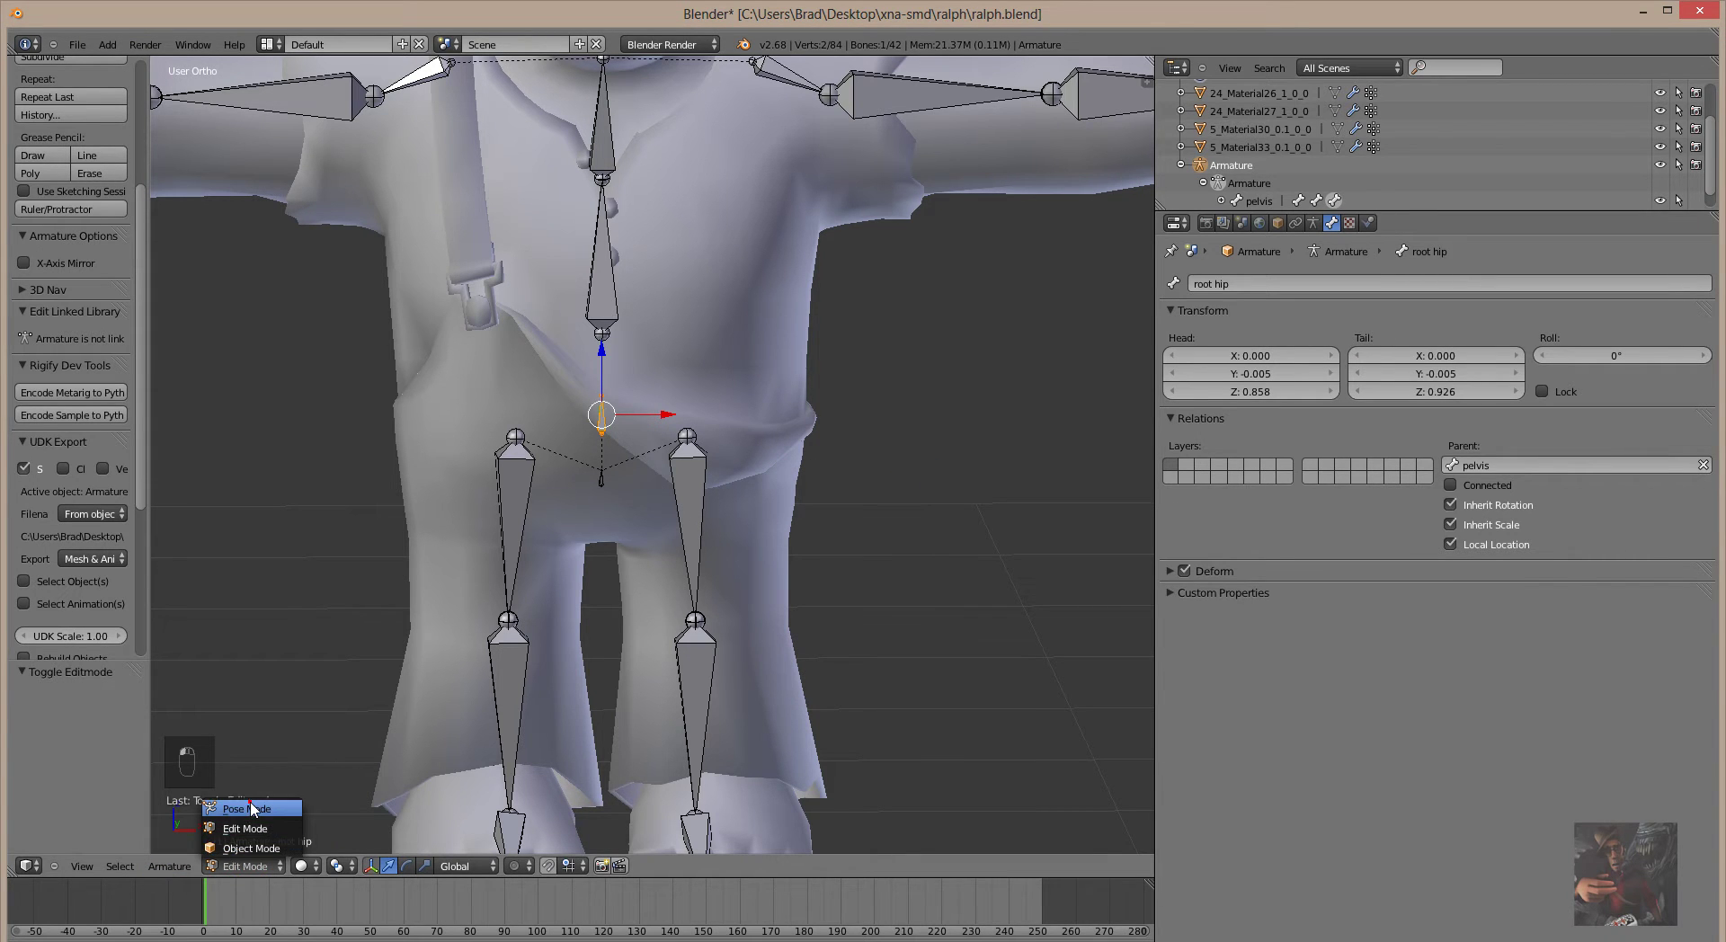
In pose mode test-rotate root hip, spine lower and pelvis to confirm the spine follows.
{"action": "key", "text": "r"}
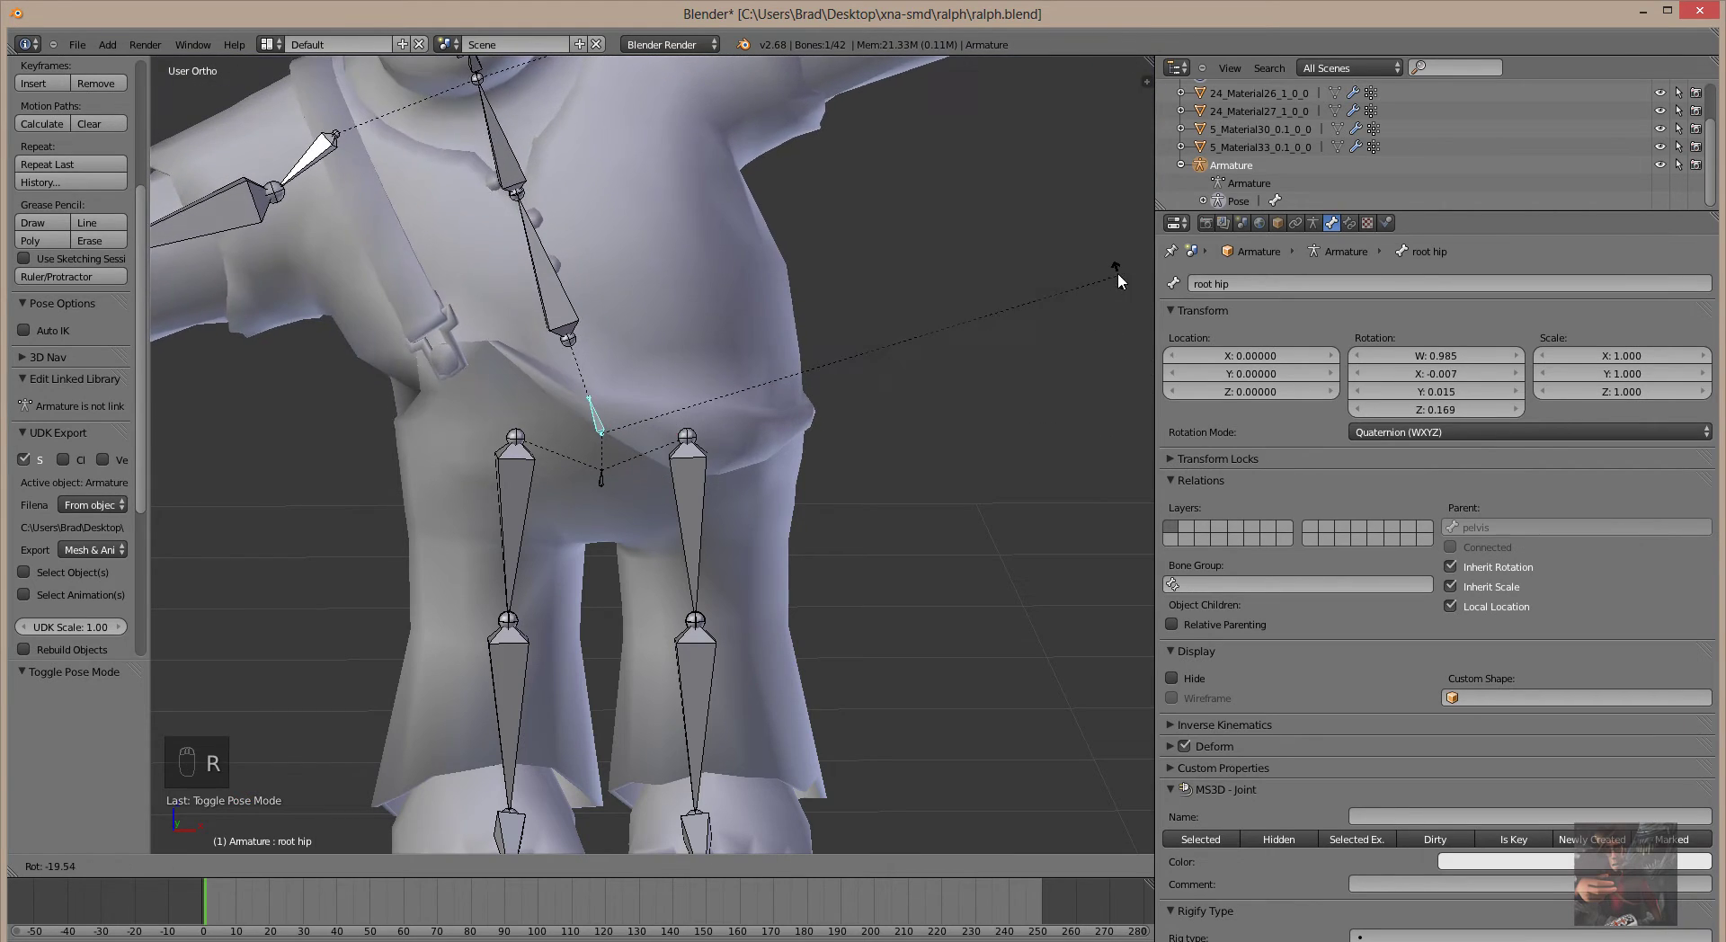
{"action": "key", "text": "r"}
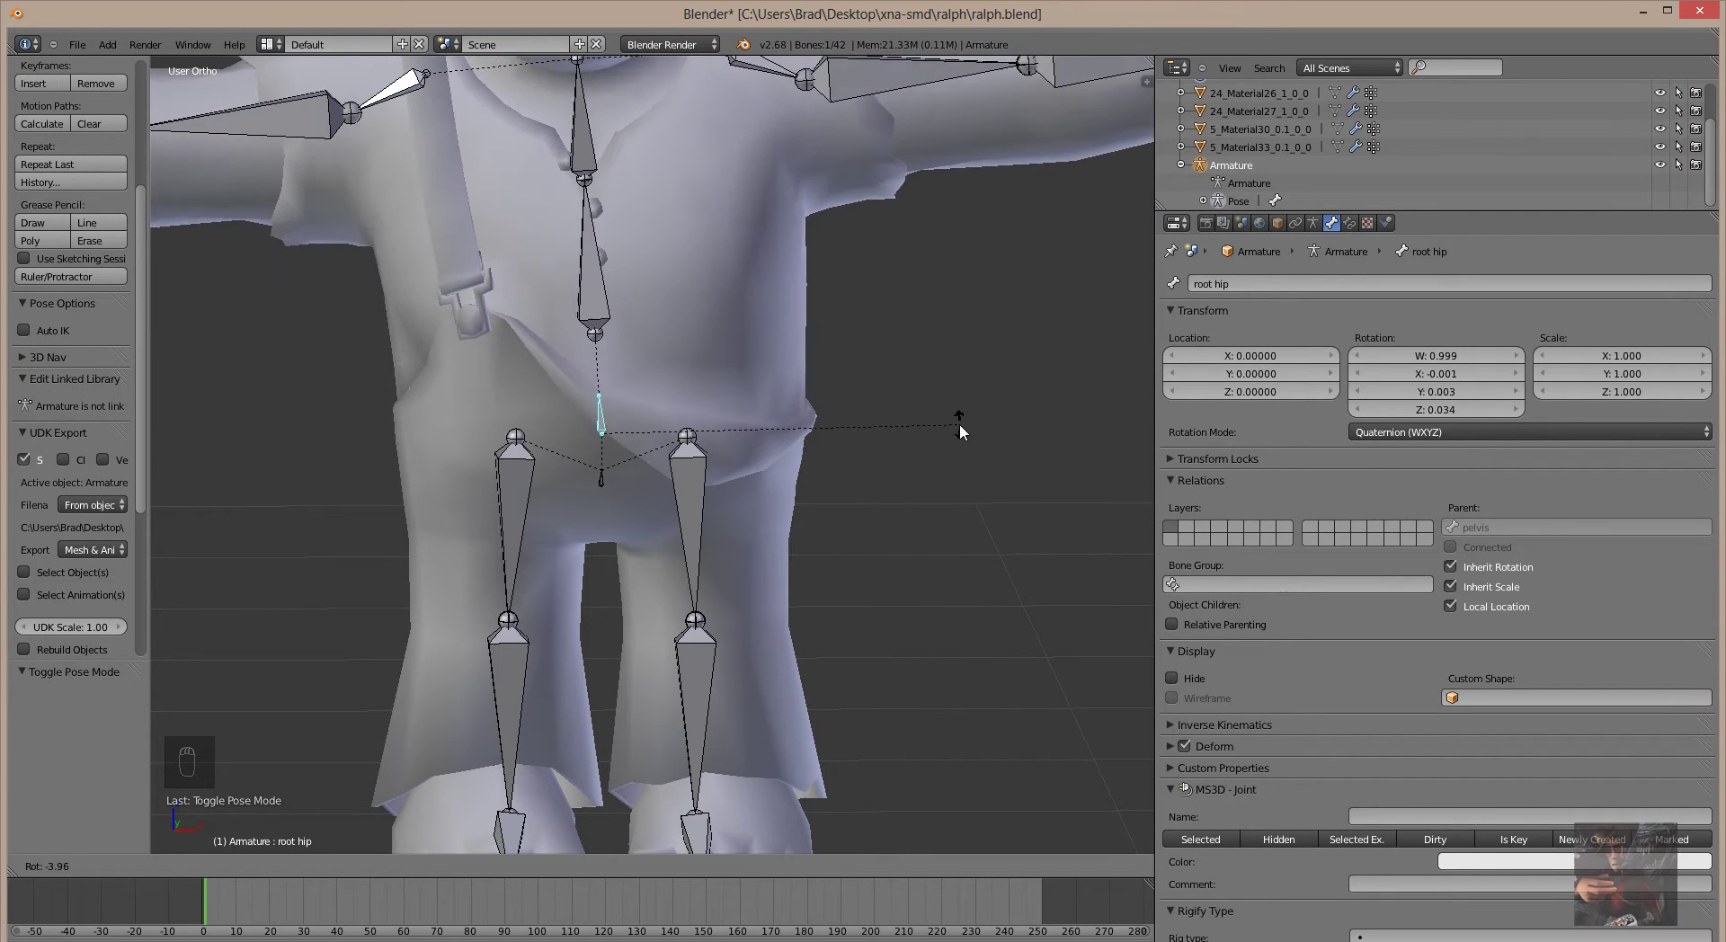
{"action": "left_click_drag", "start_coordinate": [960, 436], "coordinate": [1036, 499]}
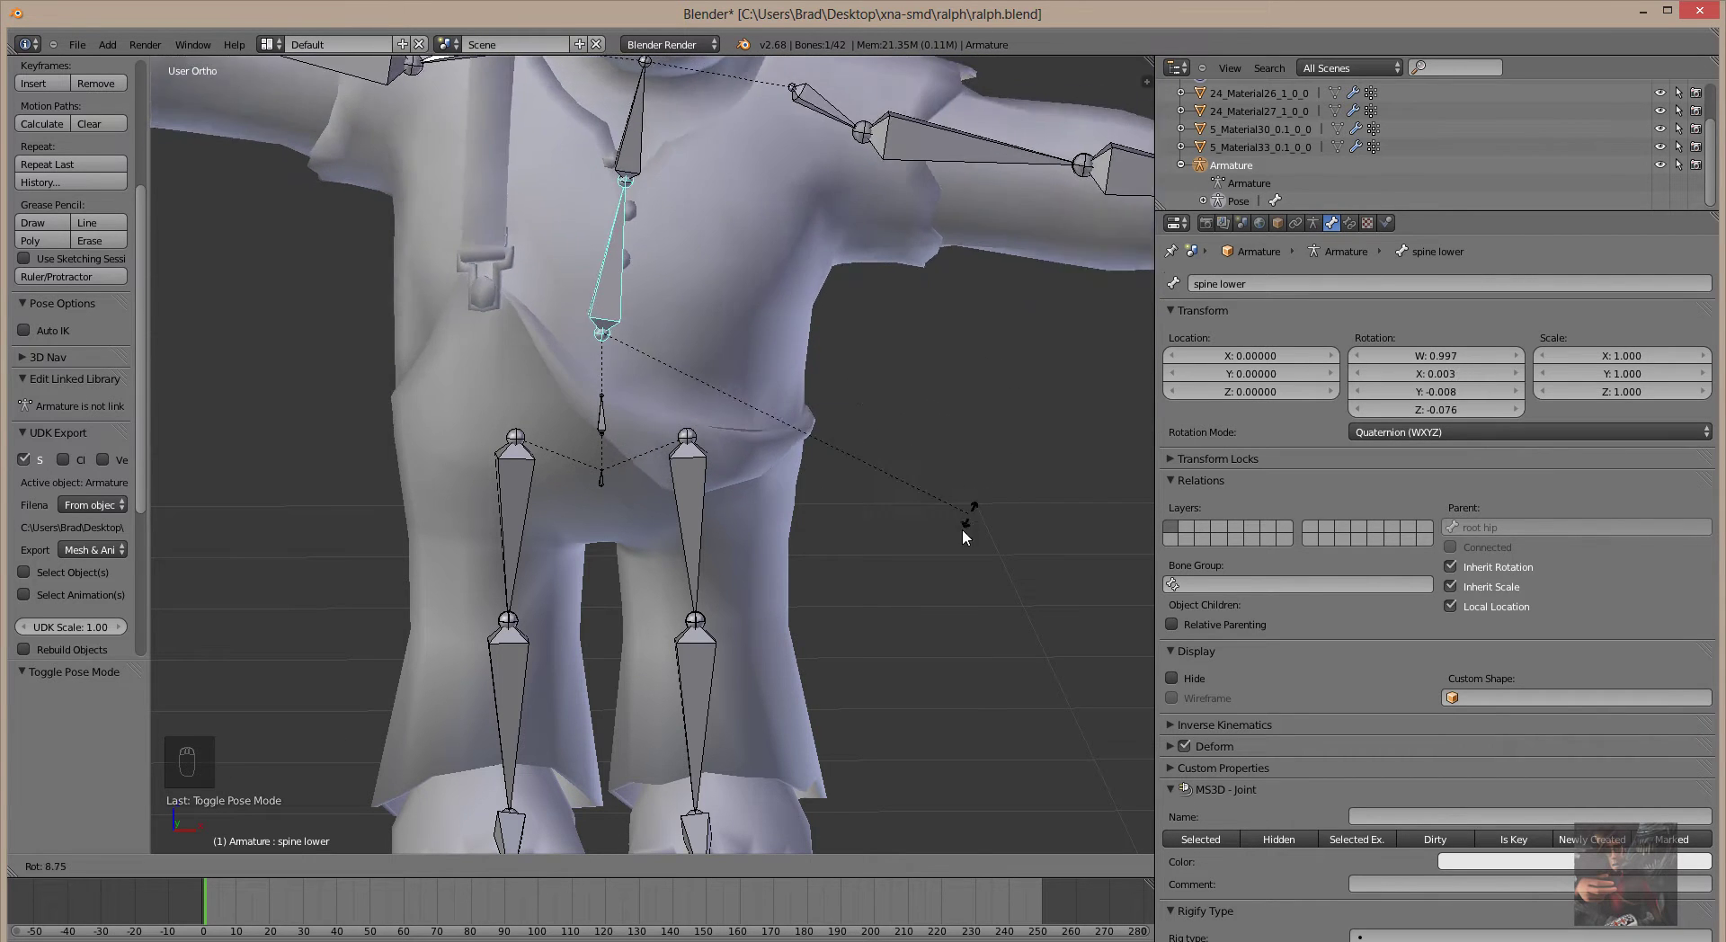
{"action": "left_click_drag", "start_coordinate": [976, 433], "coordinate": [611, 505]}
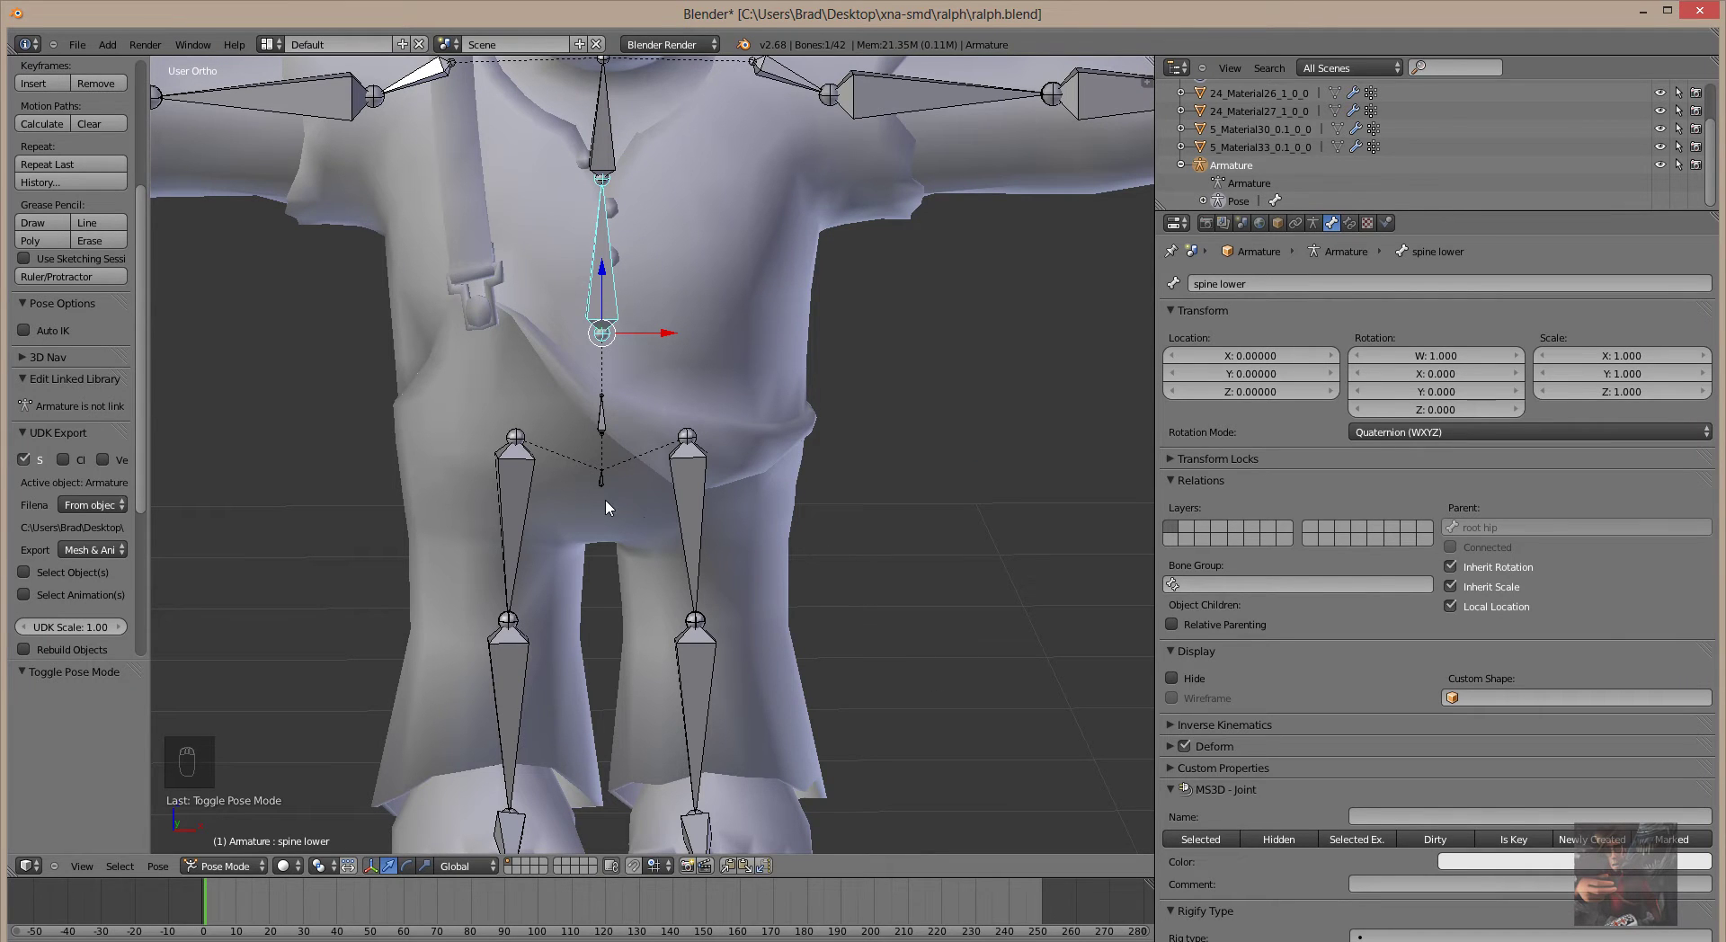
{"action": "left_click_drag", "start_coordinate": [605, 485], "coordinate": [1075, 283]}
{"action": "middle_click", "coordinate": [1075, 283]}
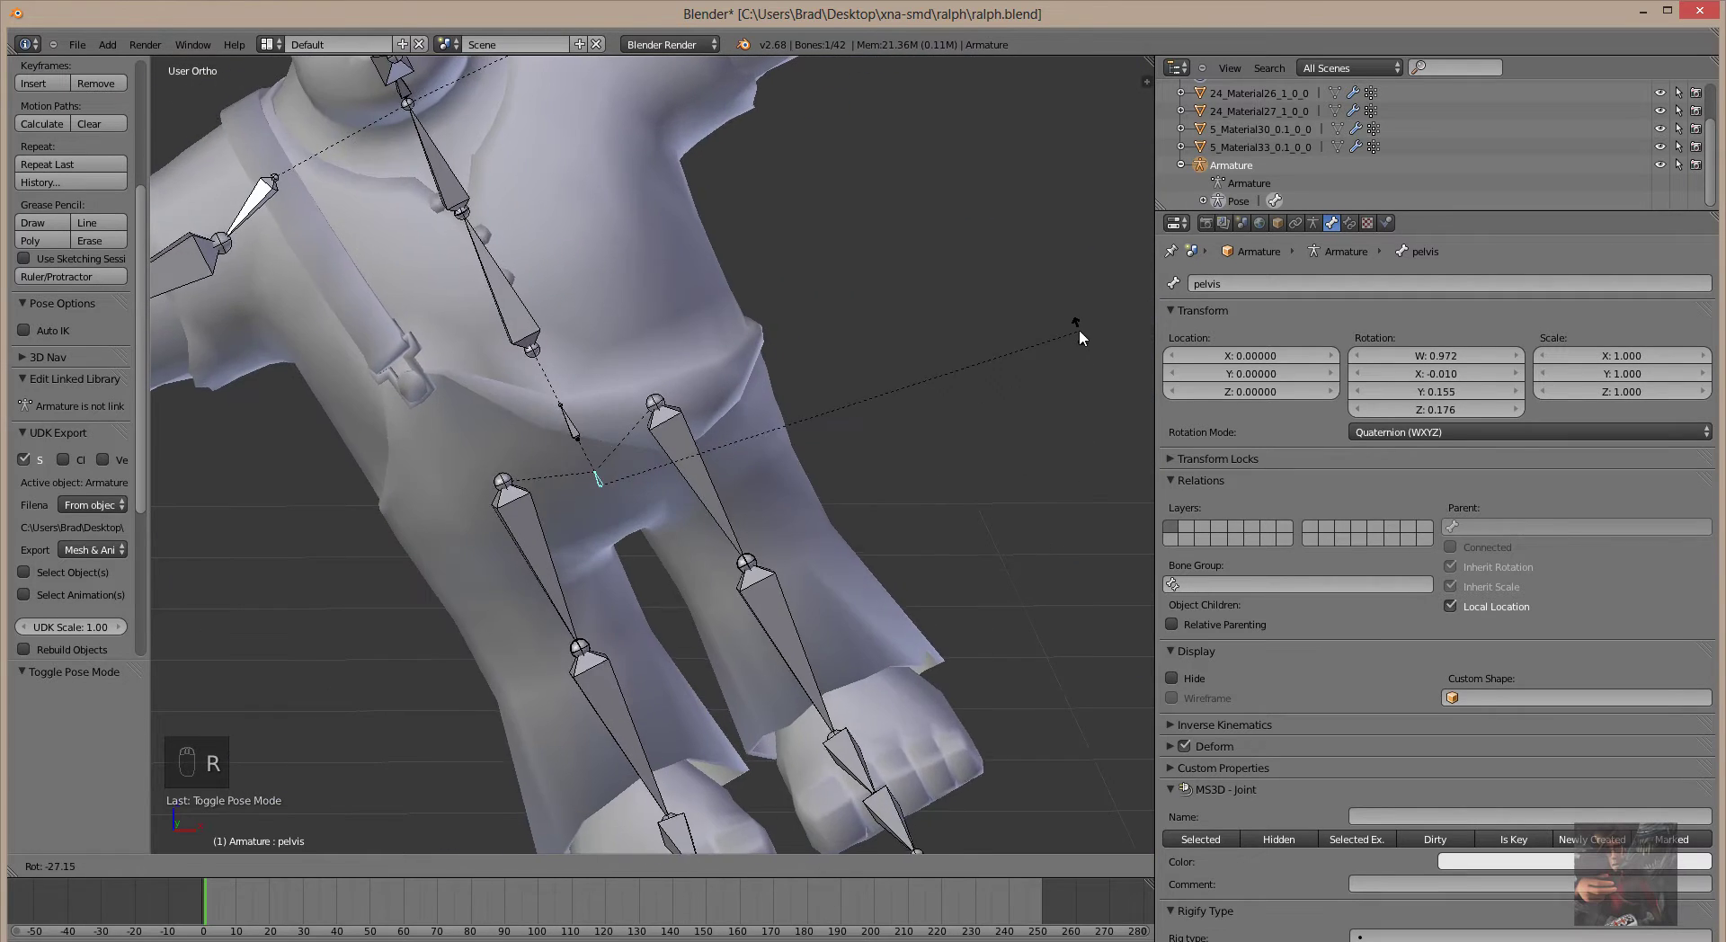
{"action": "left_click_drag", "start_coordinate": [1072, 426], "coordinate": [909, 742]}
{"action": "left_click_drag", "start_coordinate": [901, 756], "coordinate": [496, 405]}
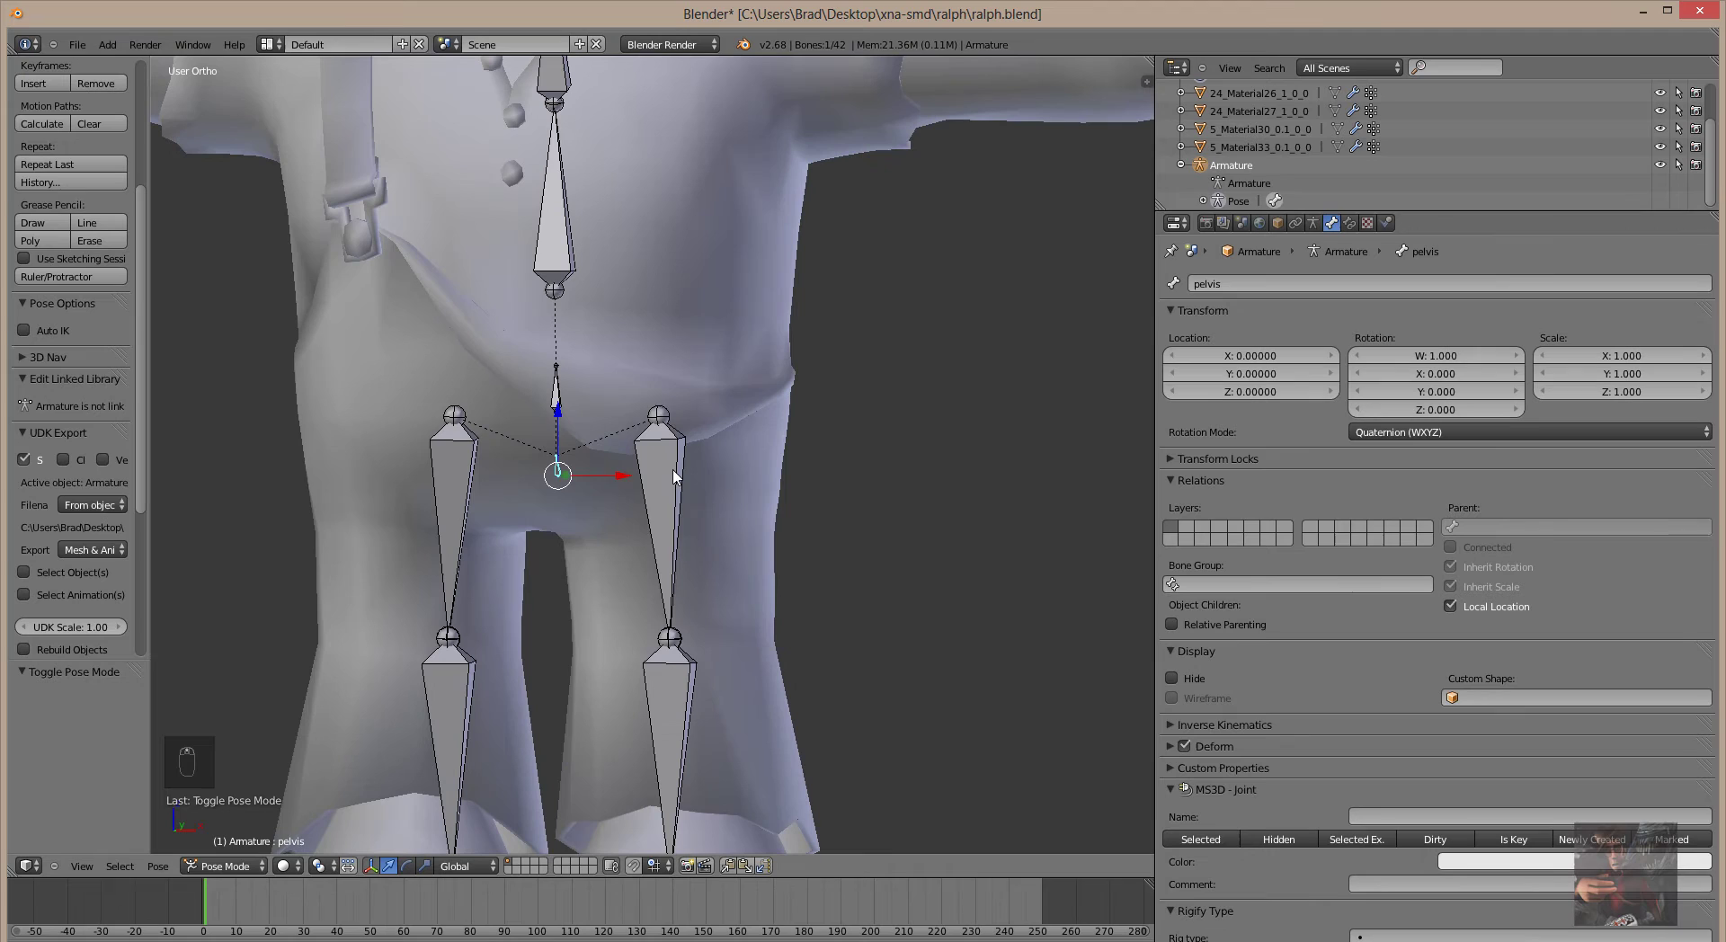
{"action": "left_click_drag", "start_coordinate": [681, 479], "coordinate": [910, 460]}
{"action": "left_click_drag", "start_coordinate": [480, 482], "coordinate": [559, 471]}
{"action": "left_click_drag", "start_coordinate": [565, 400], "coordinate": [666, 507]}
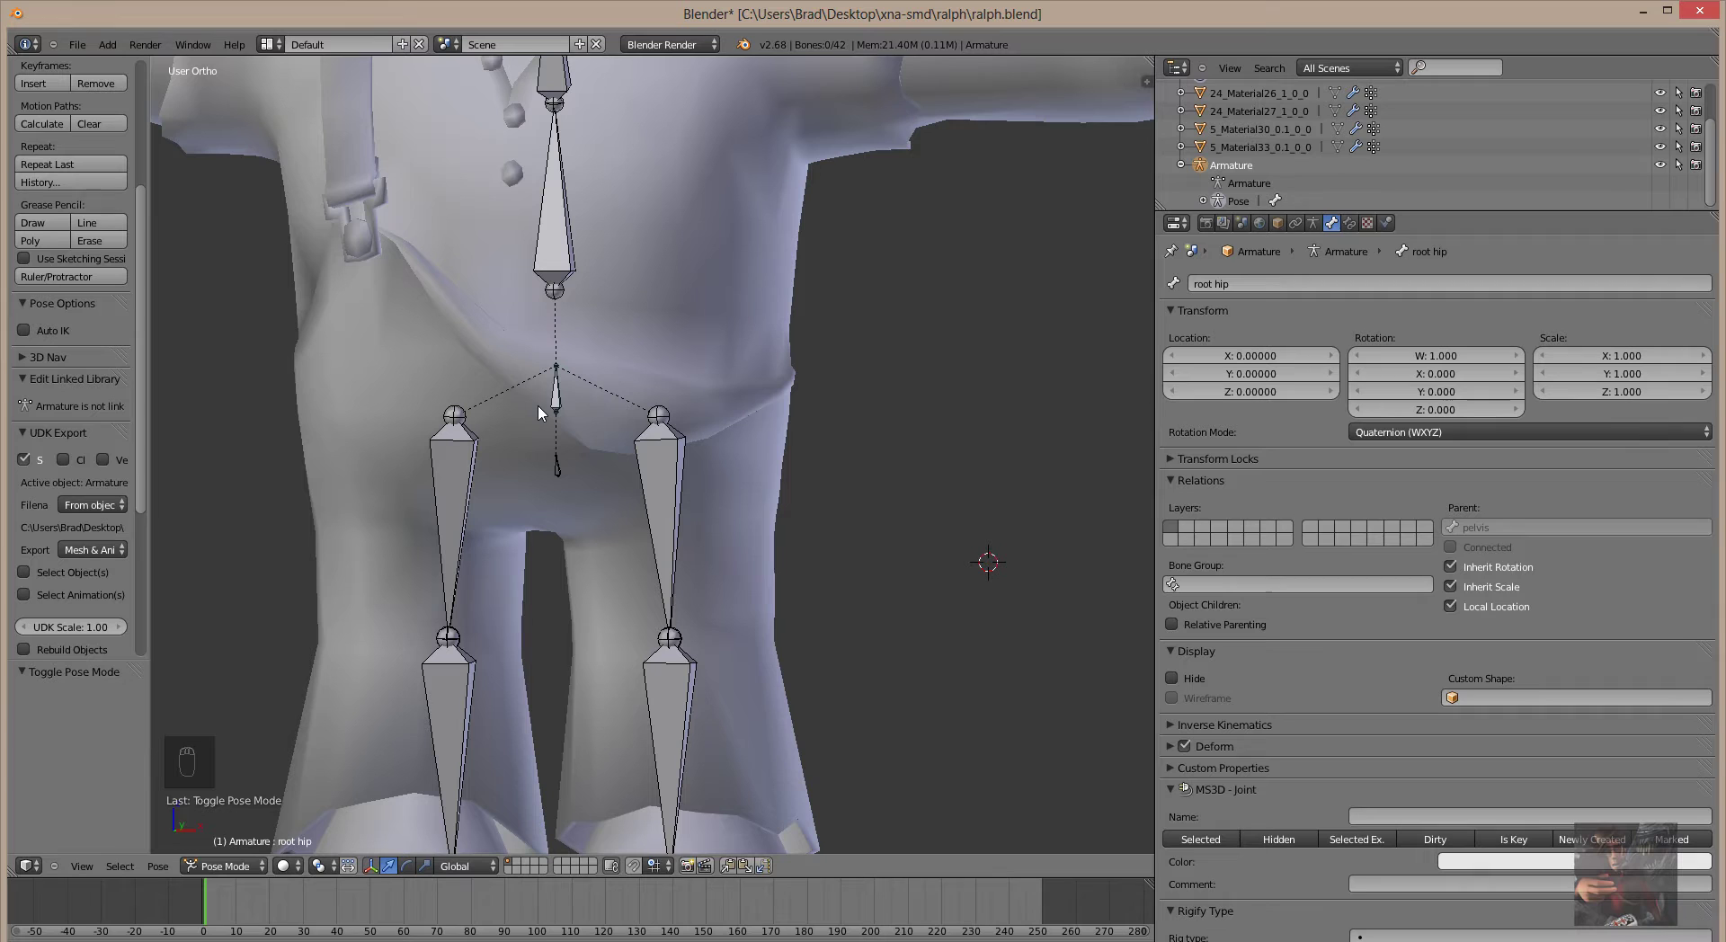
{"action": "left_click_drag", "start_coordinate": [565, 411], "coordinate": [886, 500]}
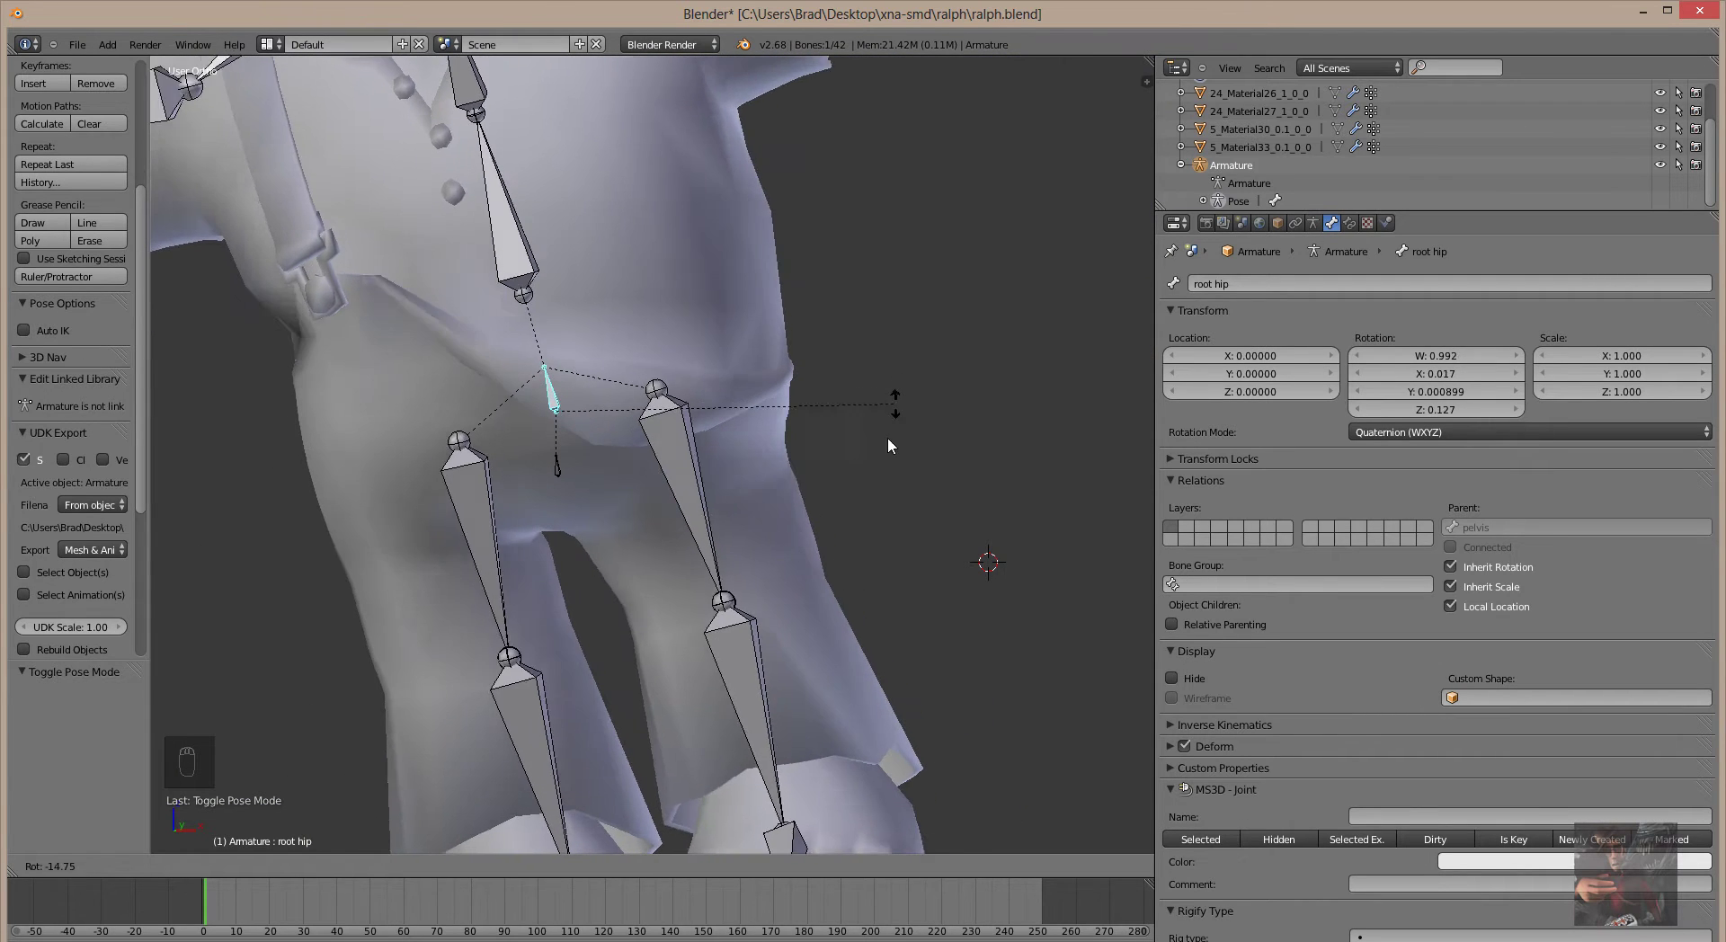
{"action": "left_click_drag", "start_coordinate": [886, 464], "coordinate": [805, 527]}
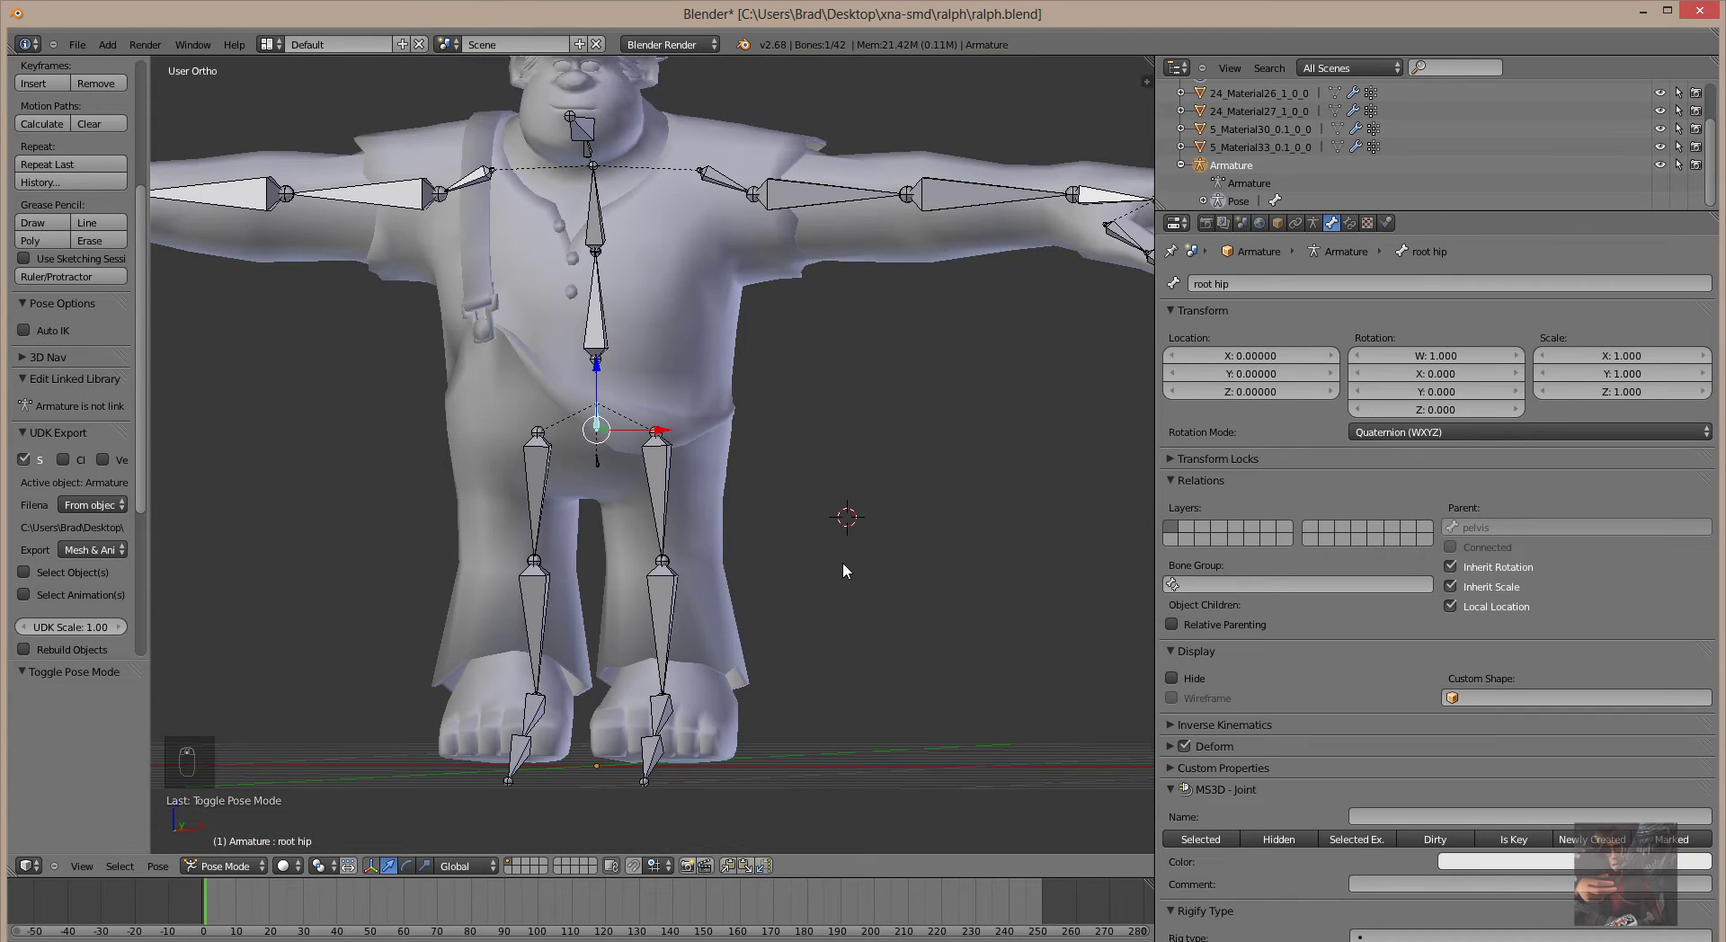
{"action": "left_click_drag", "start_coordinate": [876, 566], "coordinate": [682, 490]}
{"action": "left_click_drag", "start_coordinate": [681, 490], "coordinate": [972, 387]}
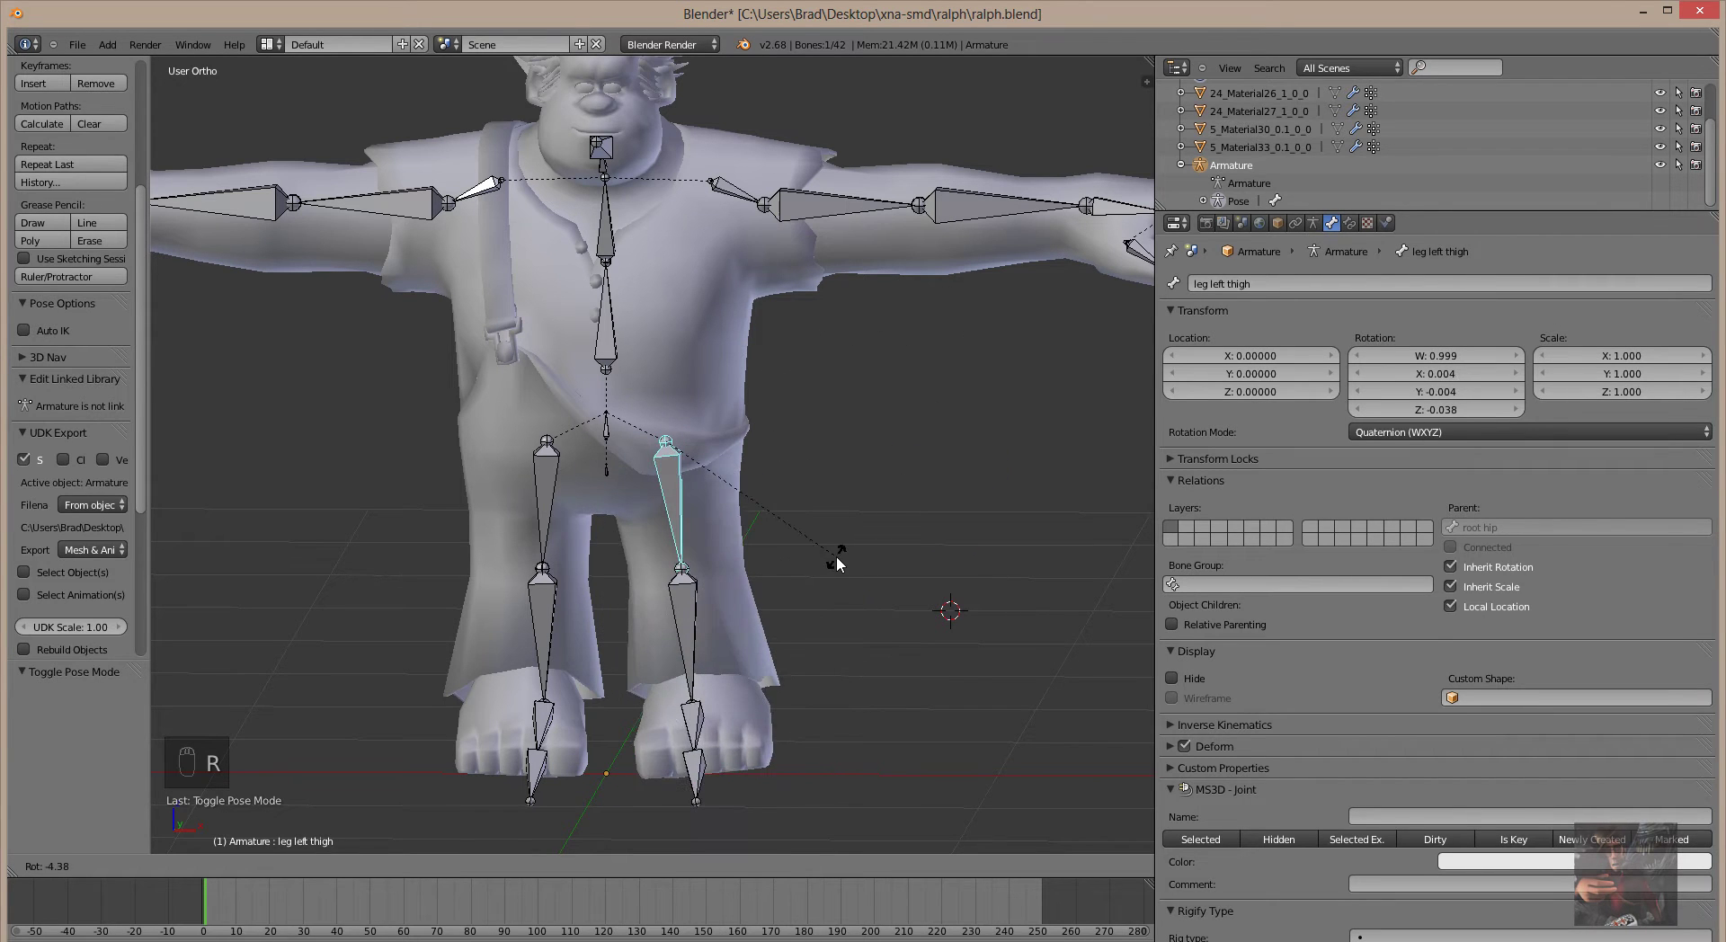
{"action": "left_click_drag", "start_coordinate": [845, 569], "coordinate": [881, 525]}
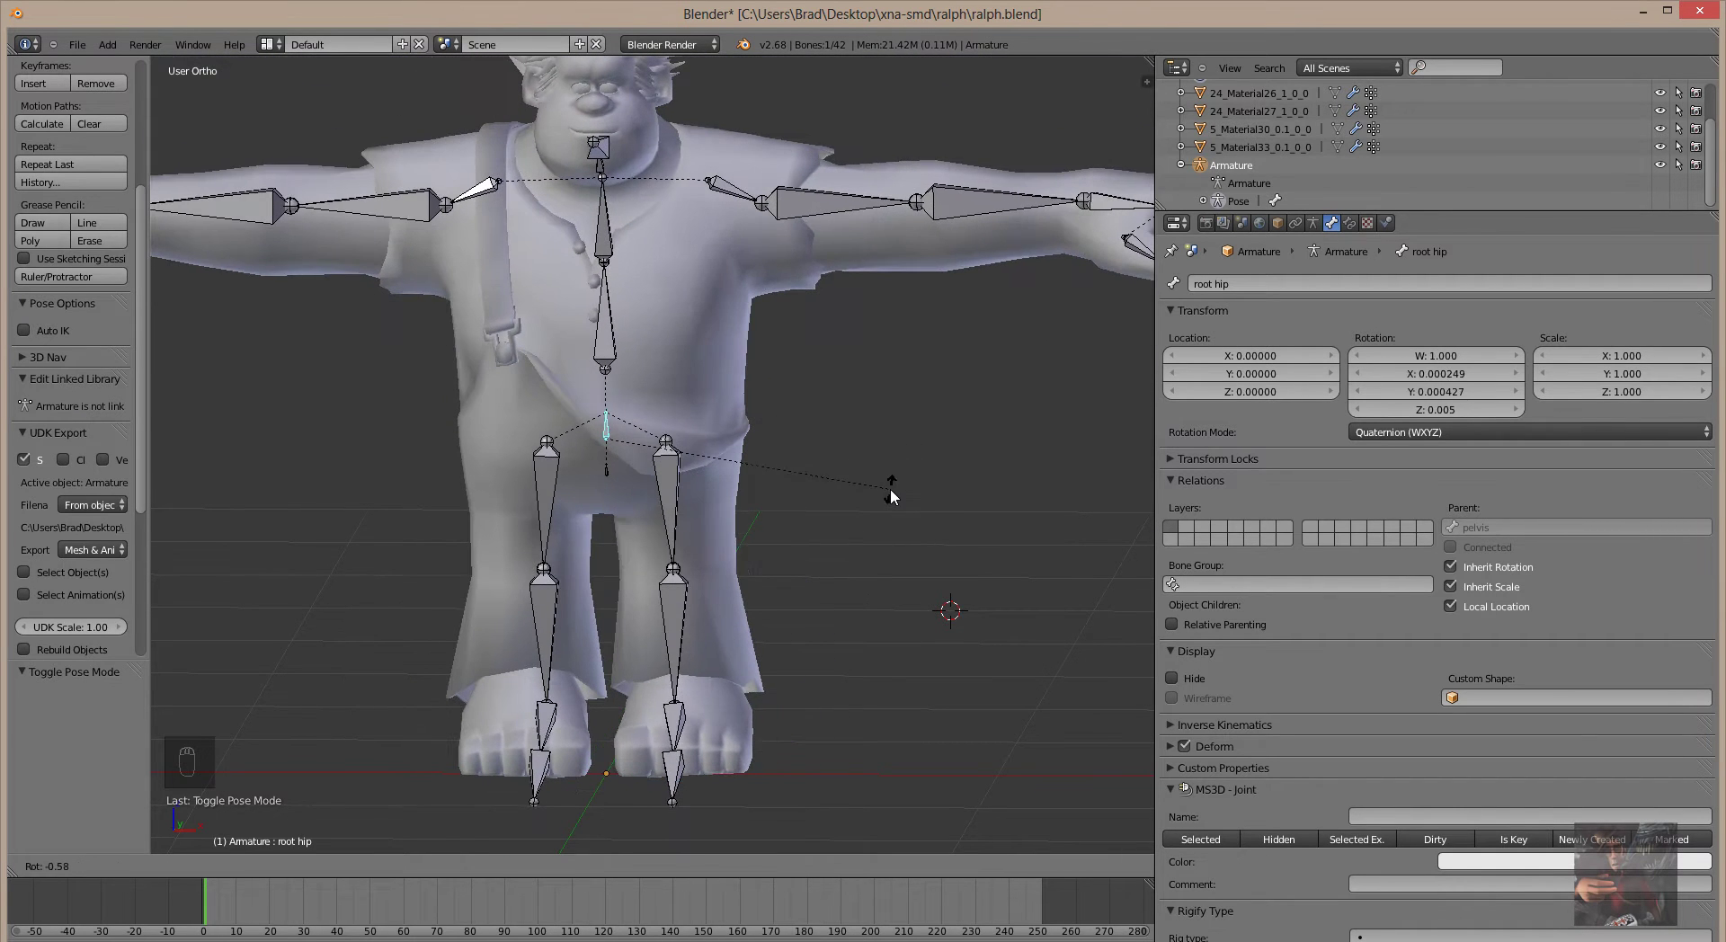
{"action": "left_click_drag", "start_coordinate": [897, 501], "coordinate": [838, 471]}
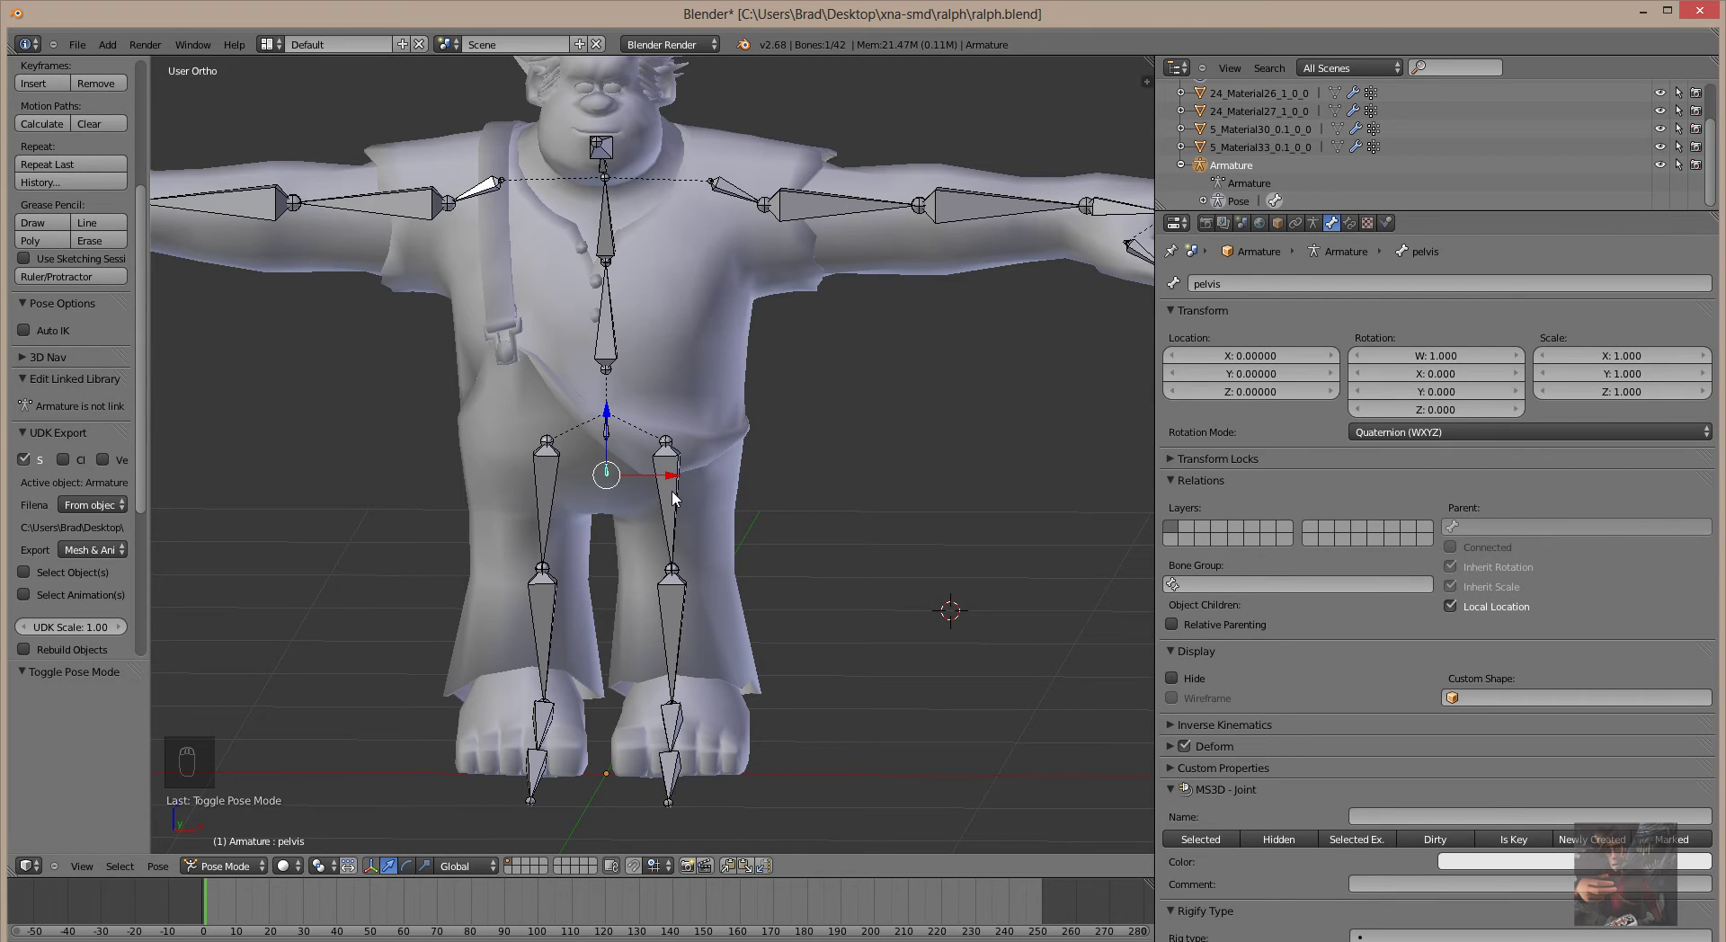
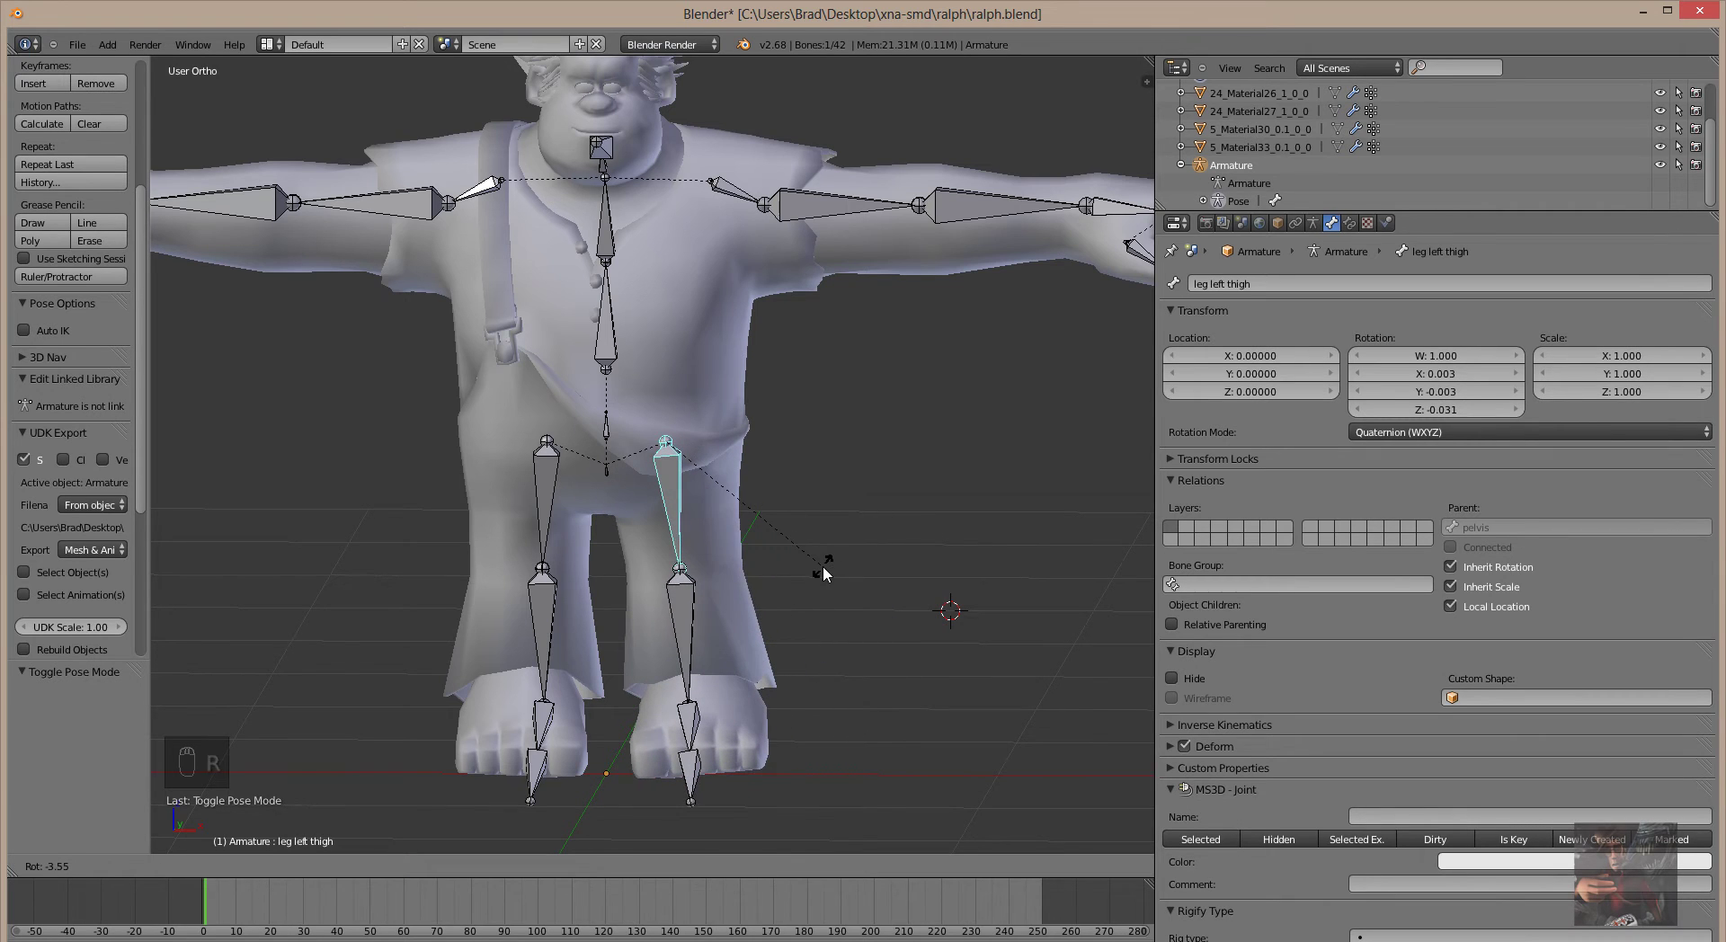
Test-rotate the left thigh around the pelvis and let it return to rest.
{"action": "left_click_drag", "start_coordinate": [831, 578], "coordinate": [898, 730]}
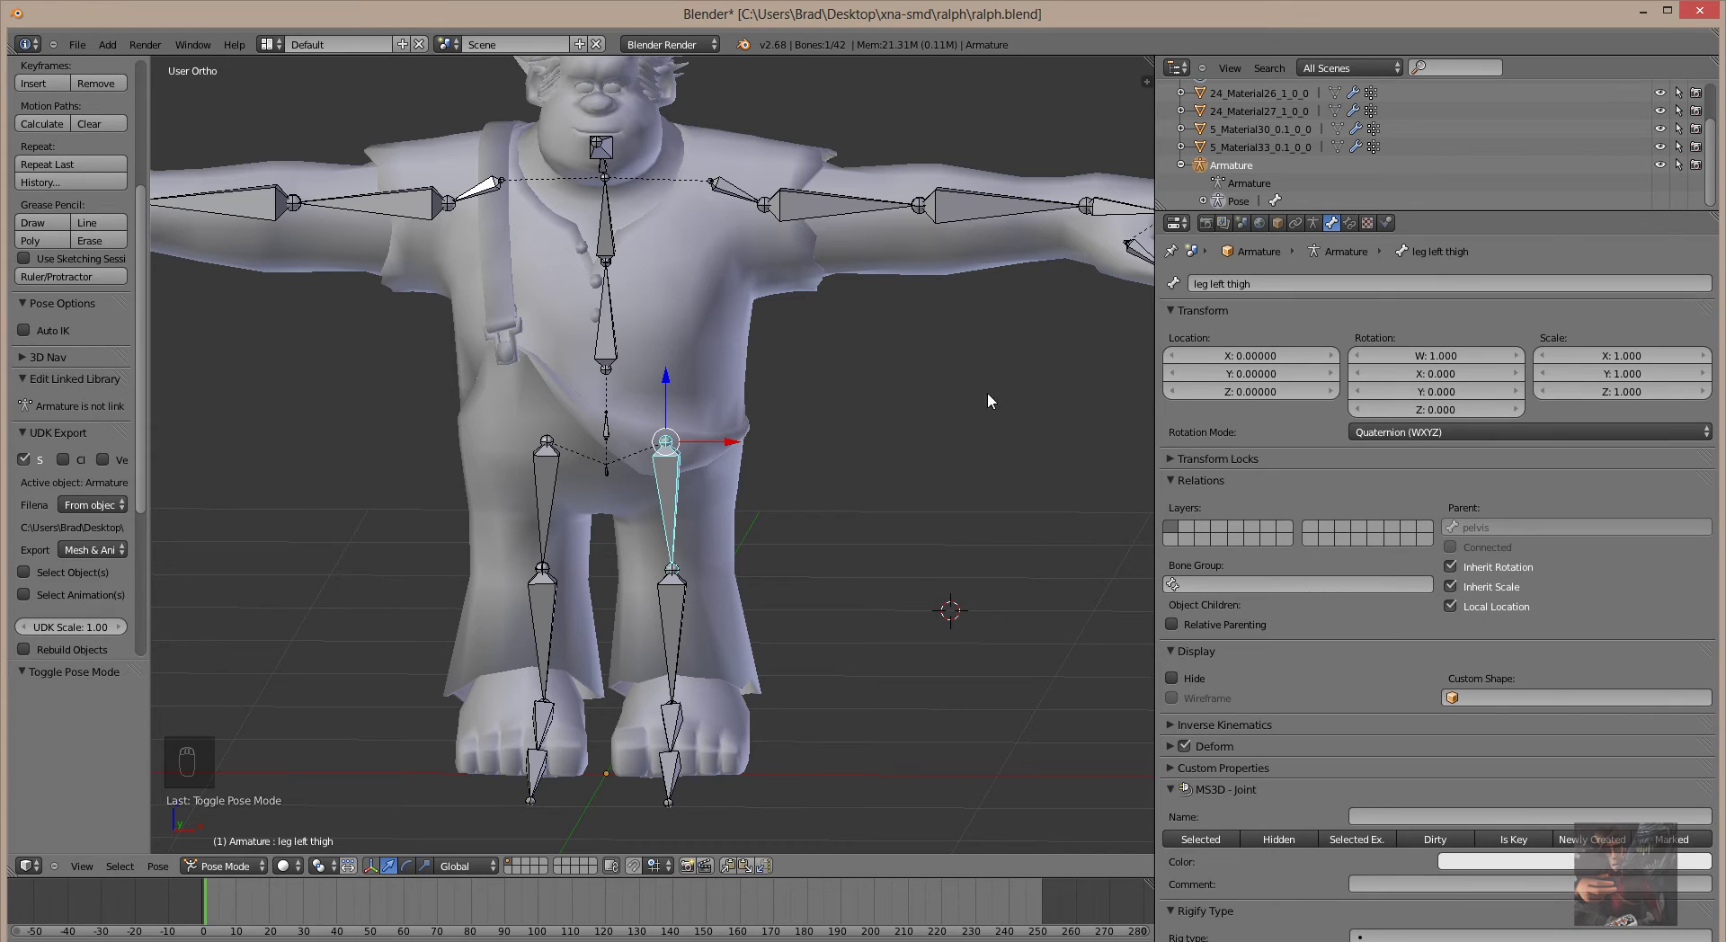
Orbit the view around Ralph to see the rig from the side.
{"action": "left_click_drag", "start_coordinate": [1008, 409], "coordinate": [835, 477]}
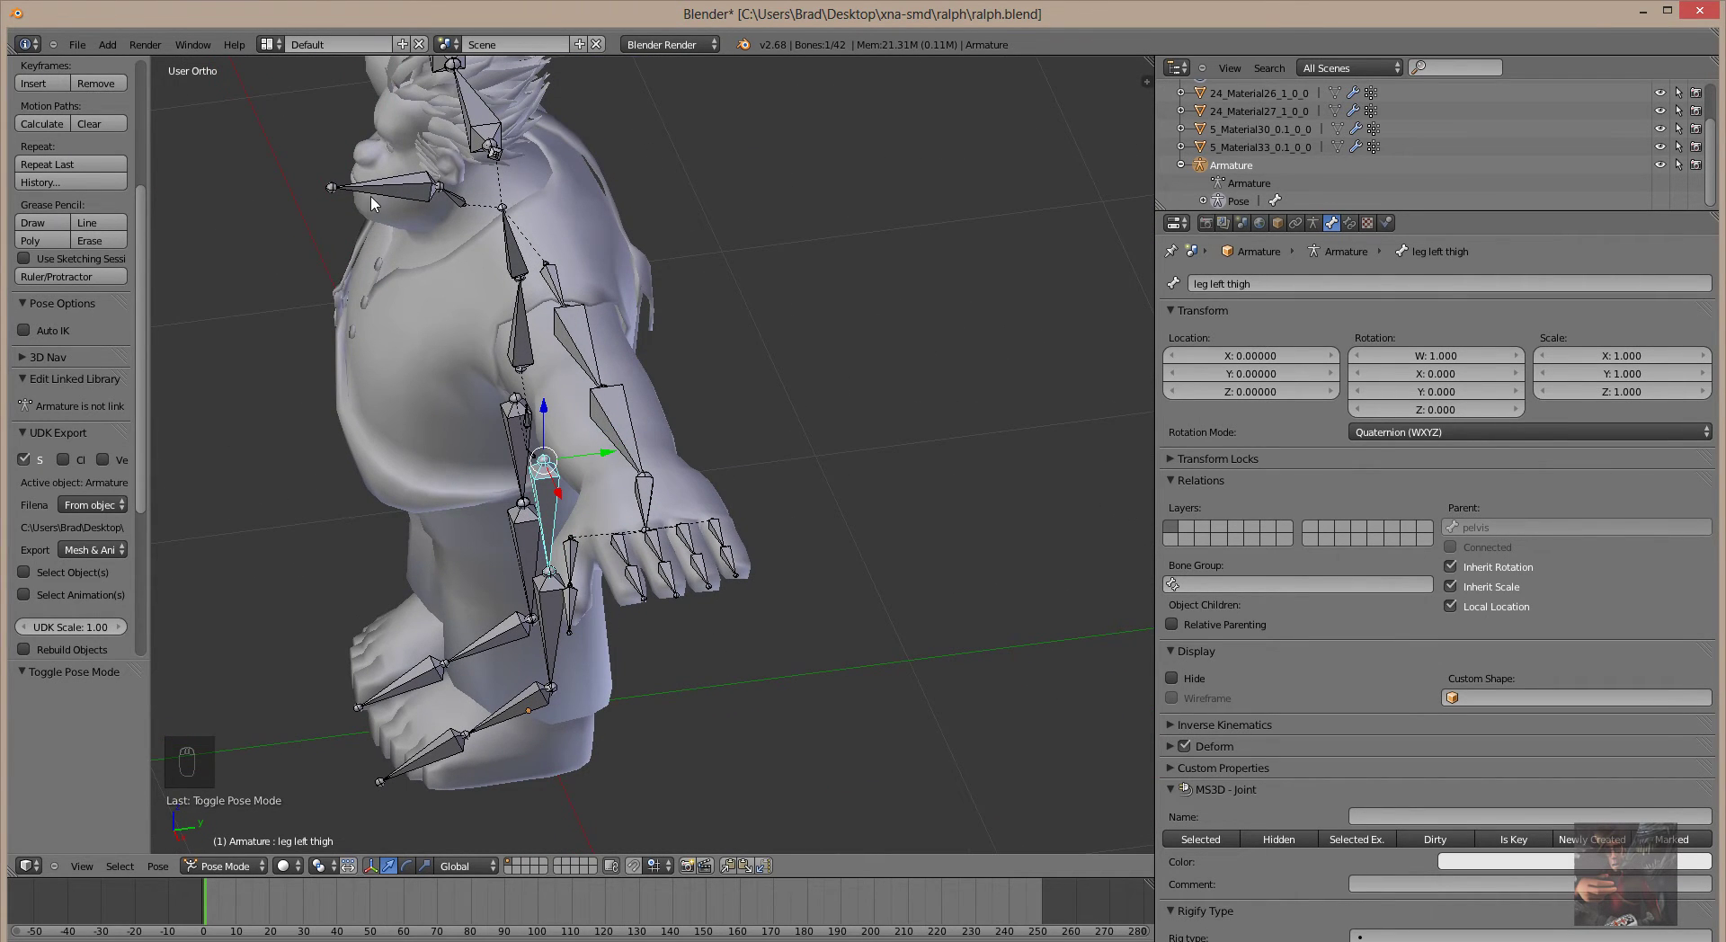
{"action": "left_click_drag", "start_coordinate": [394, 187], "coordinate": [884, 339]}
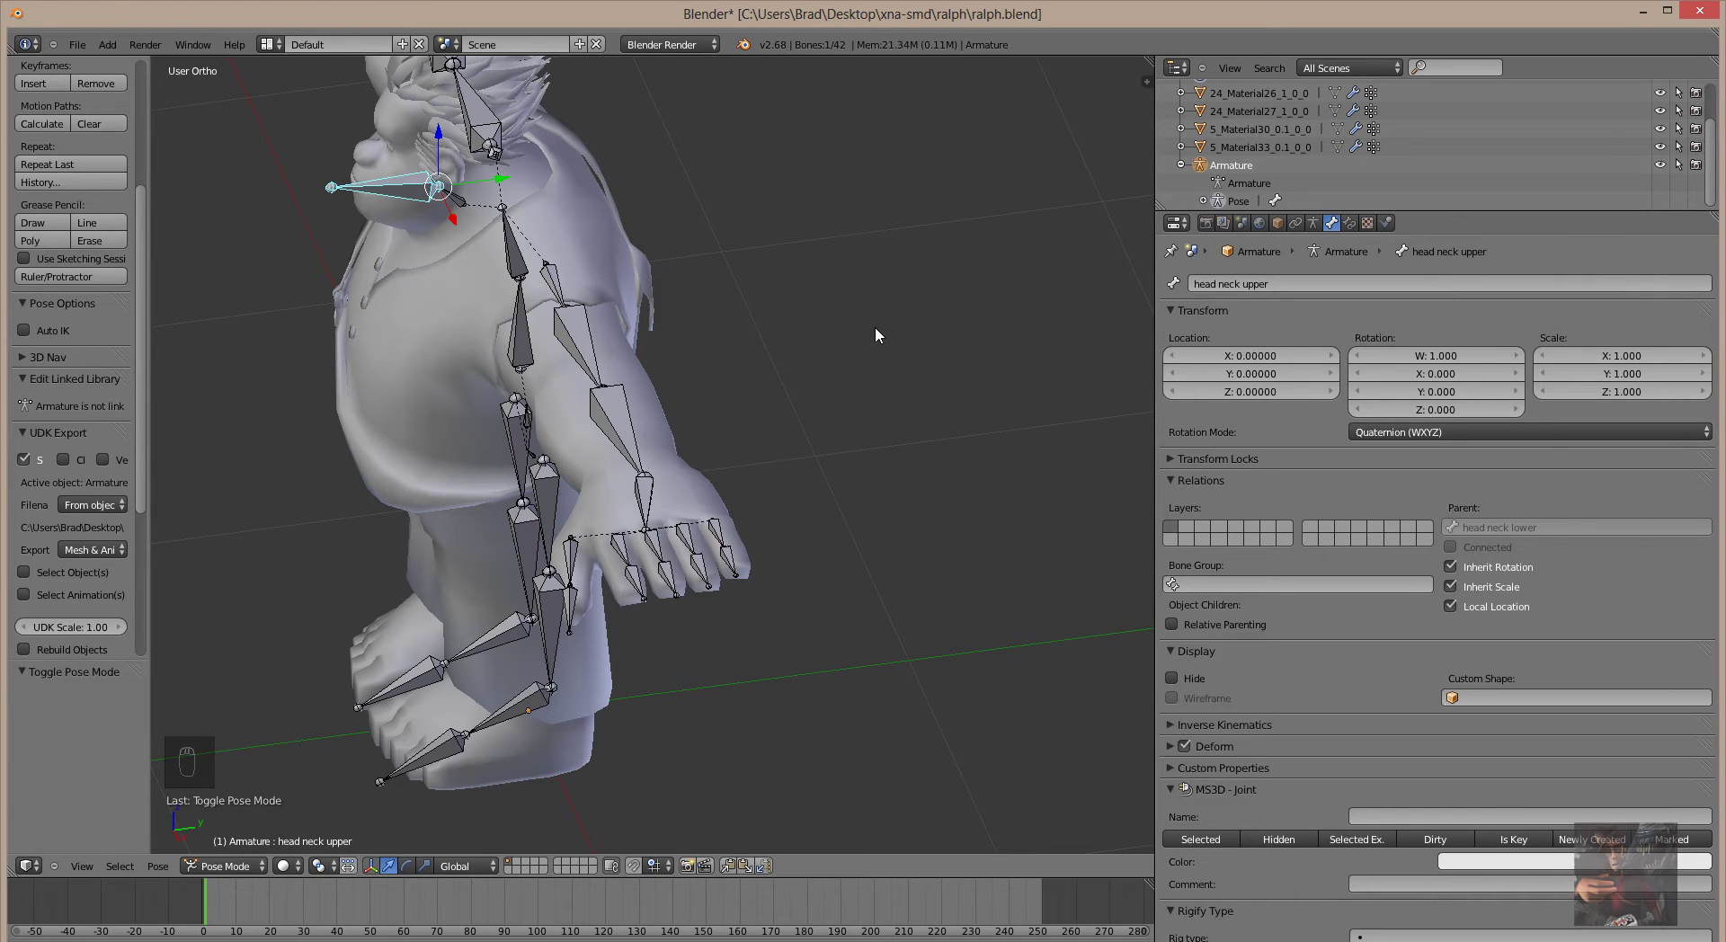
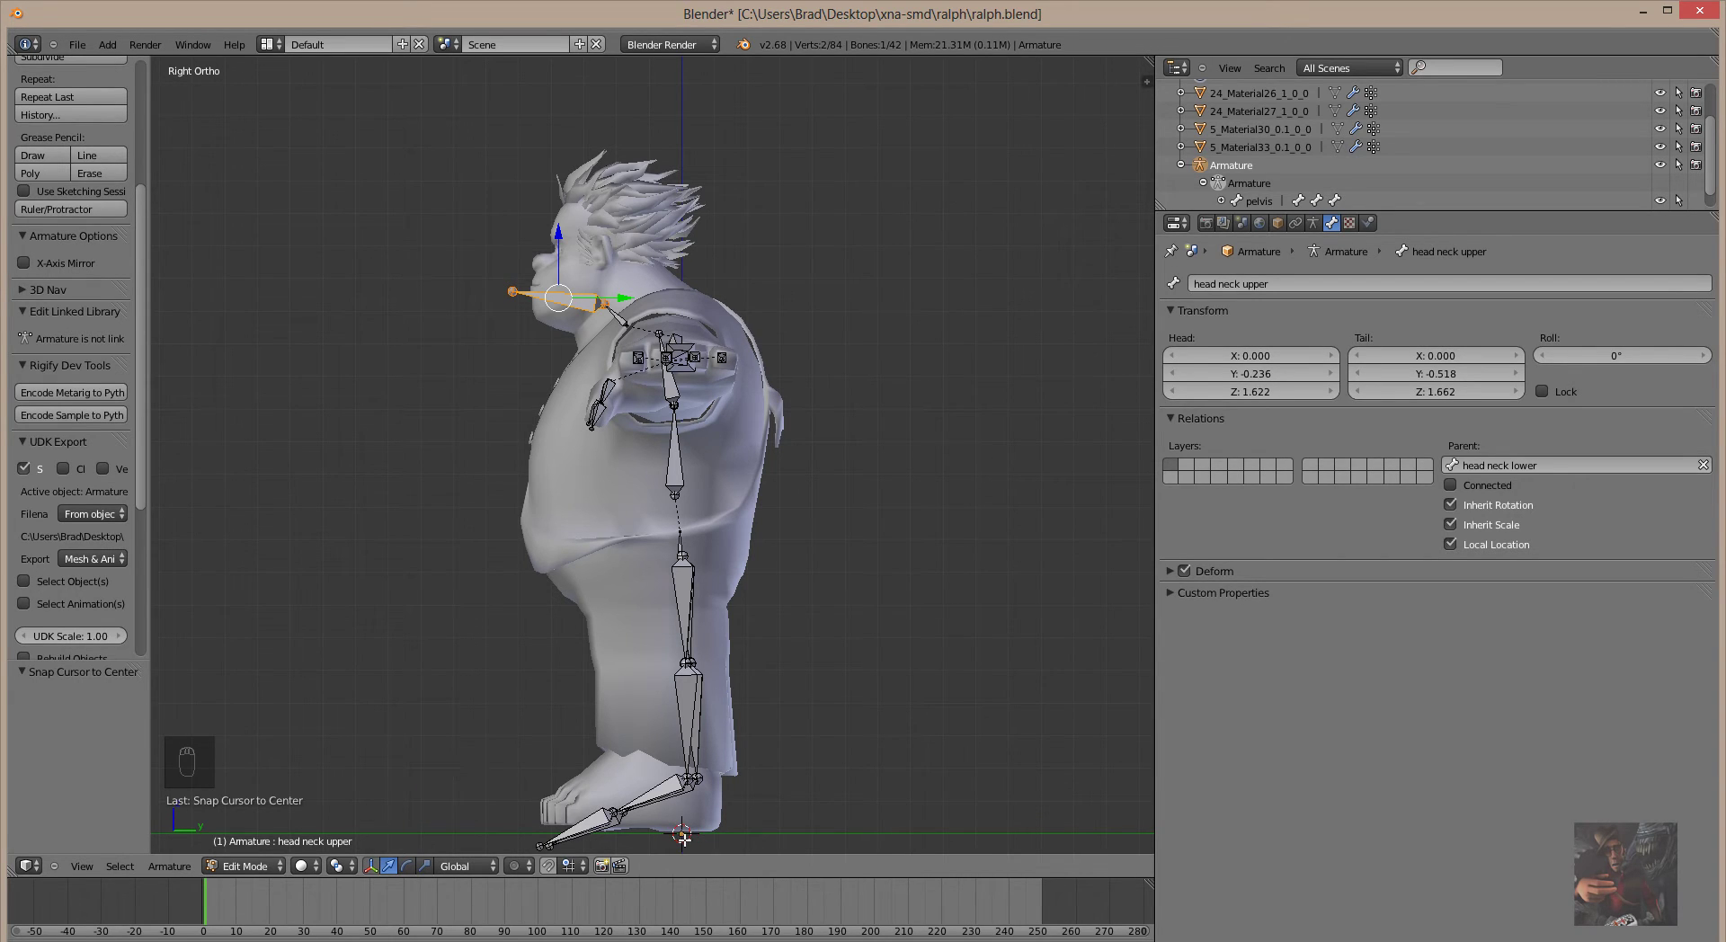
Test-rotate the head neck upper bone twice, leaving it at its rest angle.
{"action": "left_click_drag", "start_coordinate": [364, 884], "coordinate": [370, 833]}
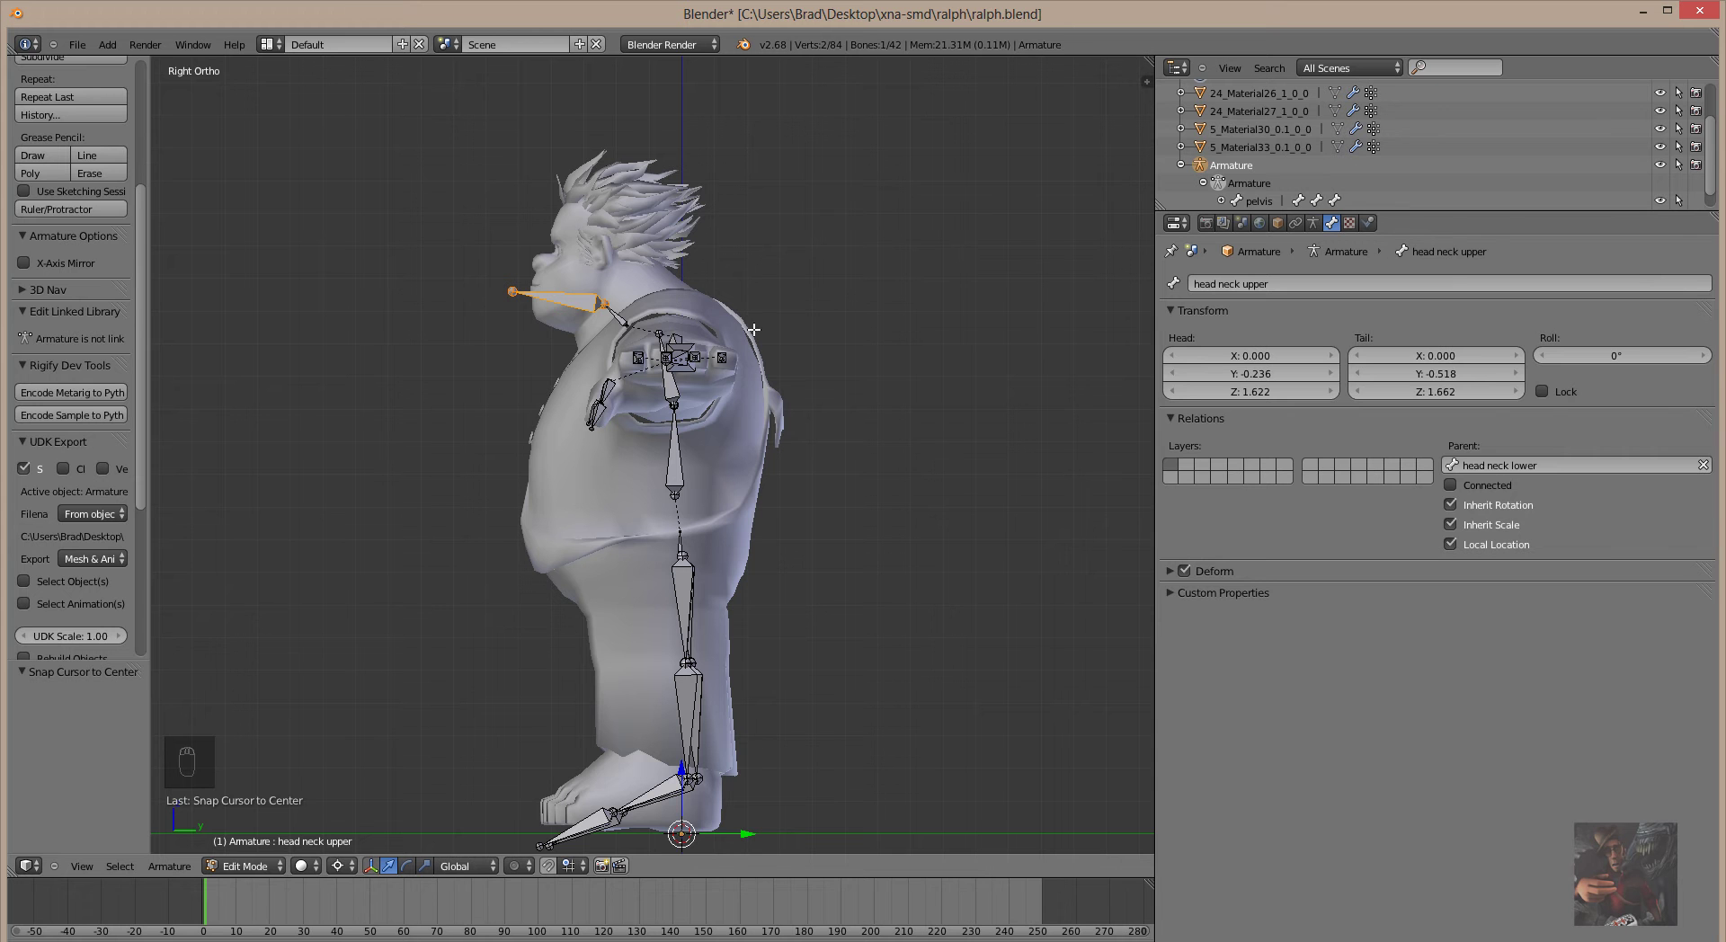
{"action": "key", "text": "r"}
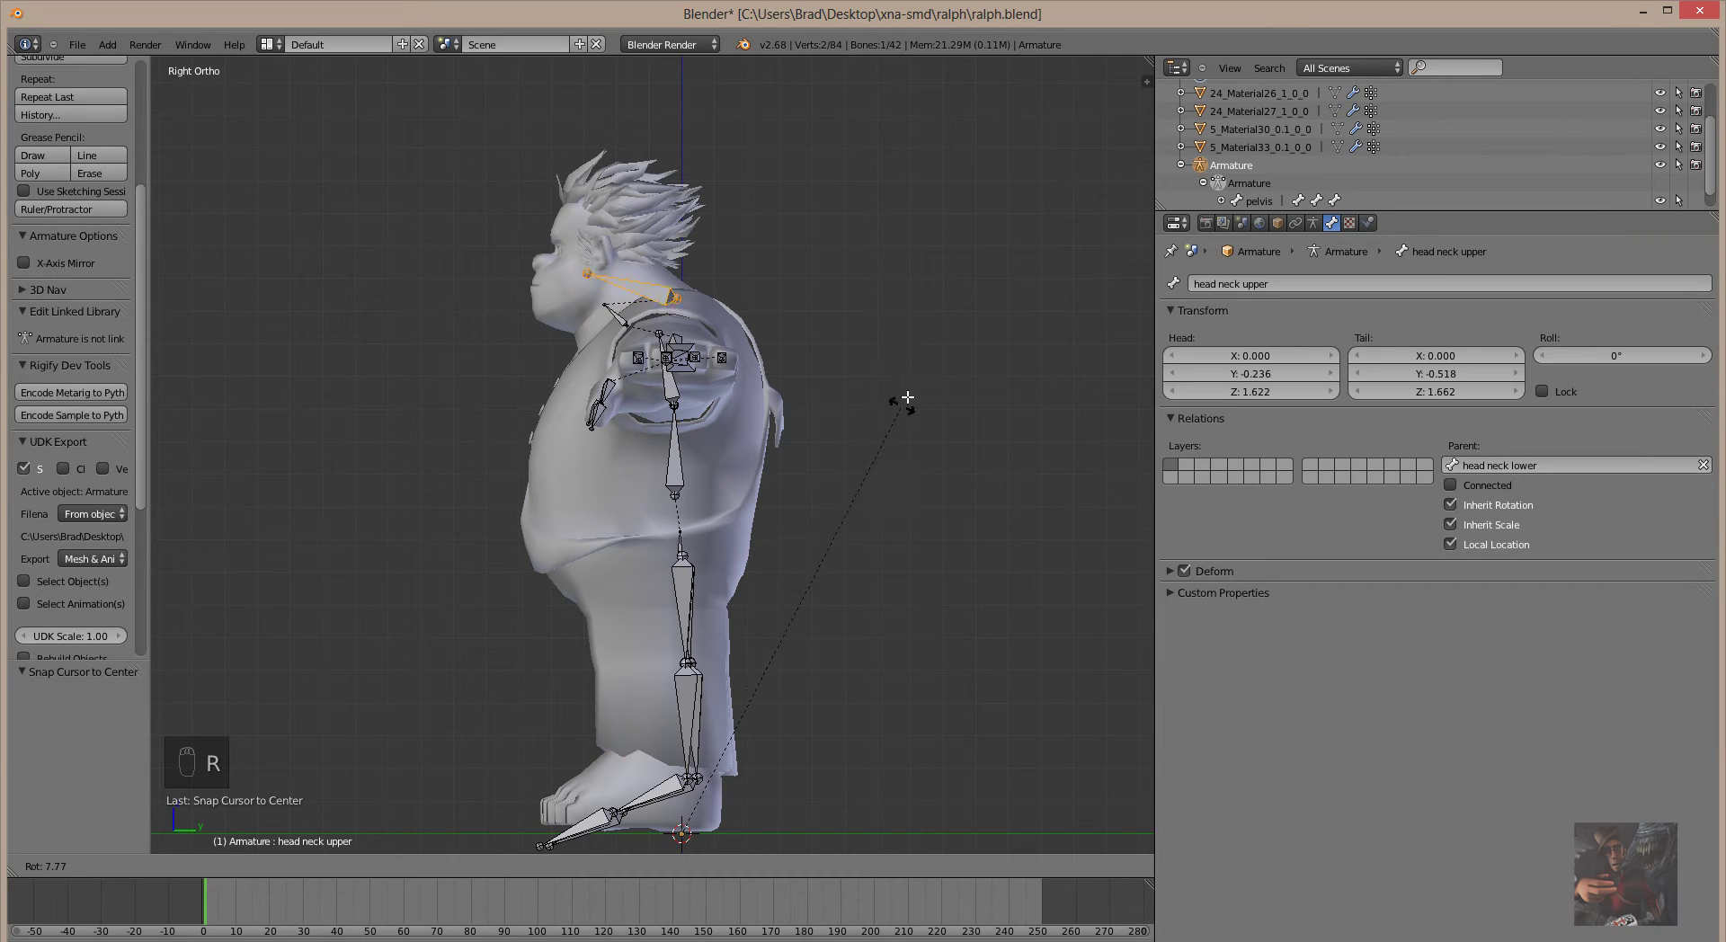
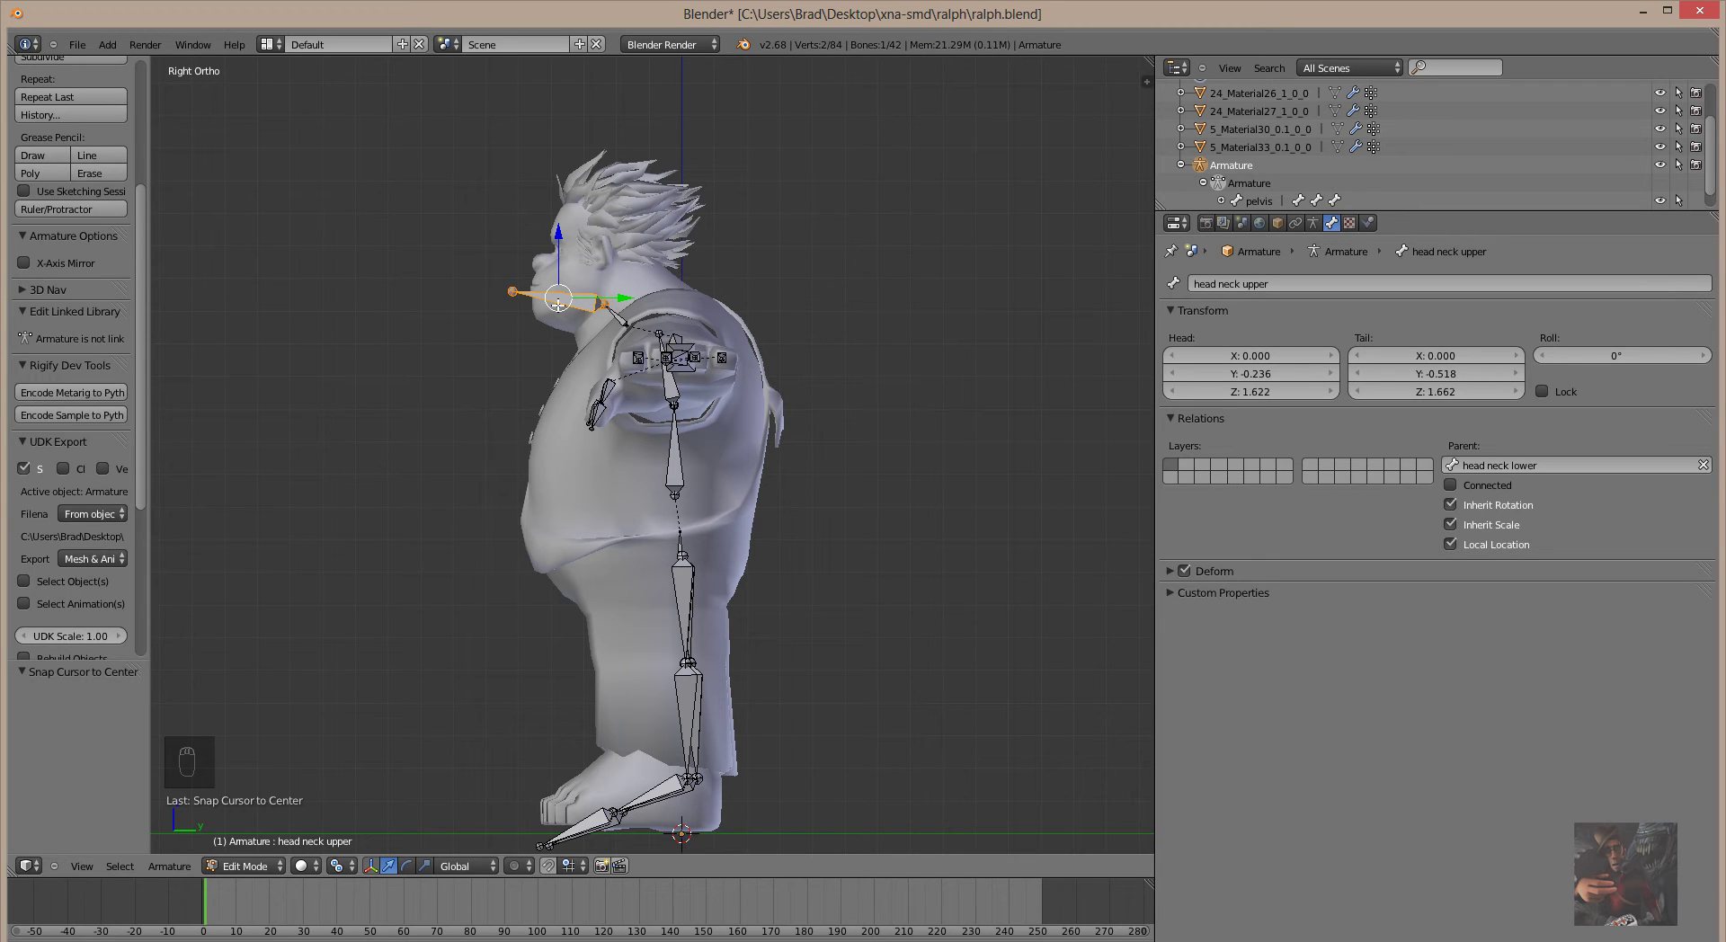
{"action": "key", "text": "r"}
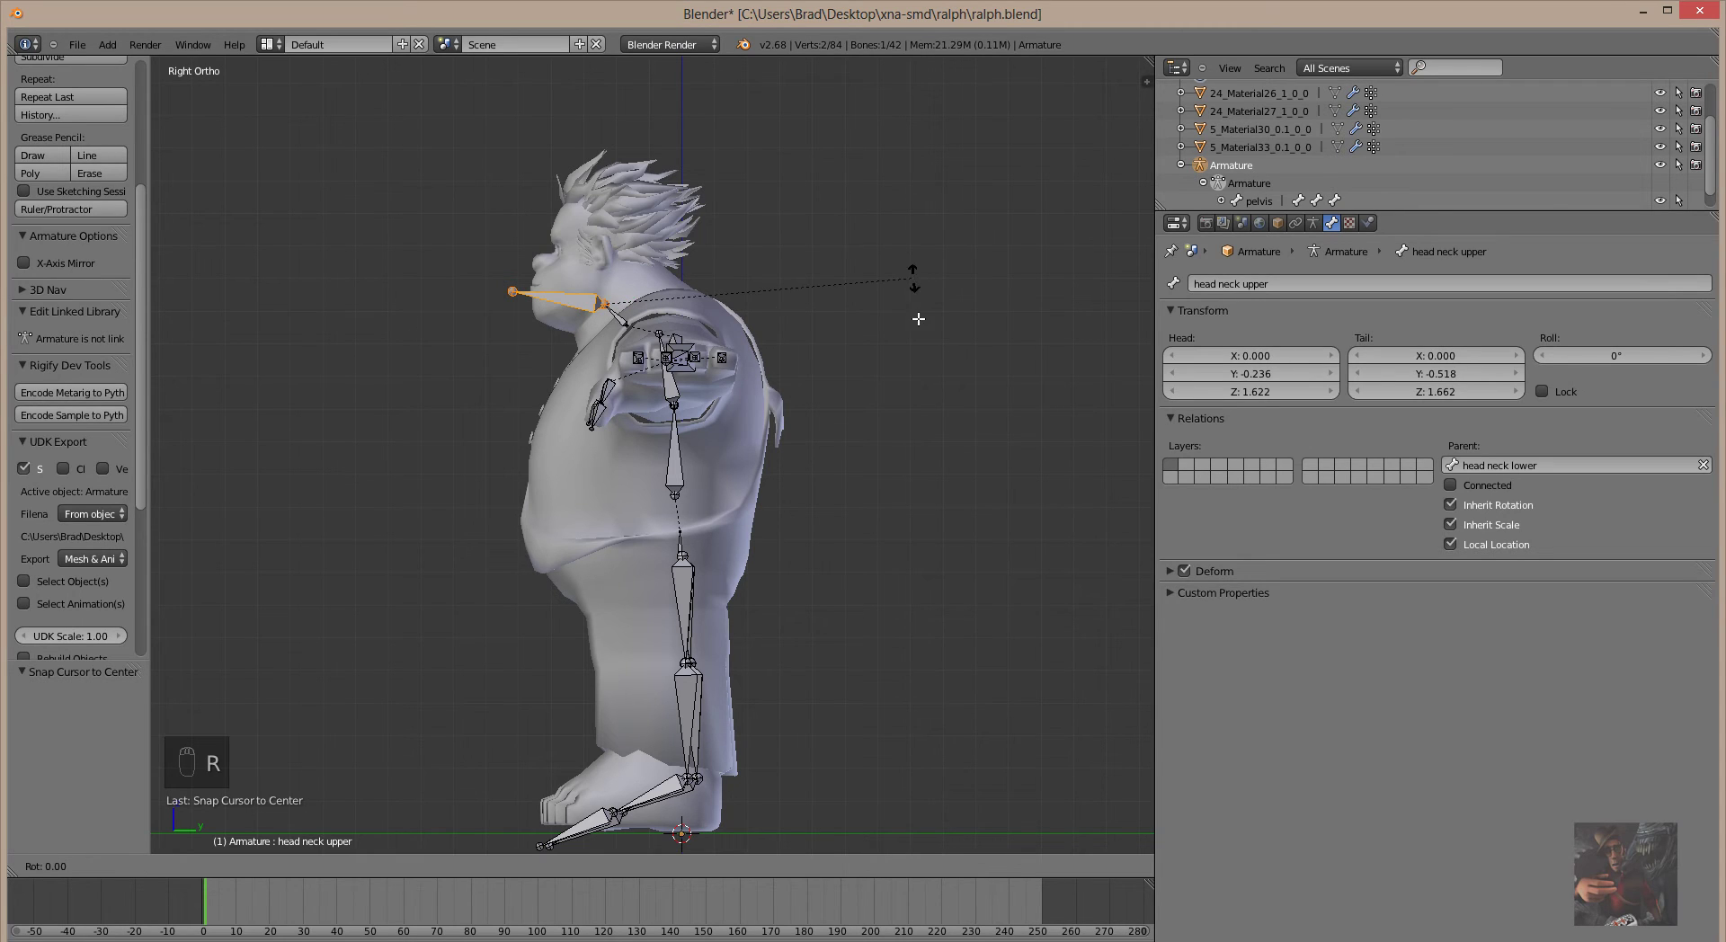
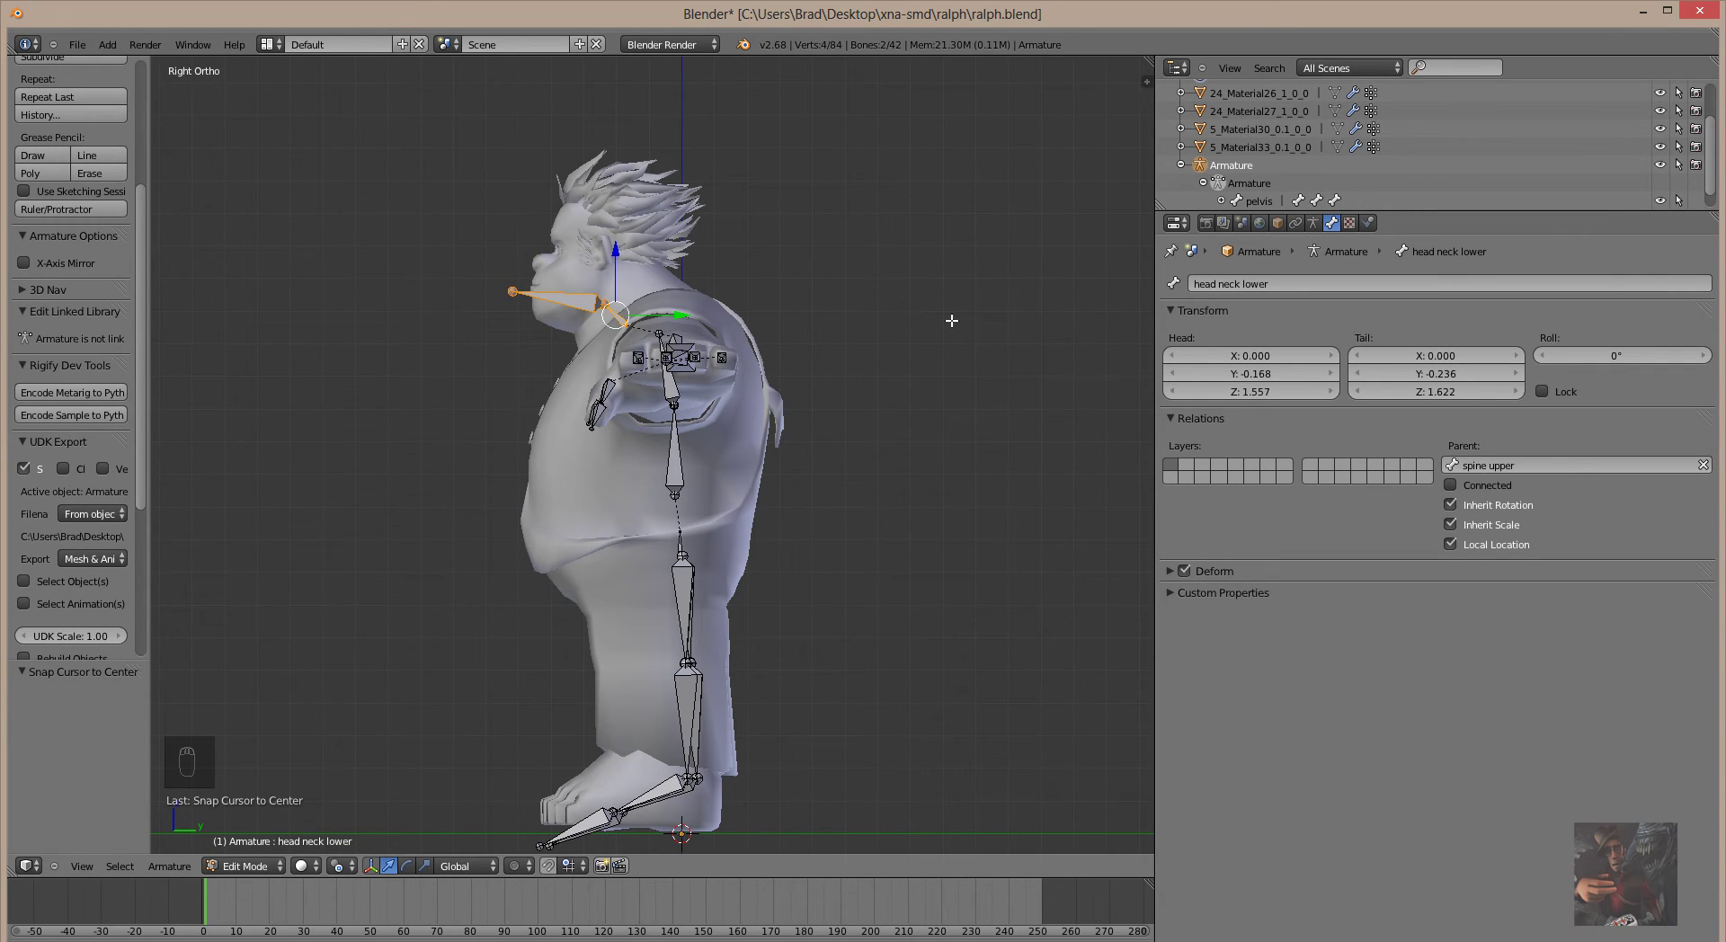
{"action": "key", "text": "r"}
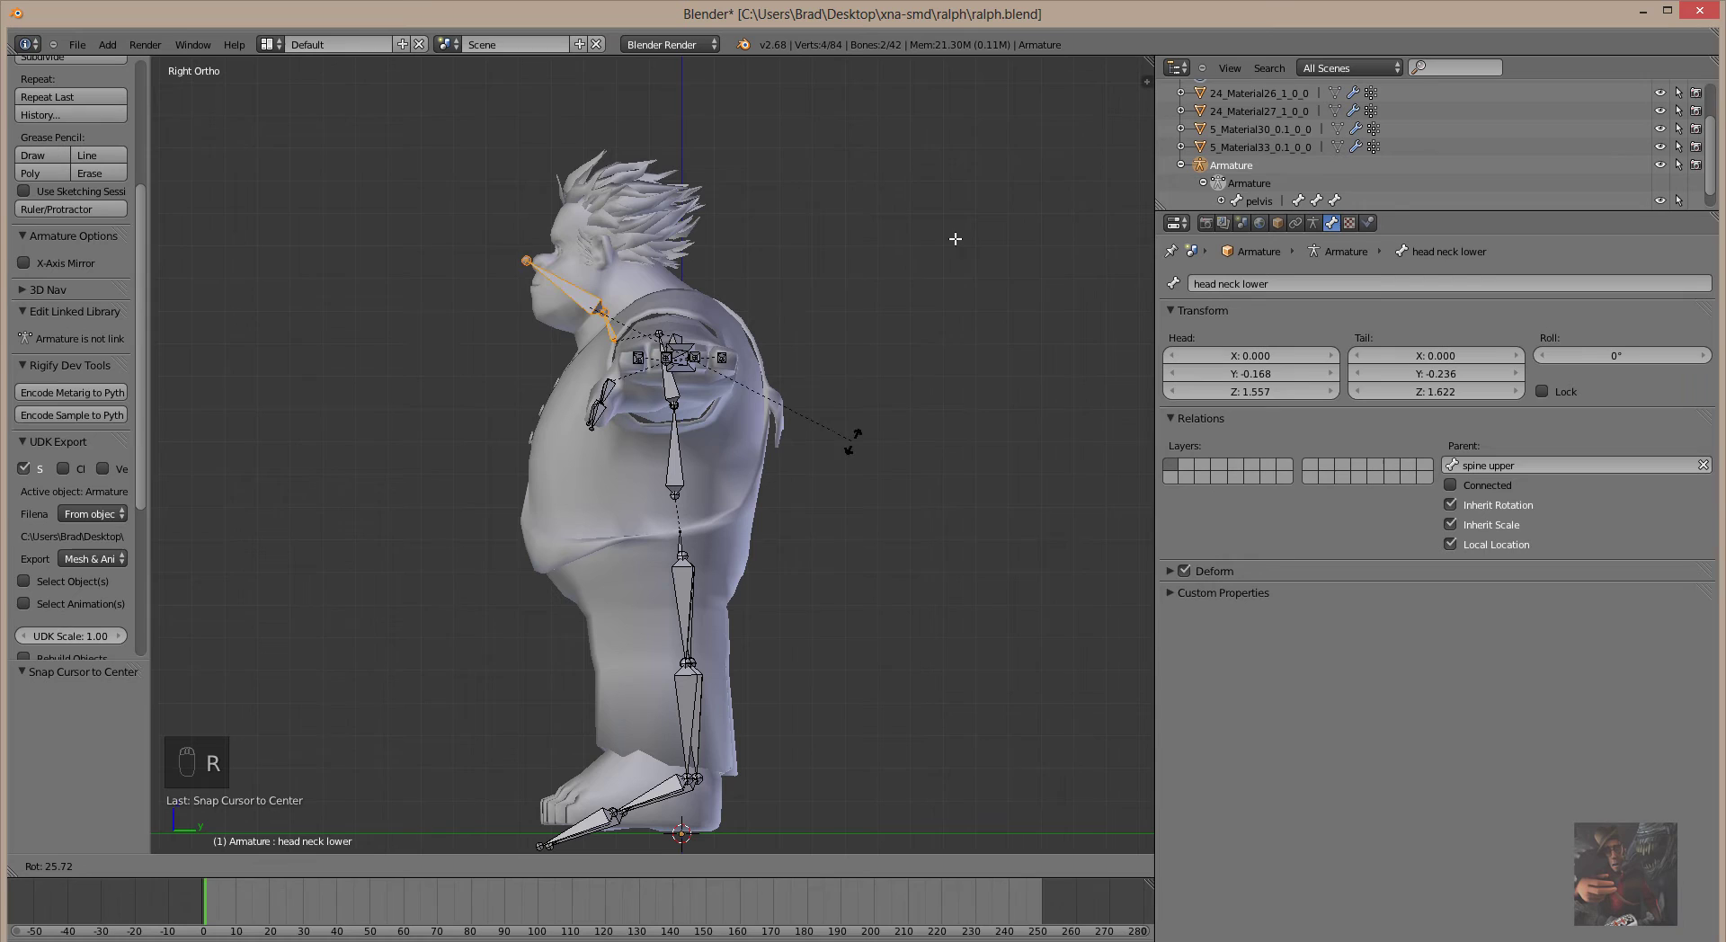
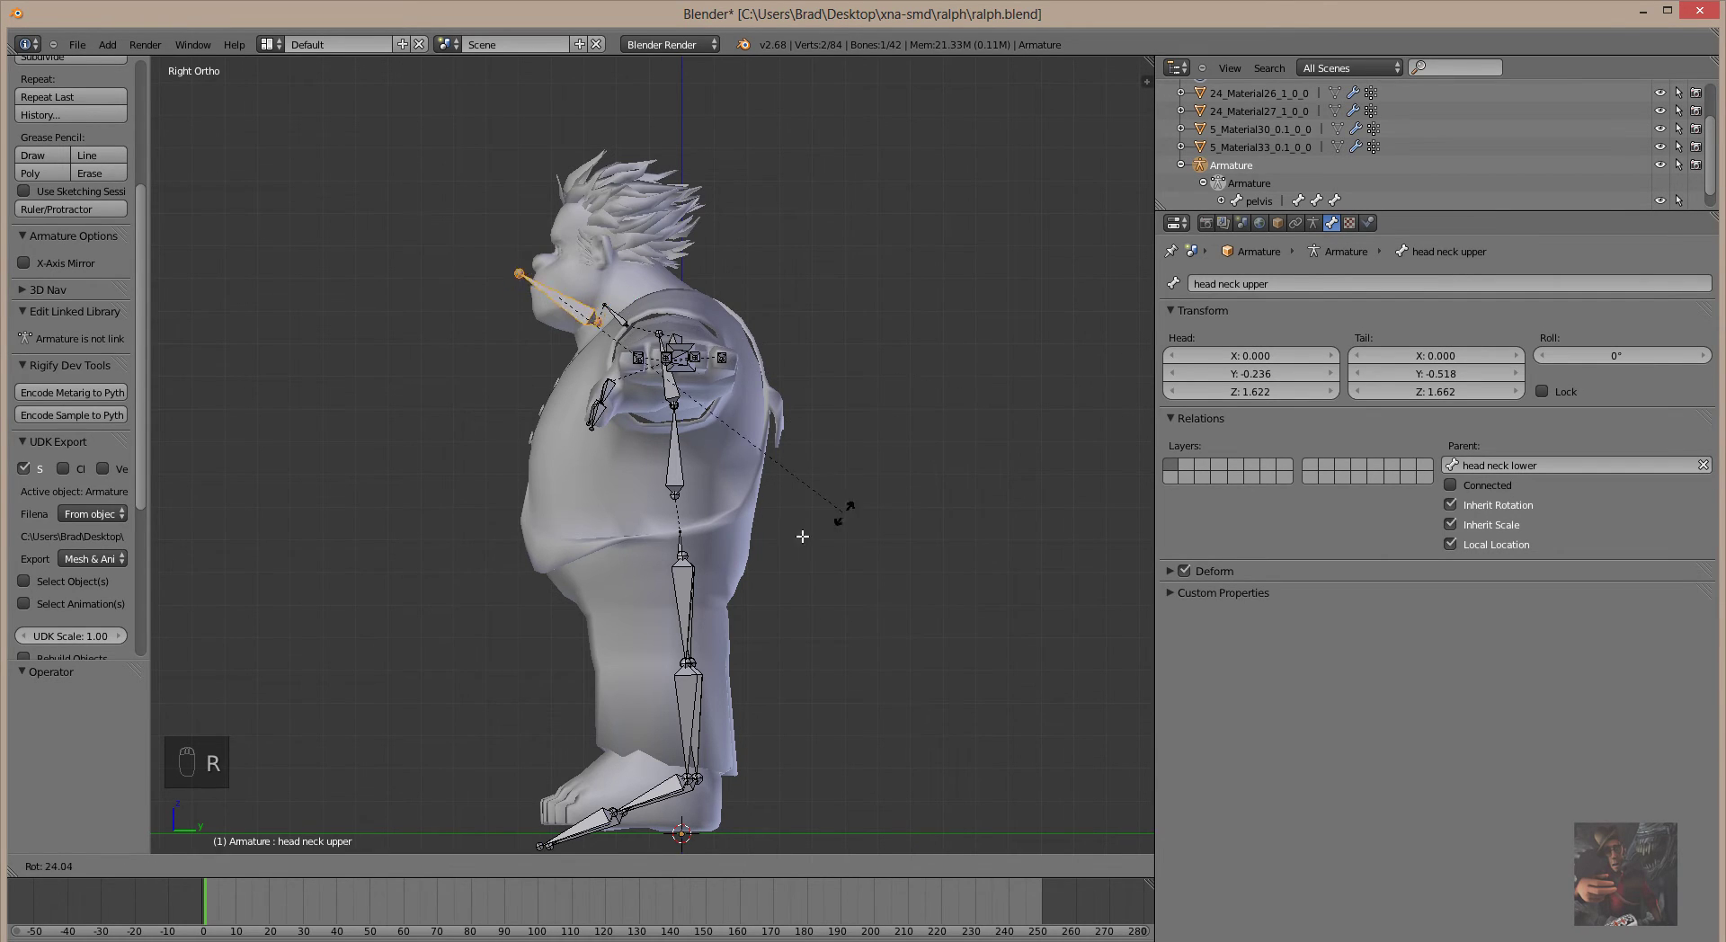
Rotate head neck upper about 66° upward so it points up into the head.
{"action": "key", "text": "r"}
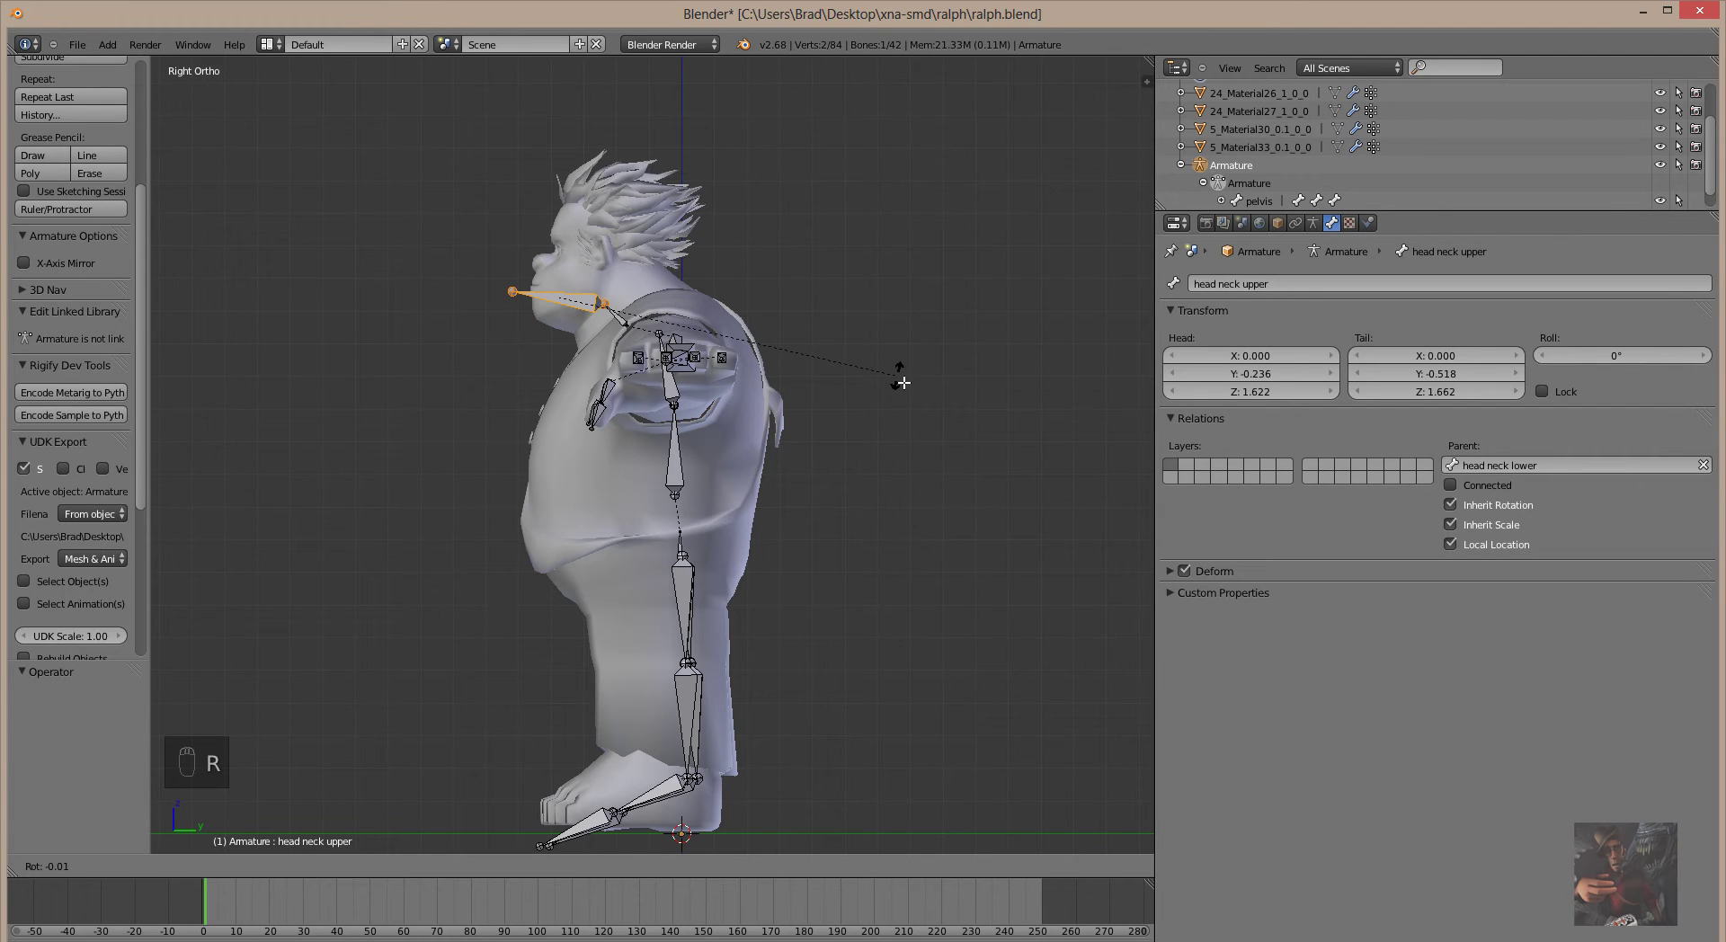
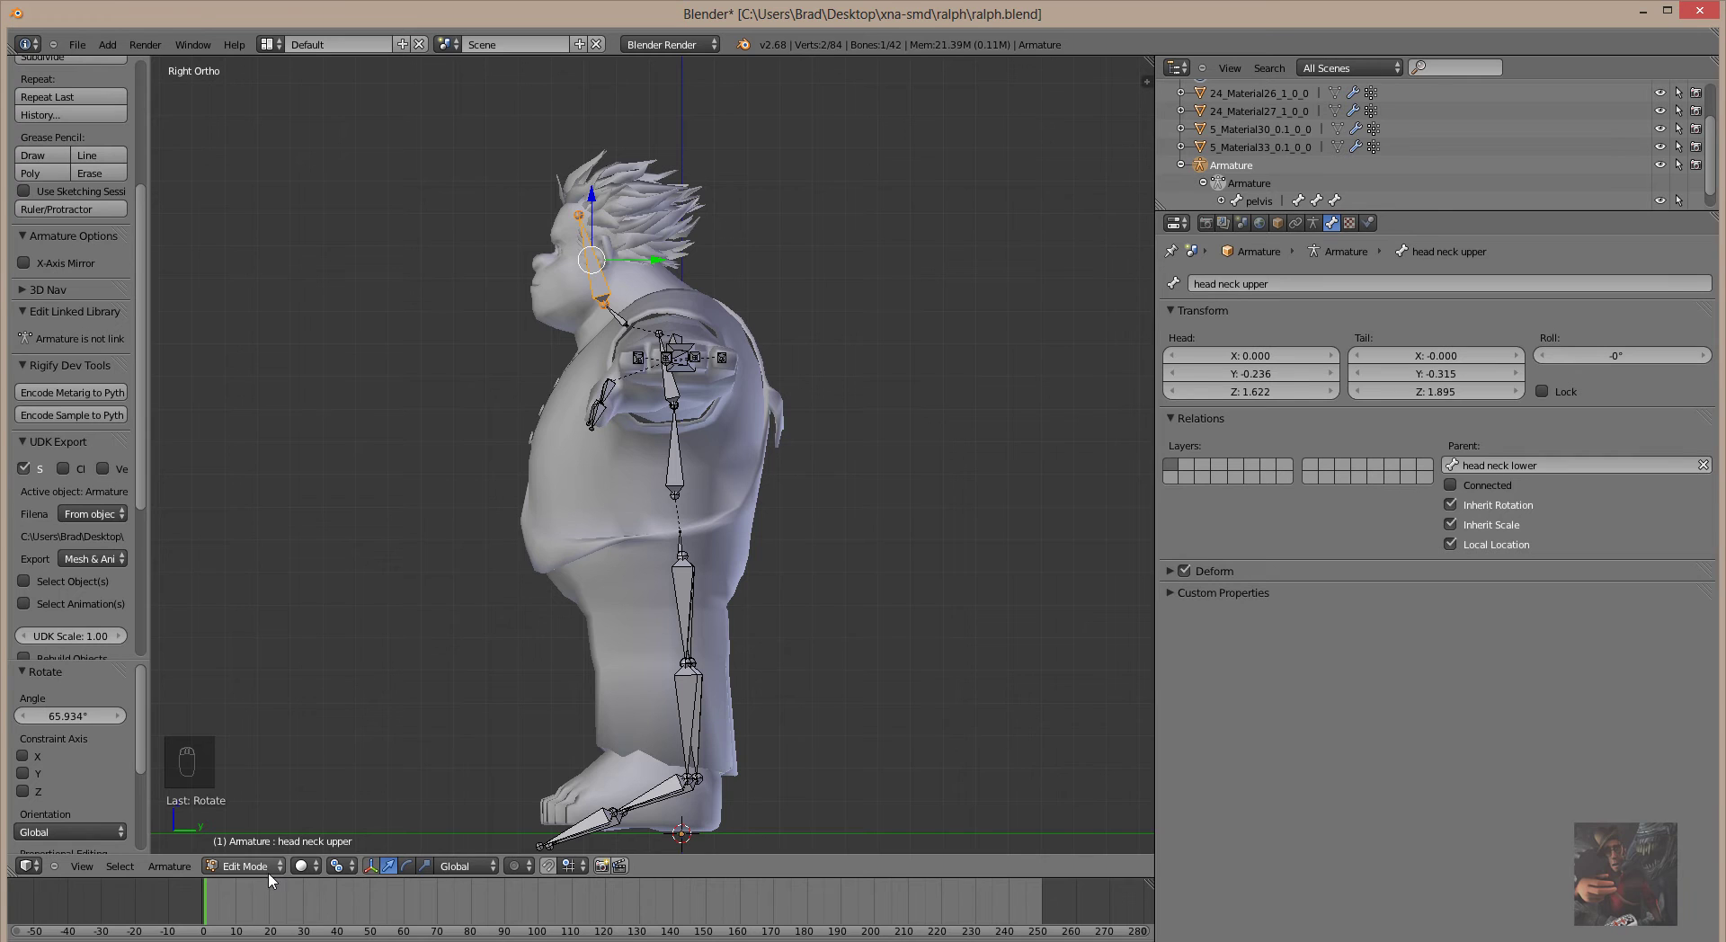
{"action": "left_click_drag", "start_coordinate": [284, 873], "coordinate": [855, 293]}
Test-rotate head neck upper in pose mode so the head tilts with it.
{"action": "key", "text": "r"}
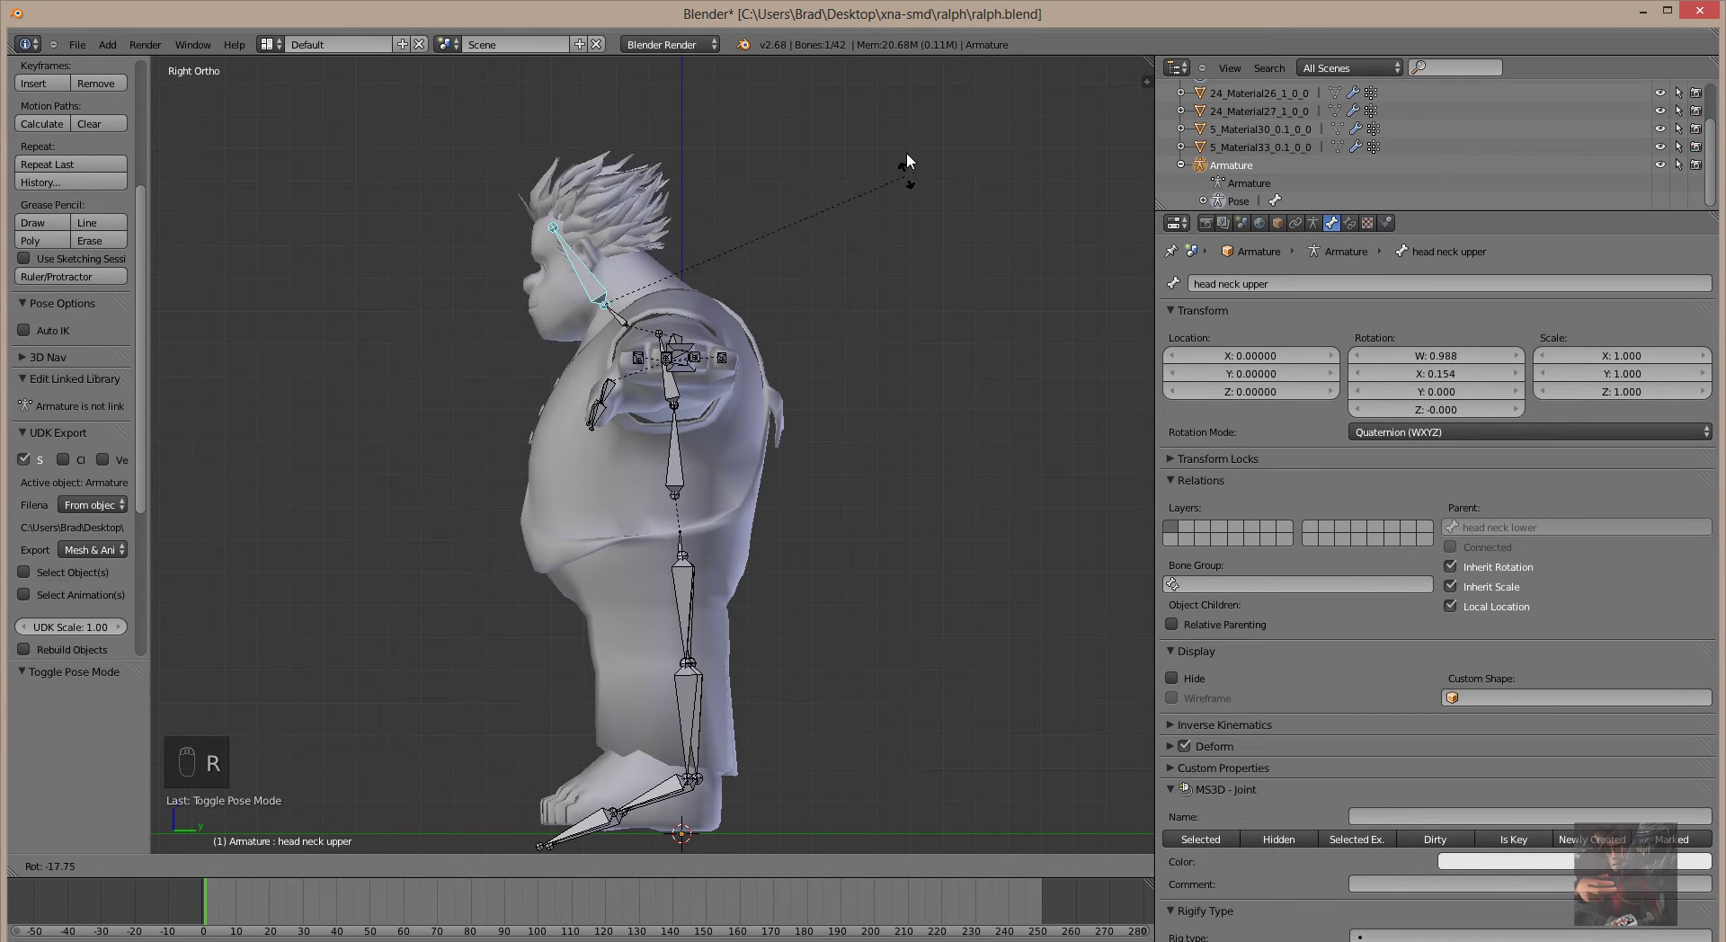
{"action": "key", "text": "r"}
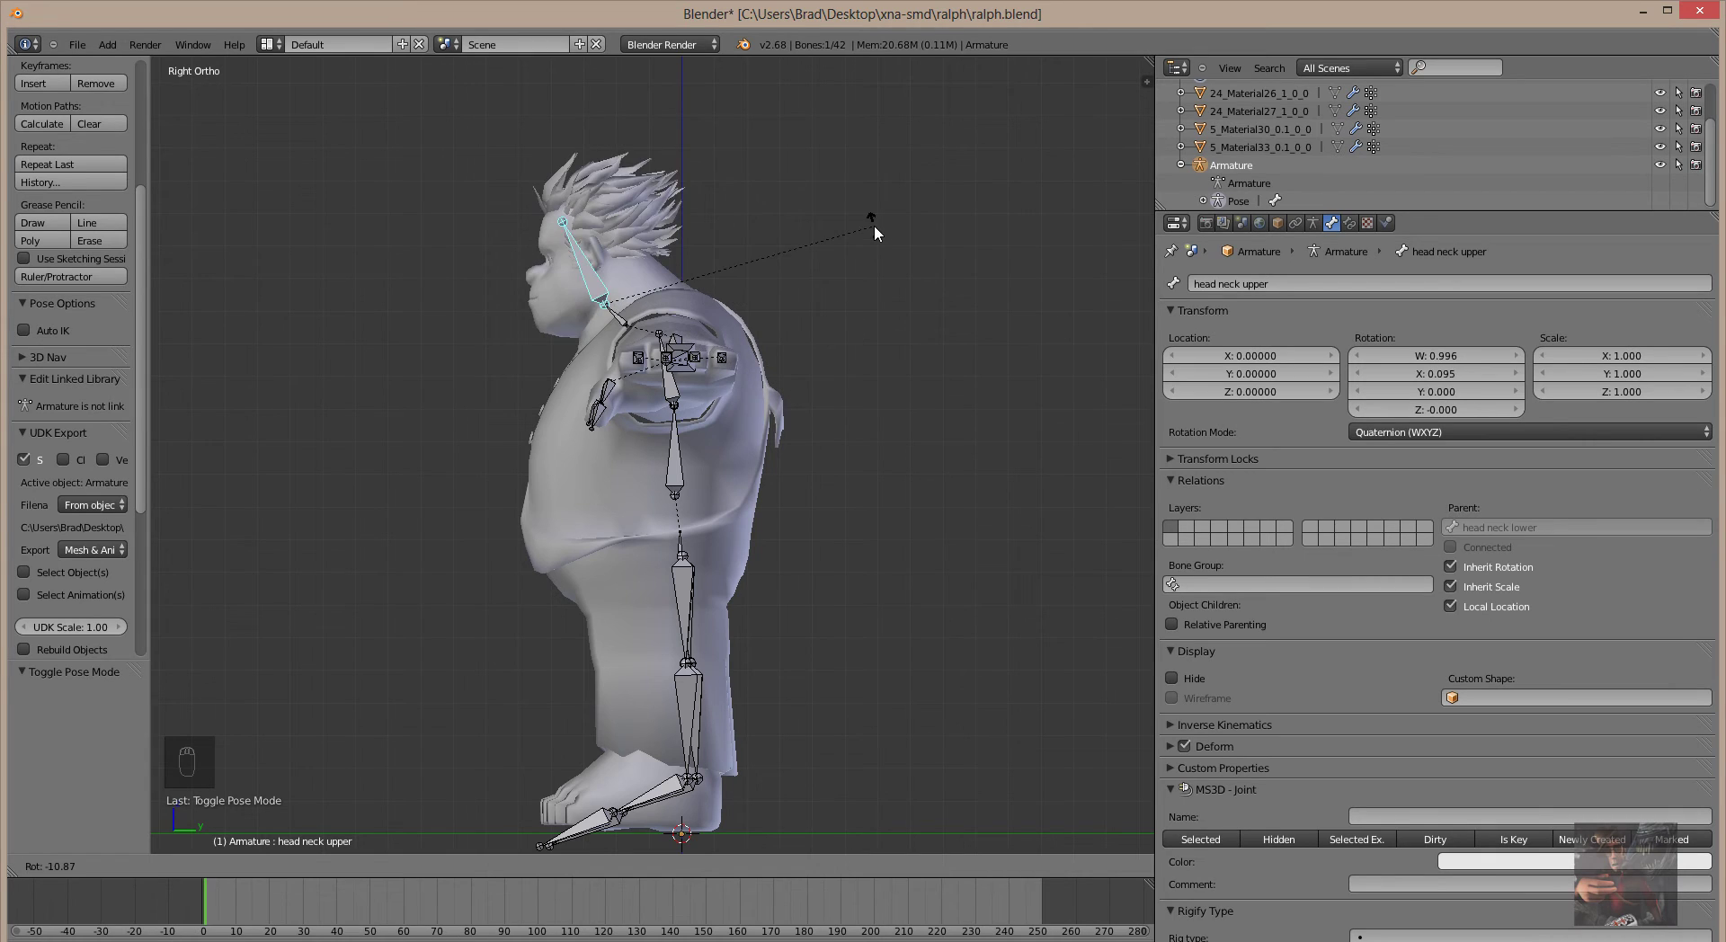
{"action": "left_click_drag", "start_coordinate": [883, 237], "coordinate": [992, 612]}
{"action": "left_click", "coordinate": [871, 604]}
{"action": "left_click_drag", "start_coordinate": [937, 589], "coordinate": [1064, 460]}
Swing the head bone through several more test angles, then clear its rotation to rest.
{"action": "key", "text": "r"}
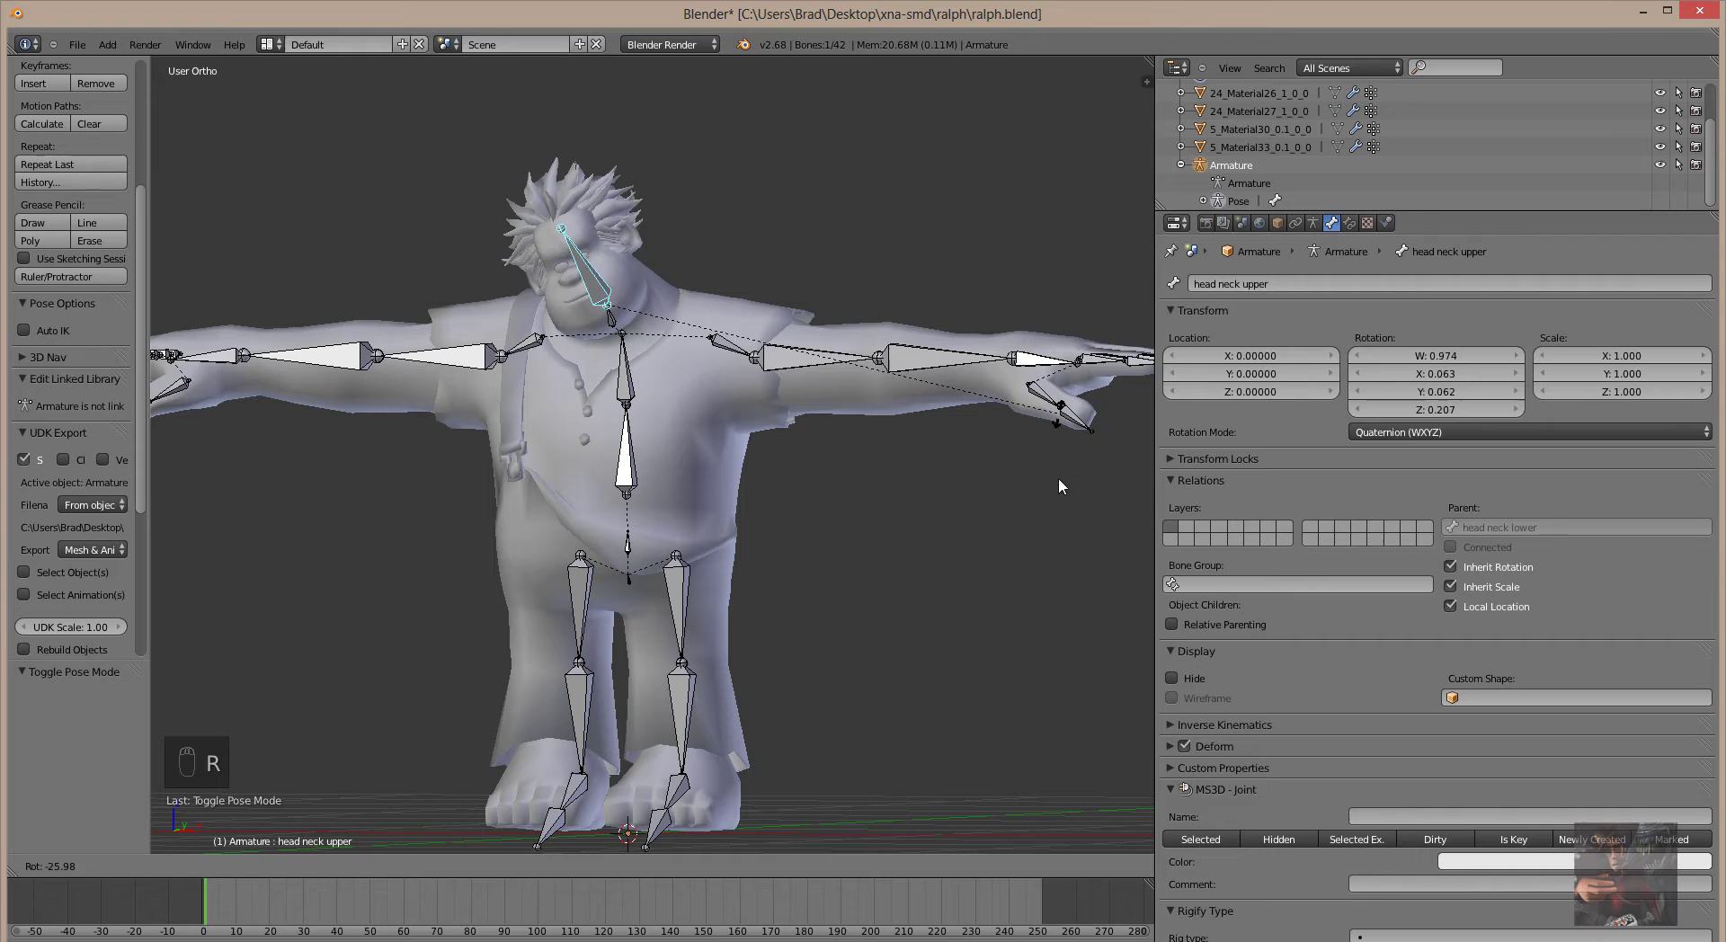
{"action": "left_click_drag", "start_coordinate": [944, 508], "coordinate": [950, 601]}
{"action": "left_click_drag", "start_coordinate": [916, 605], "coordinate": [954, 605]}
{"action": "left_click", "coordinate": [954, 605]}
{"action": "left_click_drag", "start_coordinate": [949, 601], "coordinate": [934, 578]}
{"action": "left_click_drag", "start_coordinate": [933, 578], "coordinate": [788, 320]}
{"action": "left_click", "coordinate": [850, 255]}
{"action": "left_click_drag", "start_coordinate": [762, 333], "coordinate": [818, 347]}
{"action": "key", "text": "r"}
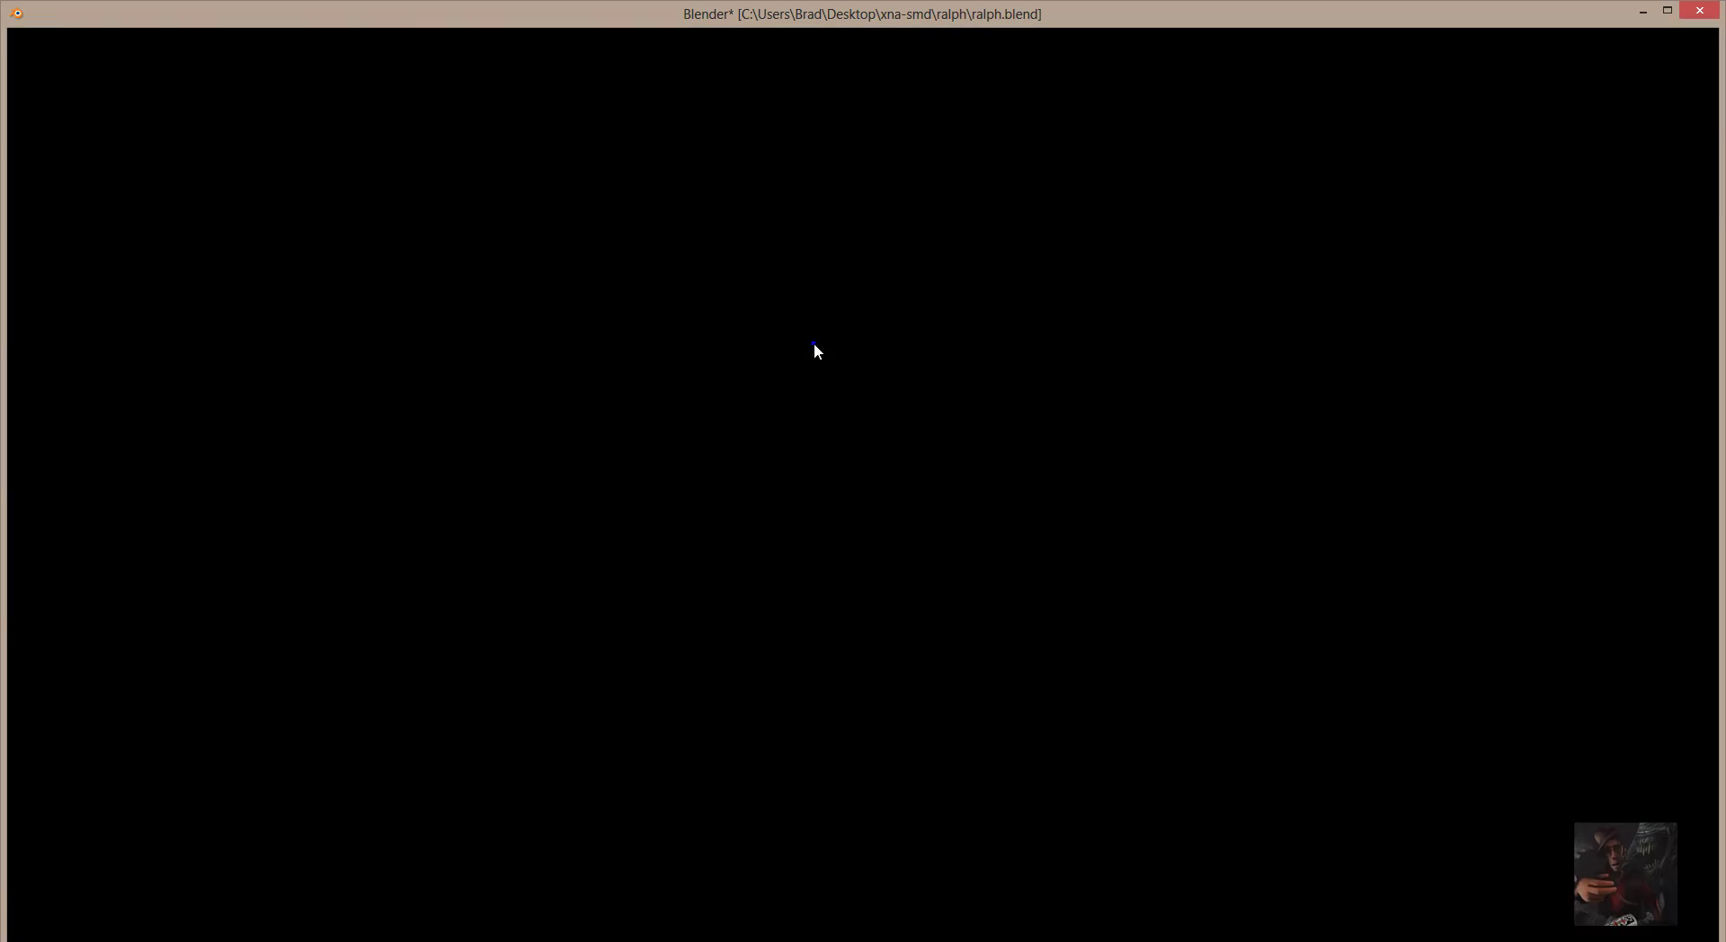
{"action": "left_click_drag", "start_coordinate": [818, 347], "coordinate": [832, 422]}
Orbit to the rig's right profile and select the leg left toes bone angled below the foot.
{"action": "left_click", "coordinate": [732, 544]}
{"action": "left_click_drag", "start_coordinate": [832, 422], "coordinate": [700, 457]}
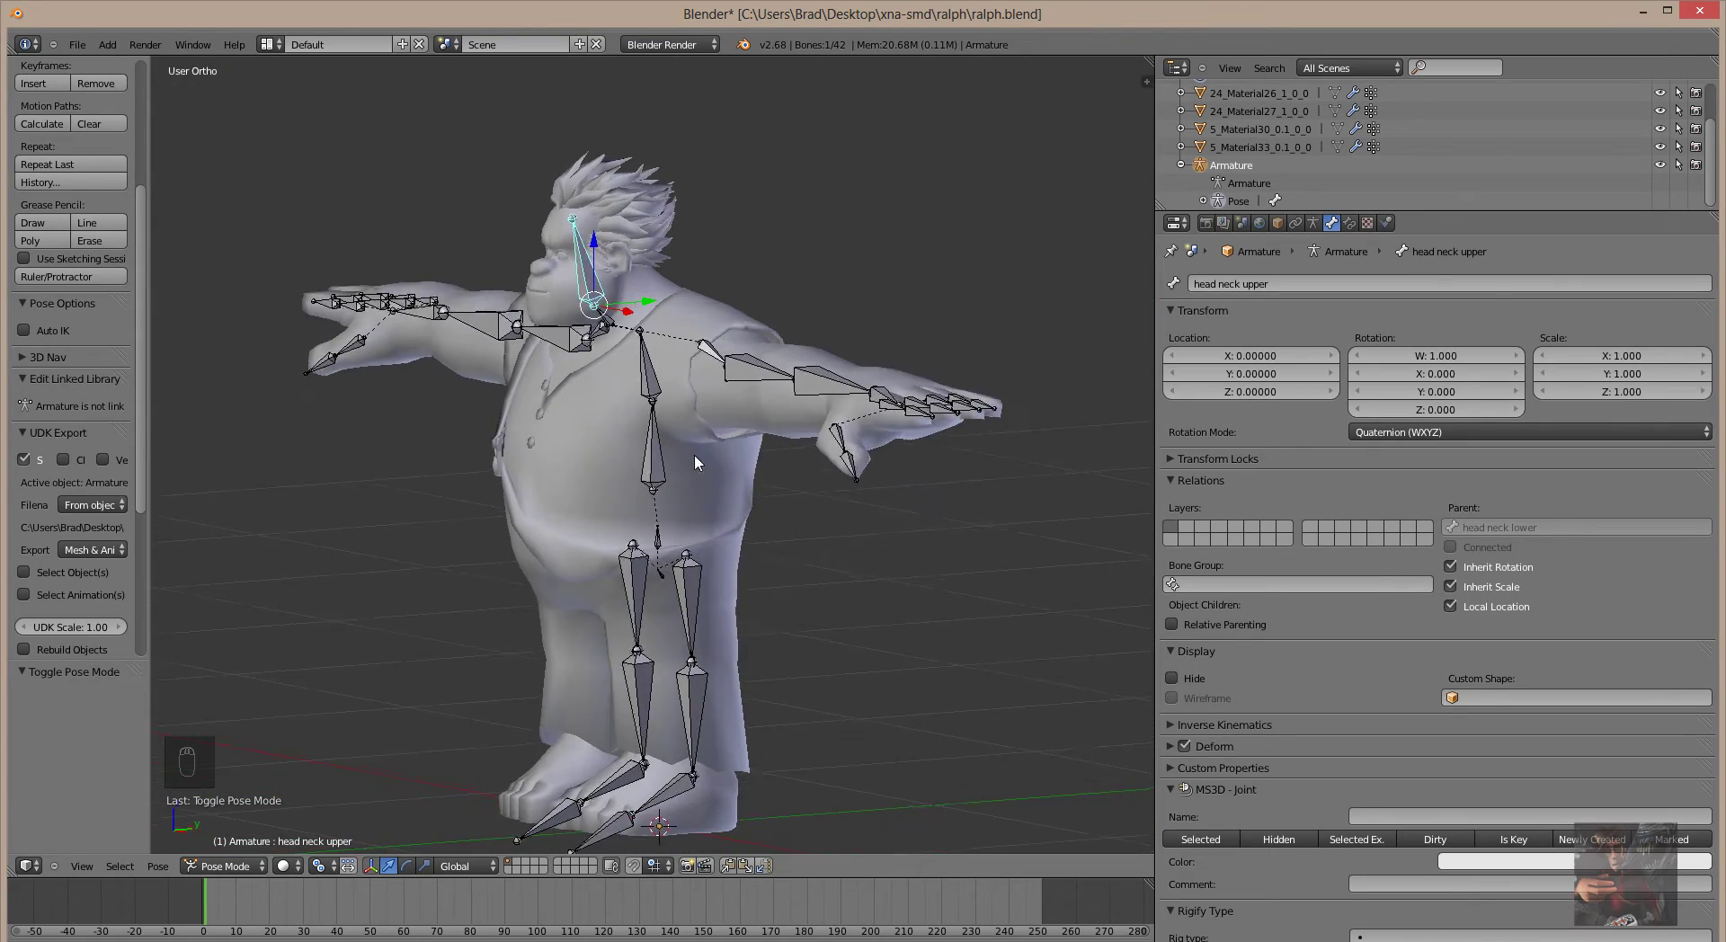
{"action": "left_click_drag", "start_coordinate": [852, 525], "coordinate": [919, 521]}
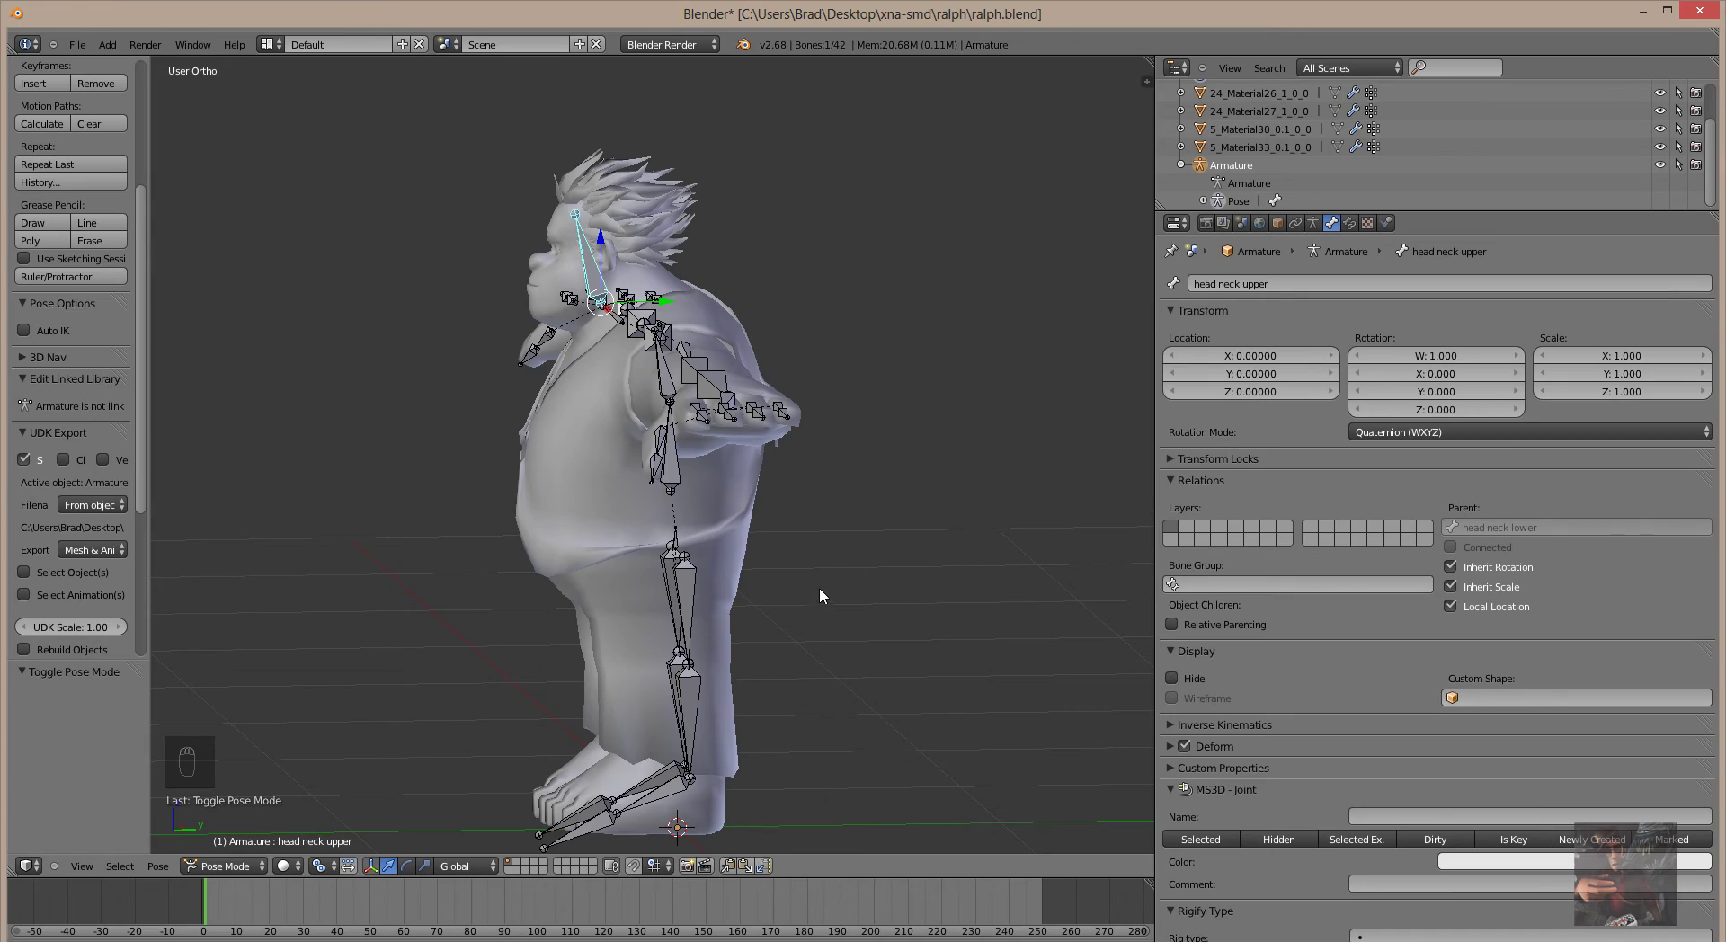
{"action": "left_click_drag", "start_coordinate": [834, 599], "coordinate": [877, 577]}
{"action": "middle_click", "coordinate": [878, 577]}
{"action": "left_click_drag", "start_coordinate": [859, 636], "coordinate": [658, 651]}
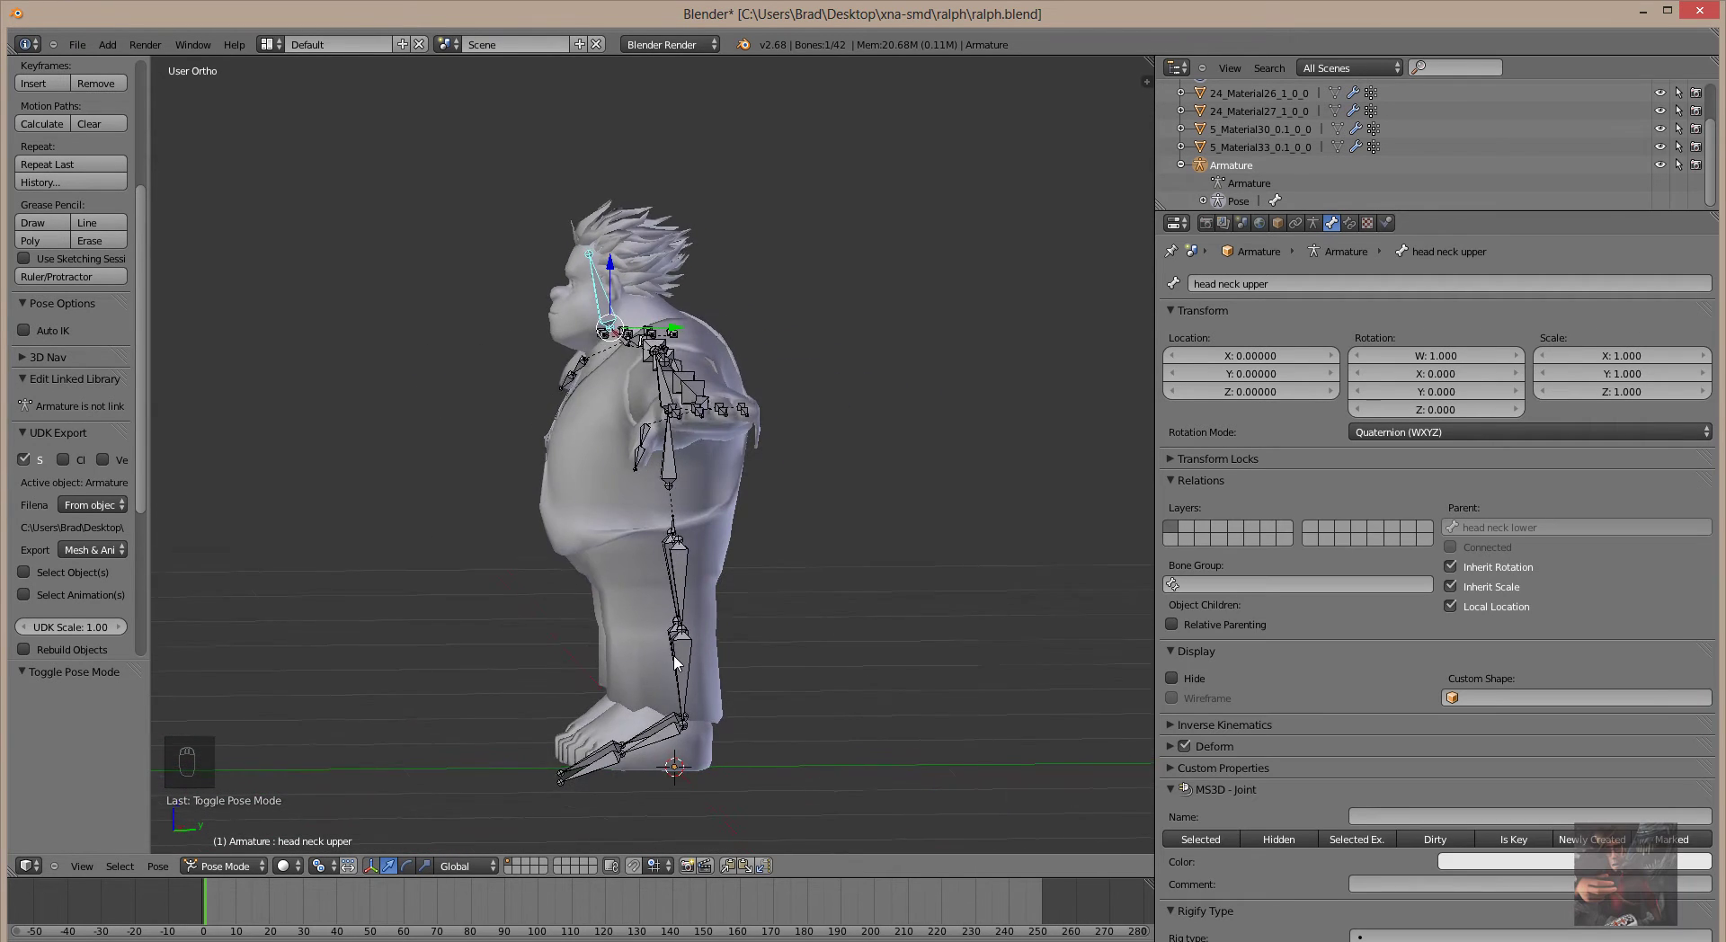
{"action": "left_click_drag", "start_coordinate": [785, 643], "coordinate": [787, 640]}
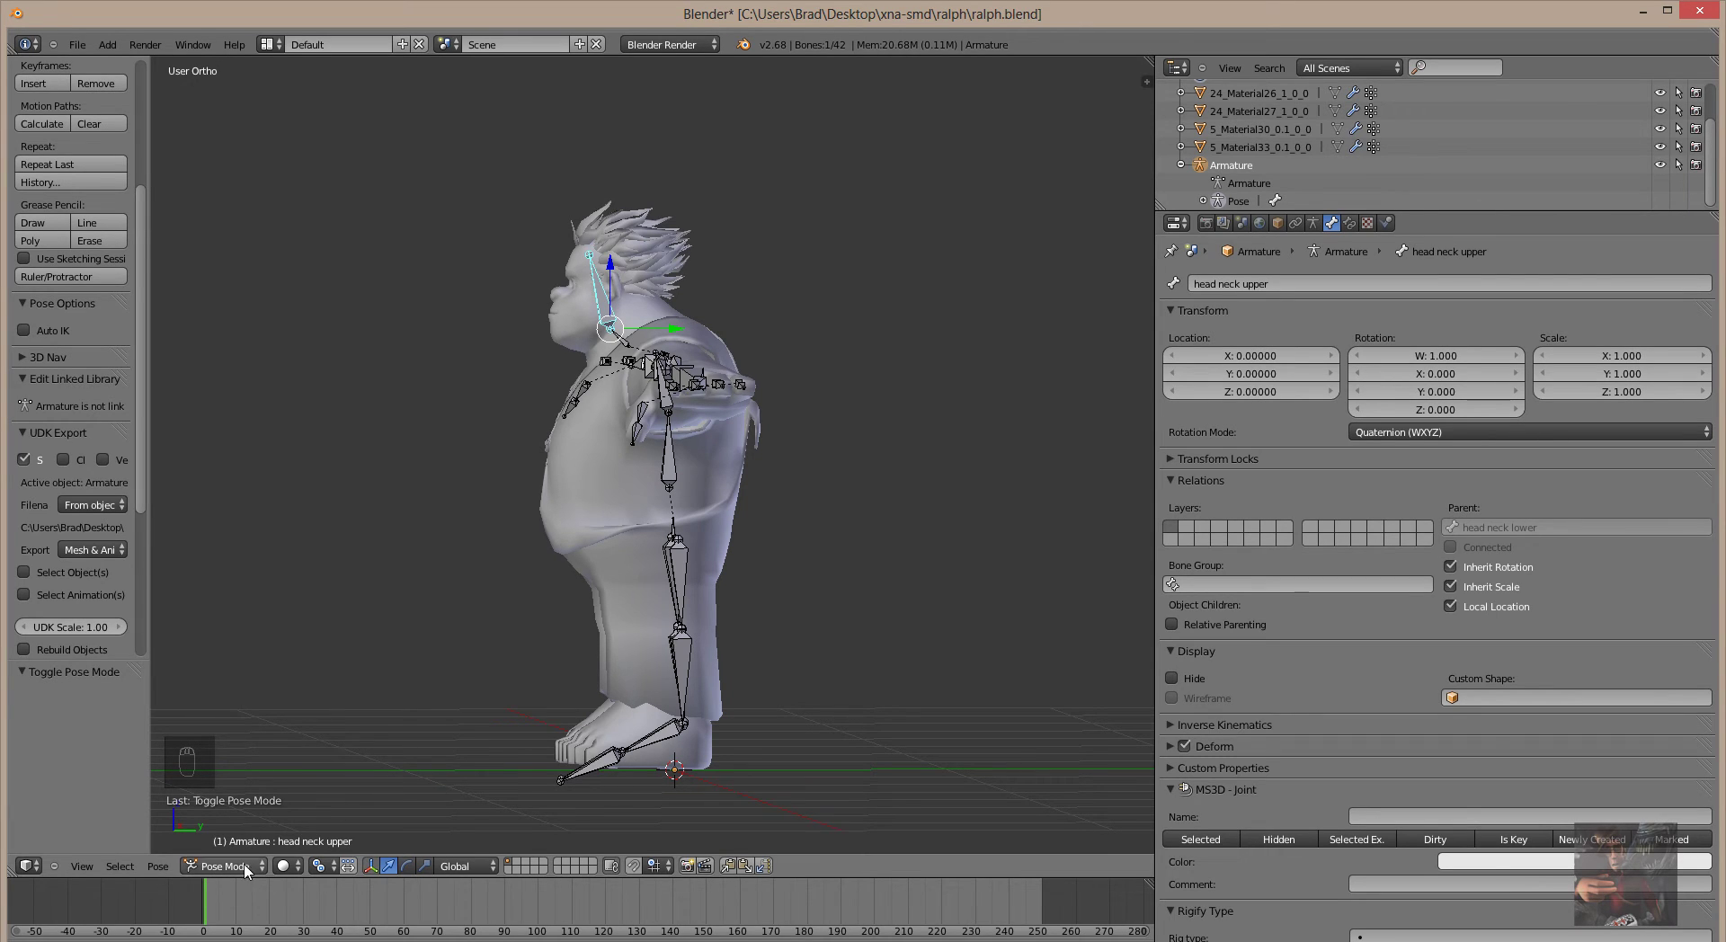
{"action": "left_click_drag", "start_coordinate": [610, 774], "coordinate": [1178, 679]}
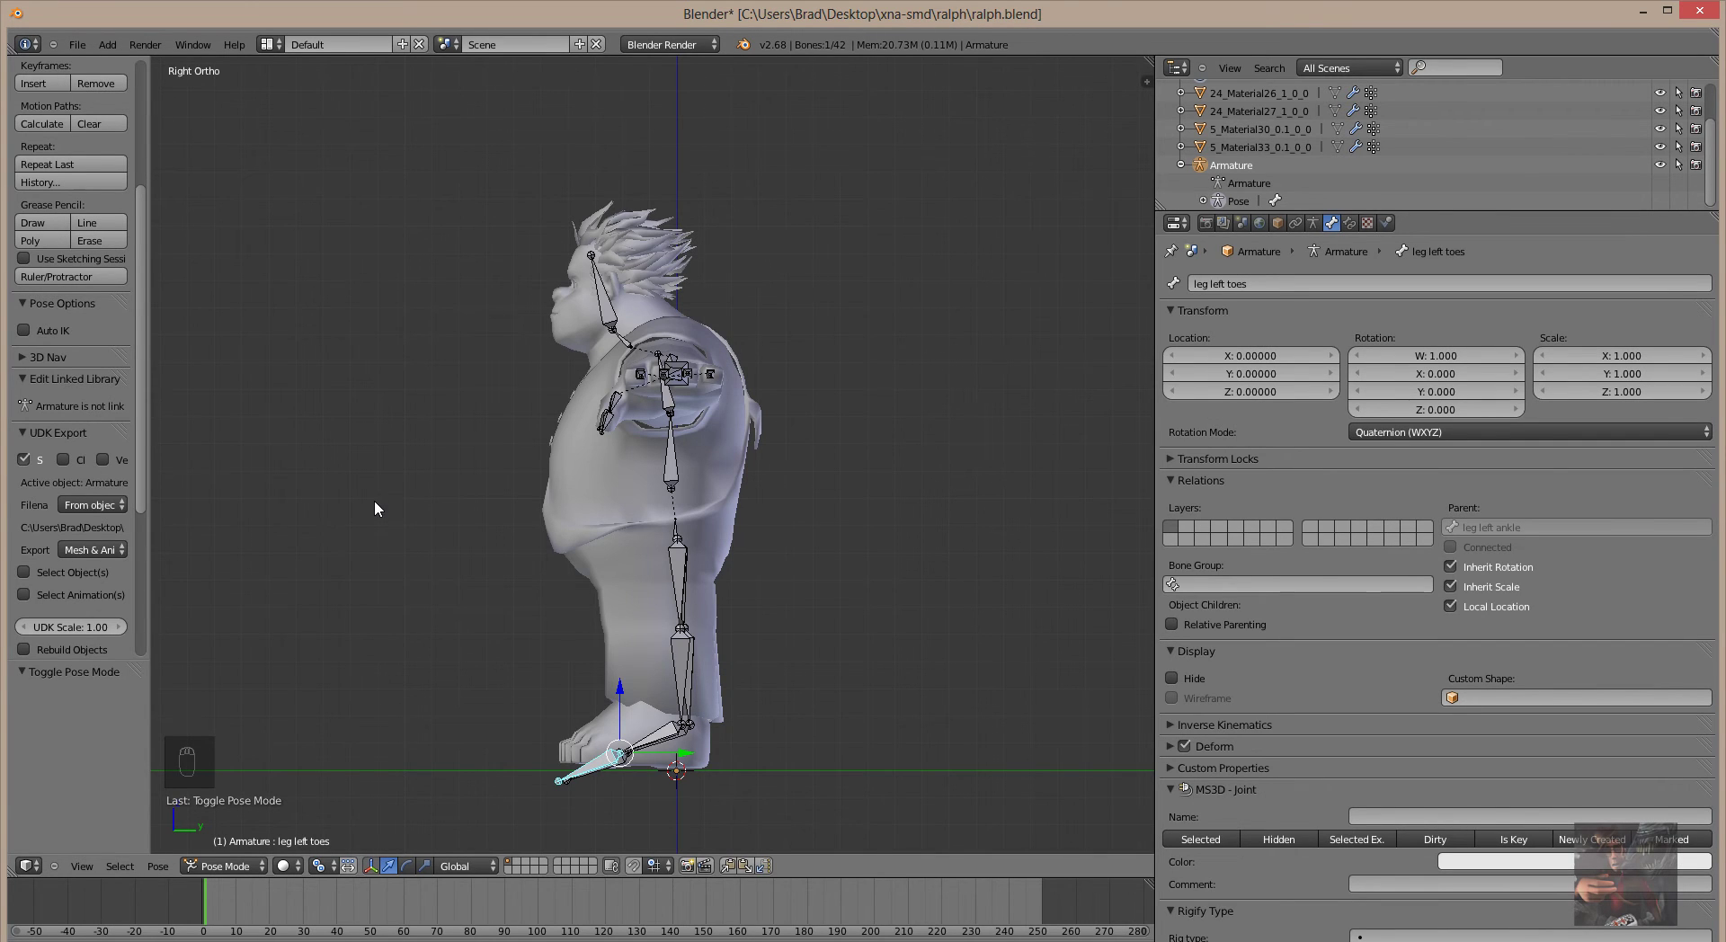
{"action": "left_click_drag", "start_coordinate": [377, 600], "coordinate": [676, 776]}
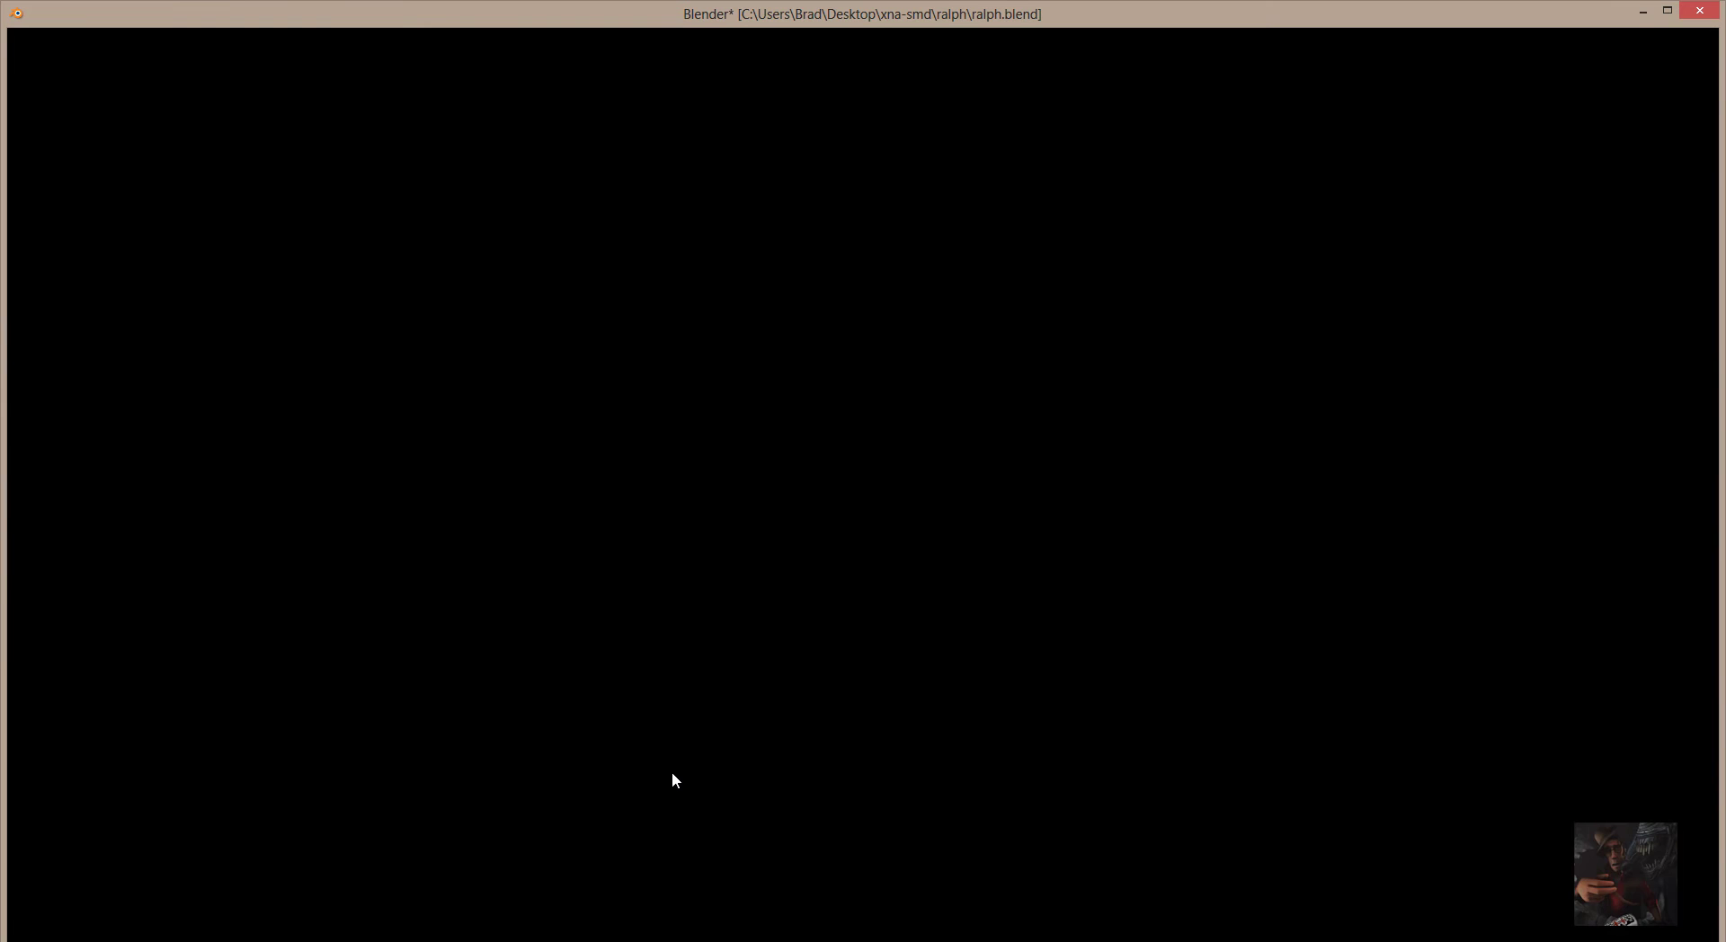
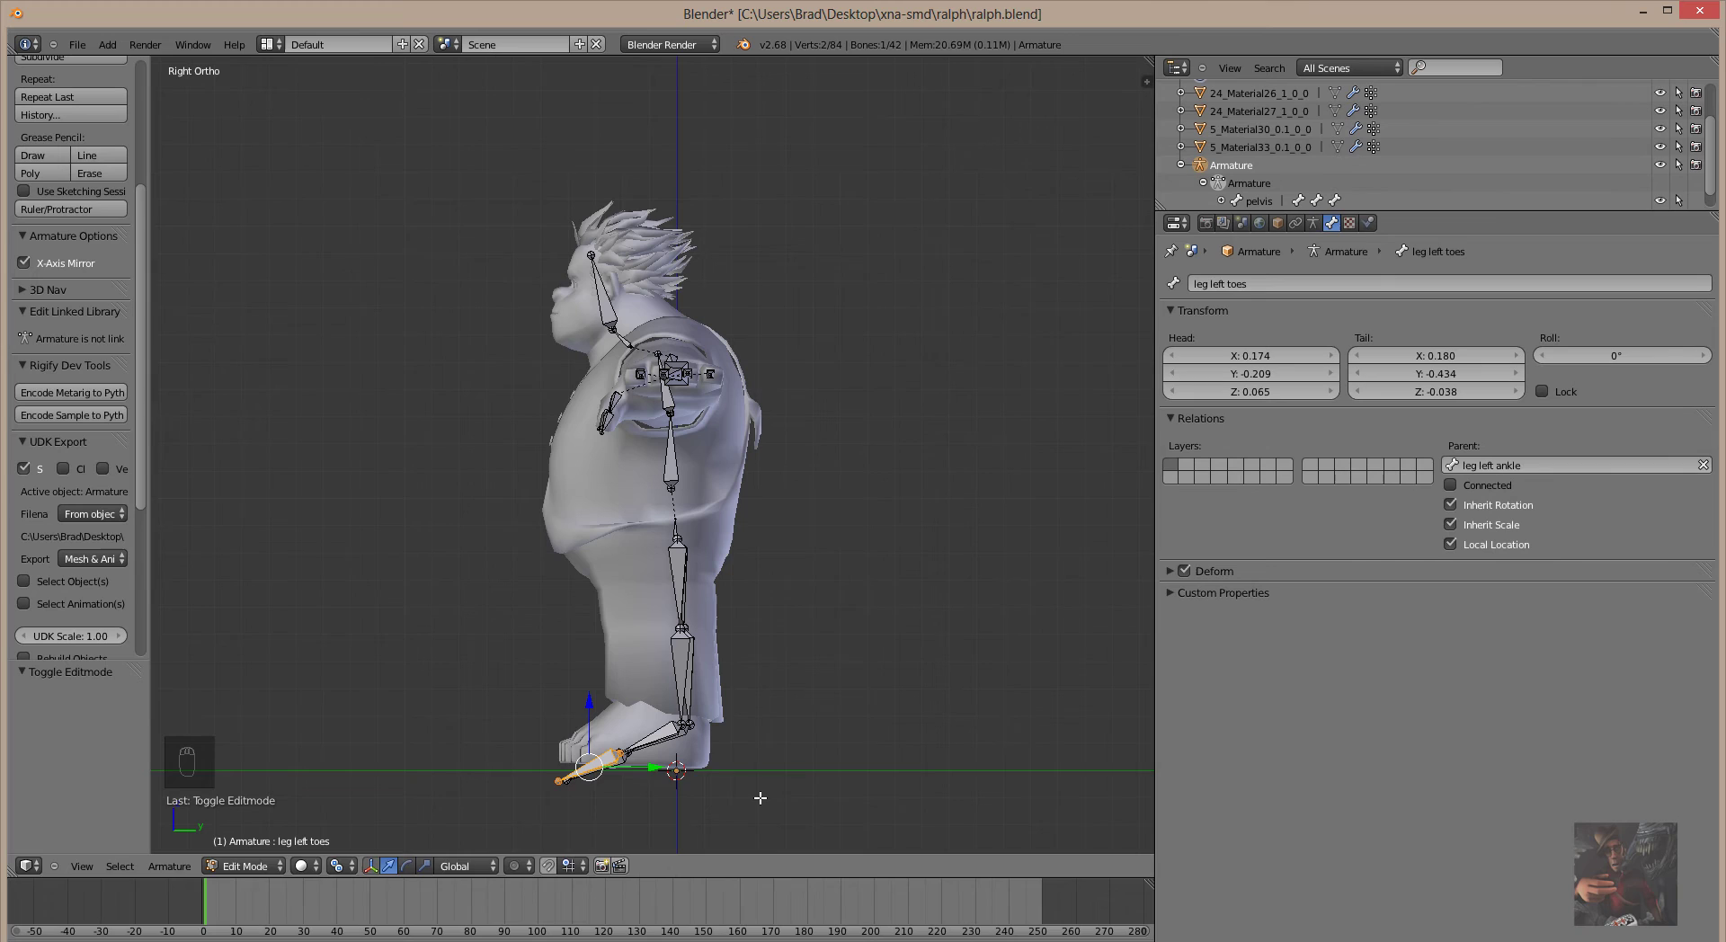
Rotate the leg left toes bone up along the foot to a -69.22° roll, checking in side view.
{"action": "key", "text": "r"}
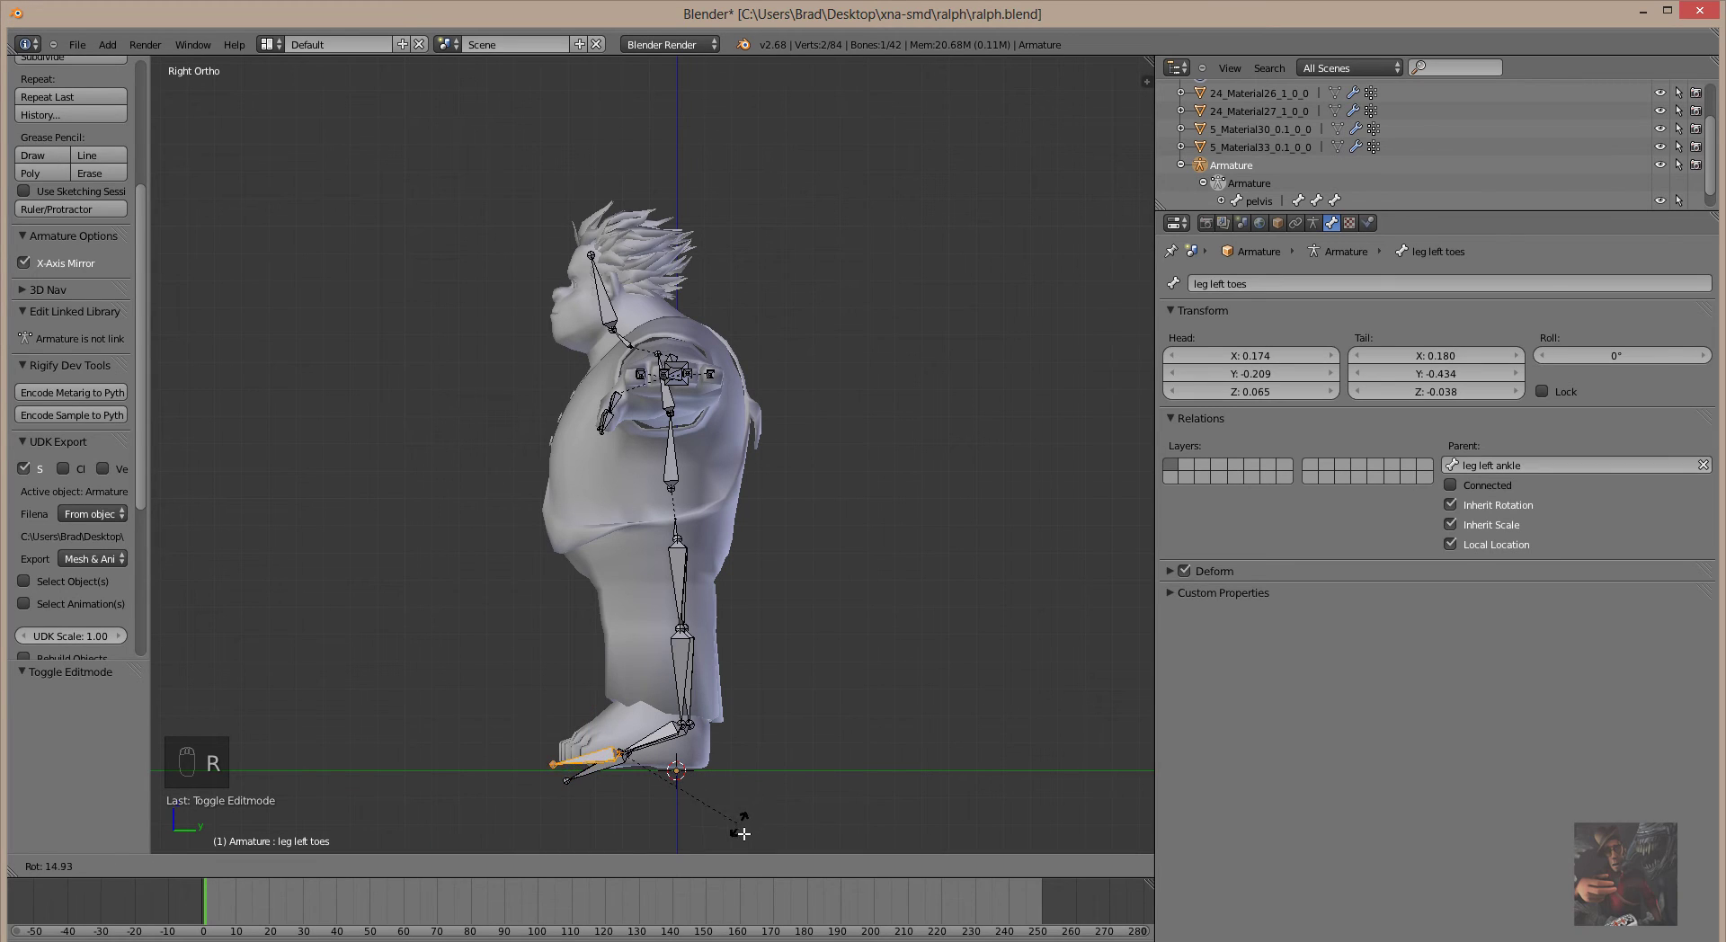
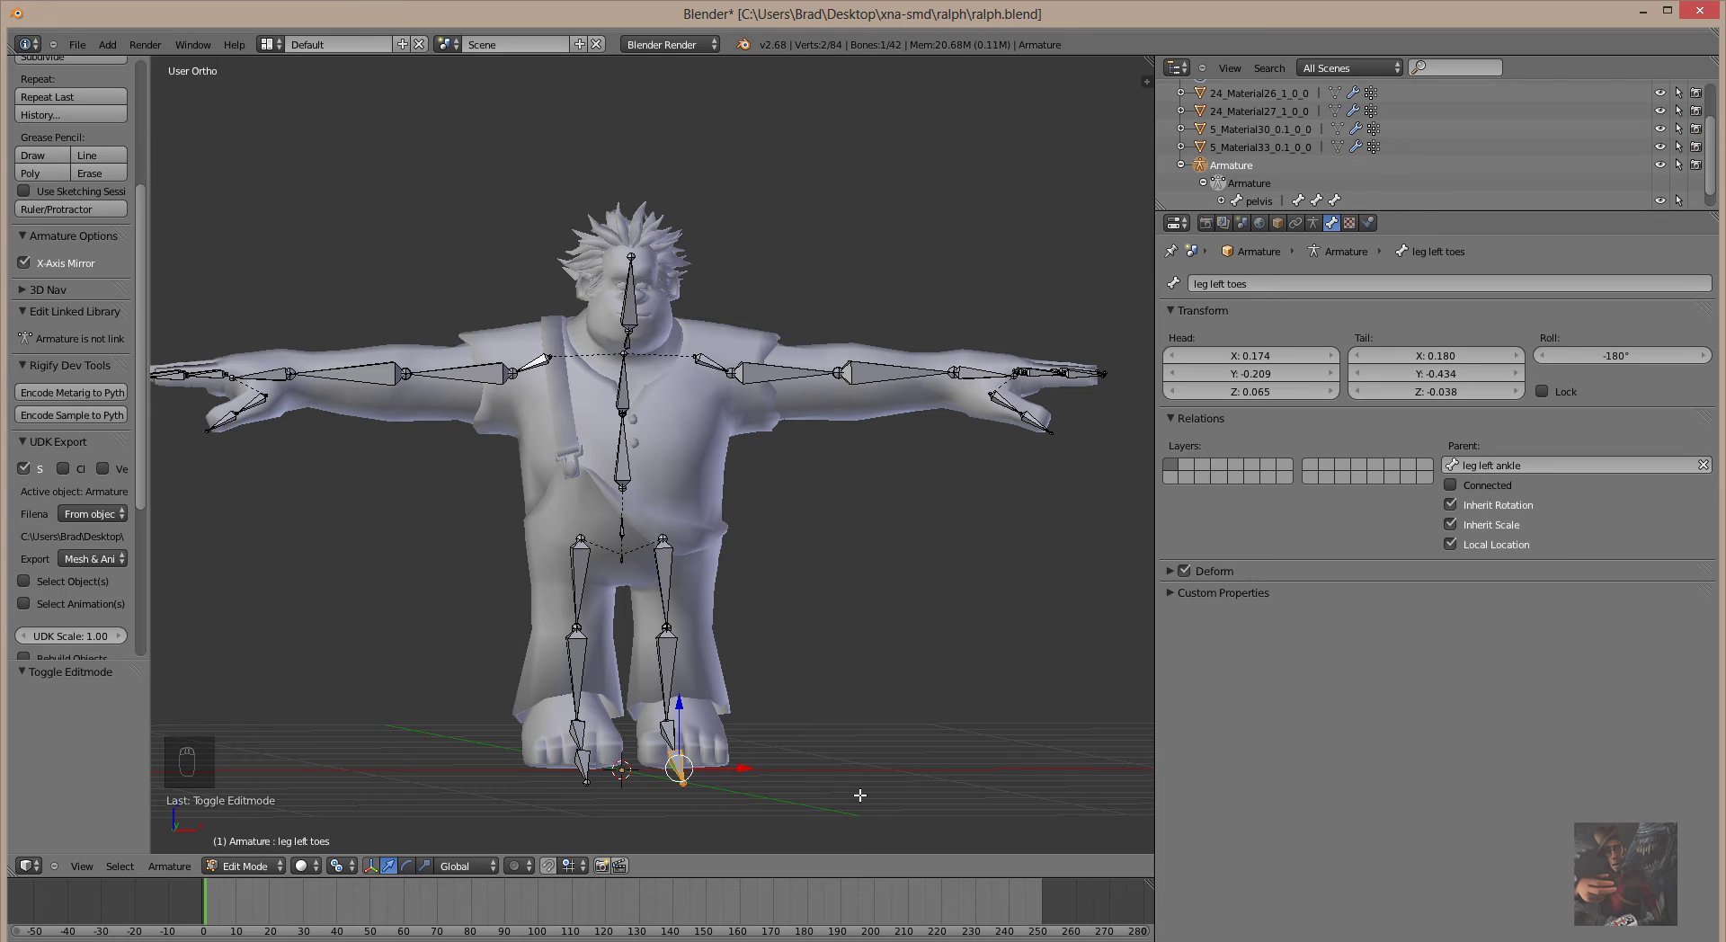
{"action": "key", "text": "KP_3"}
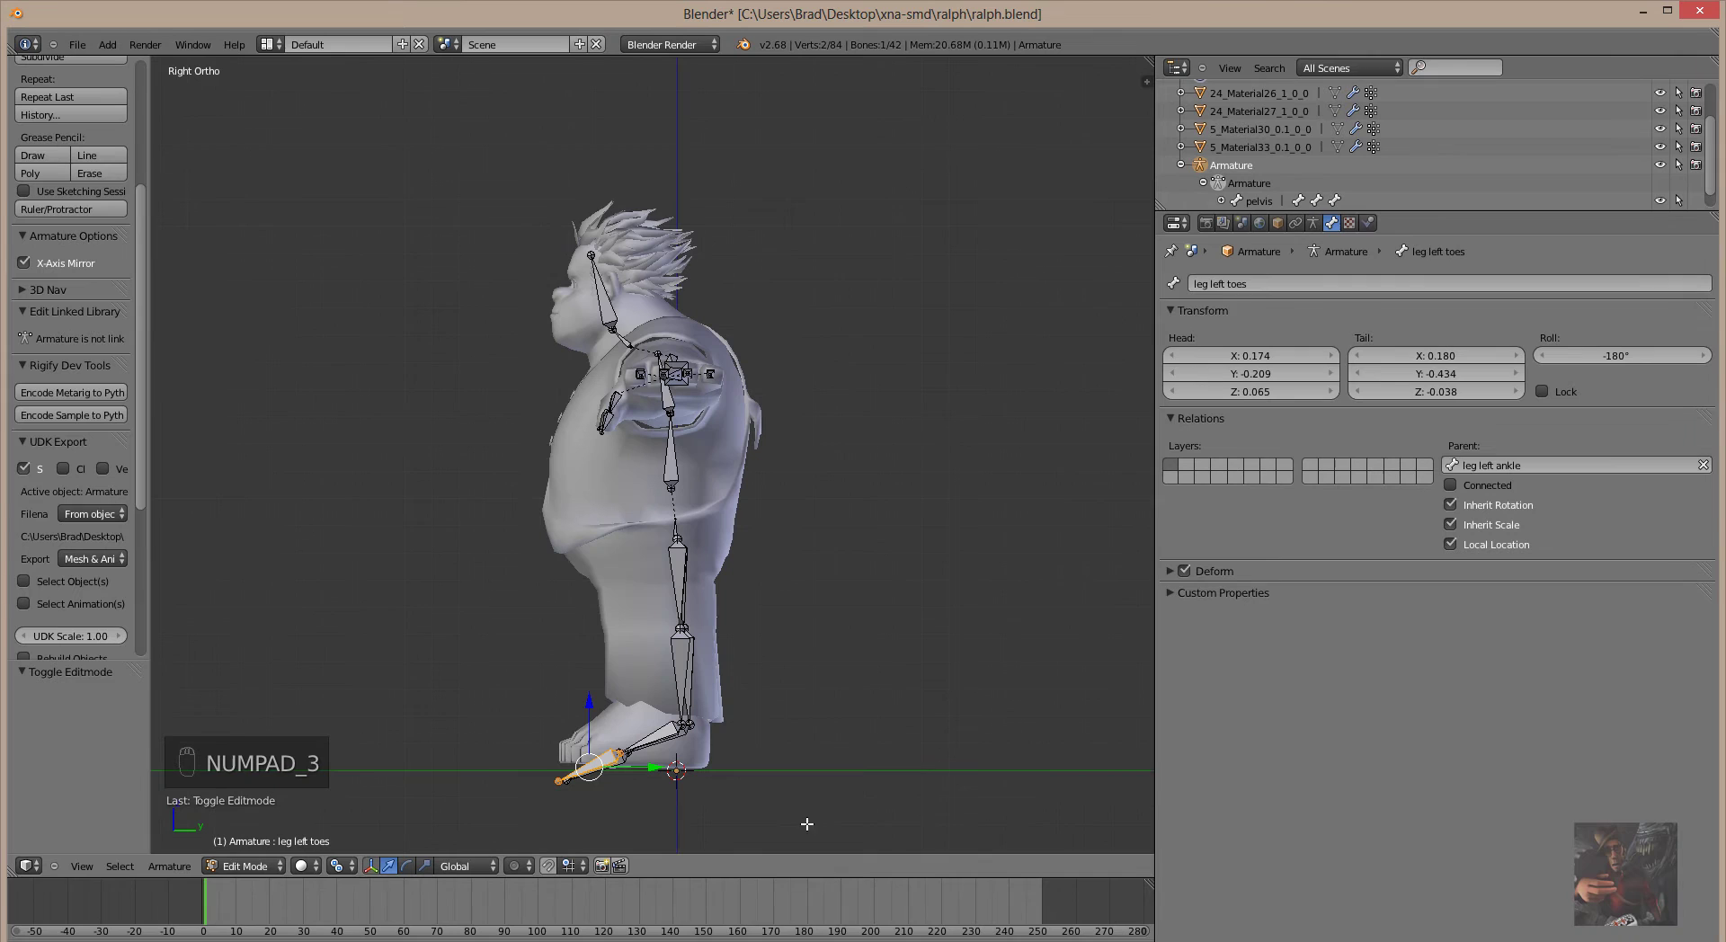
{"action": "key", "text": "r"}
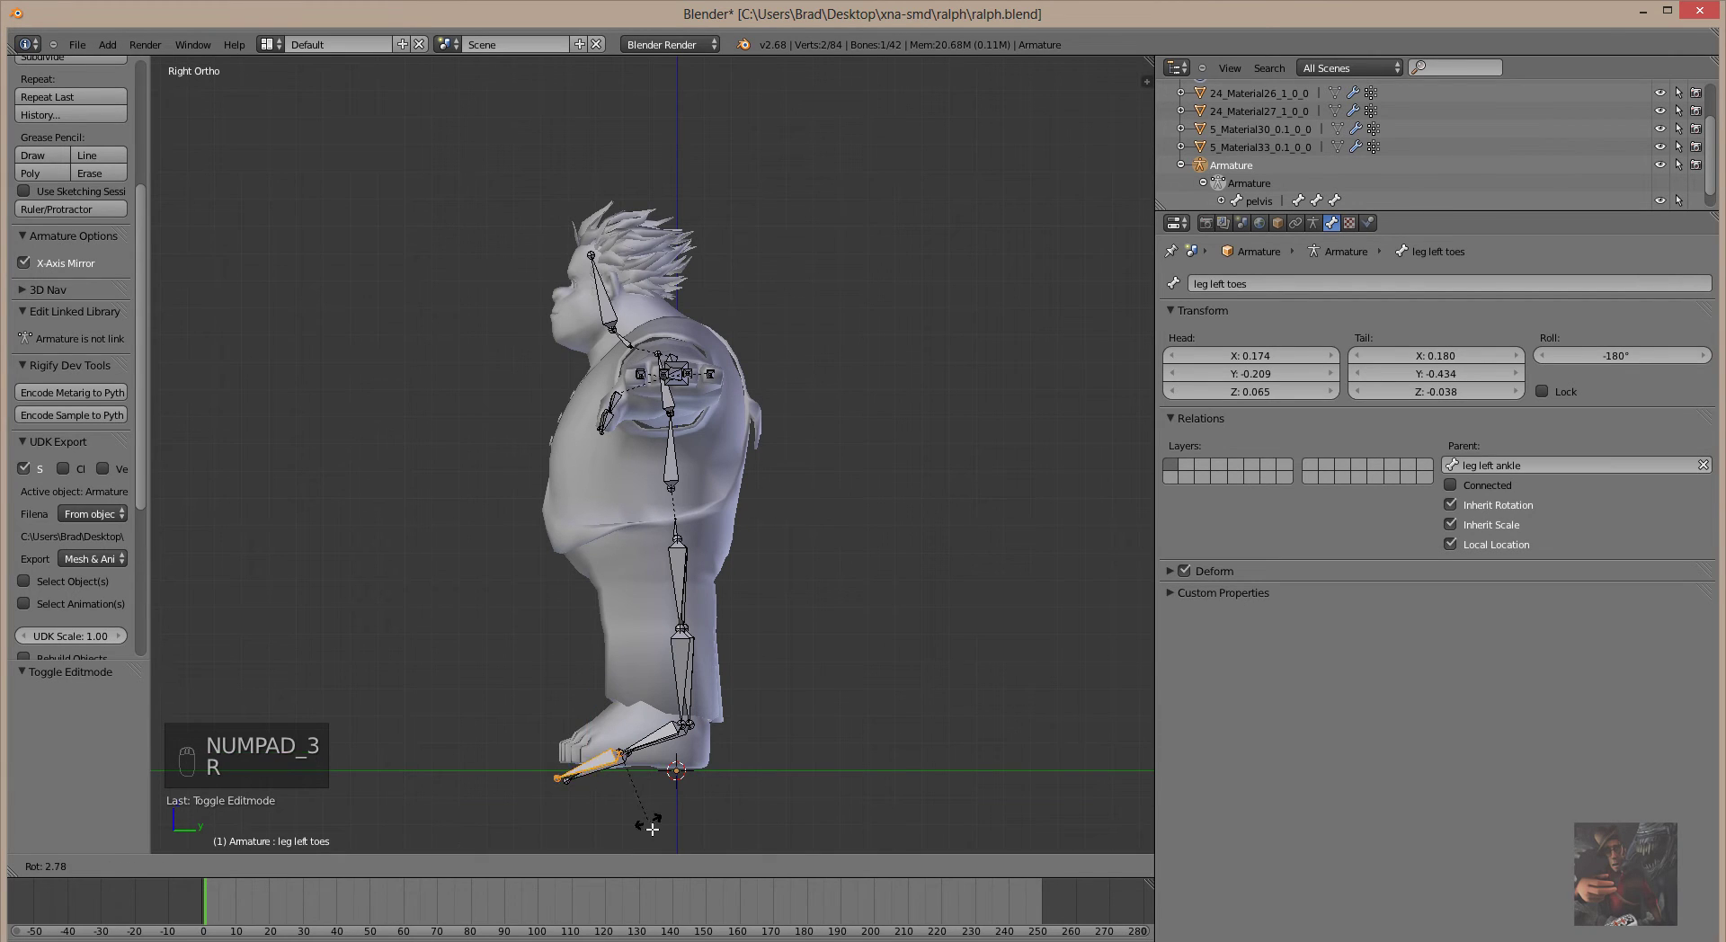
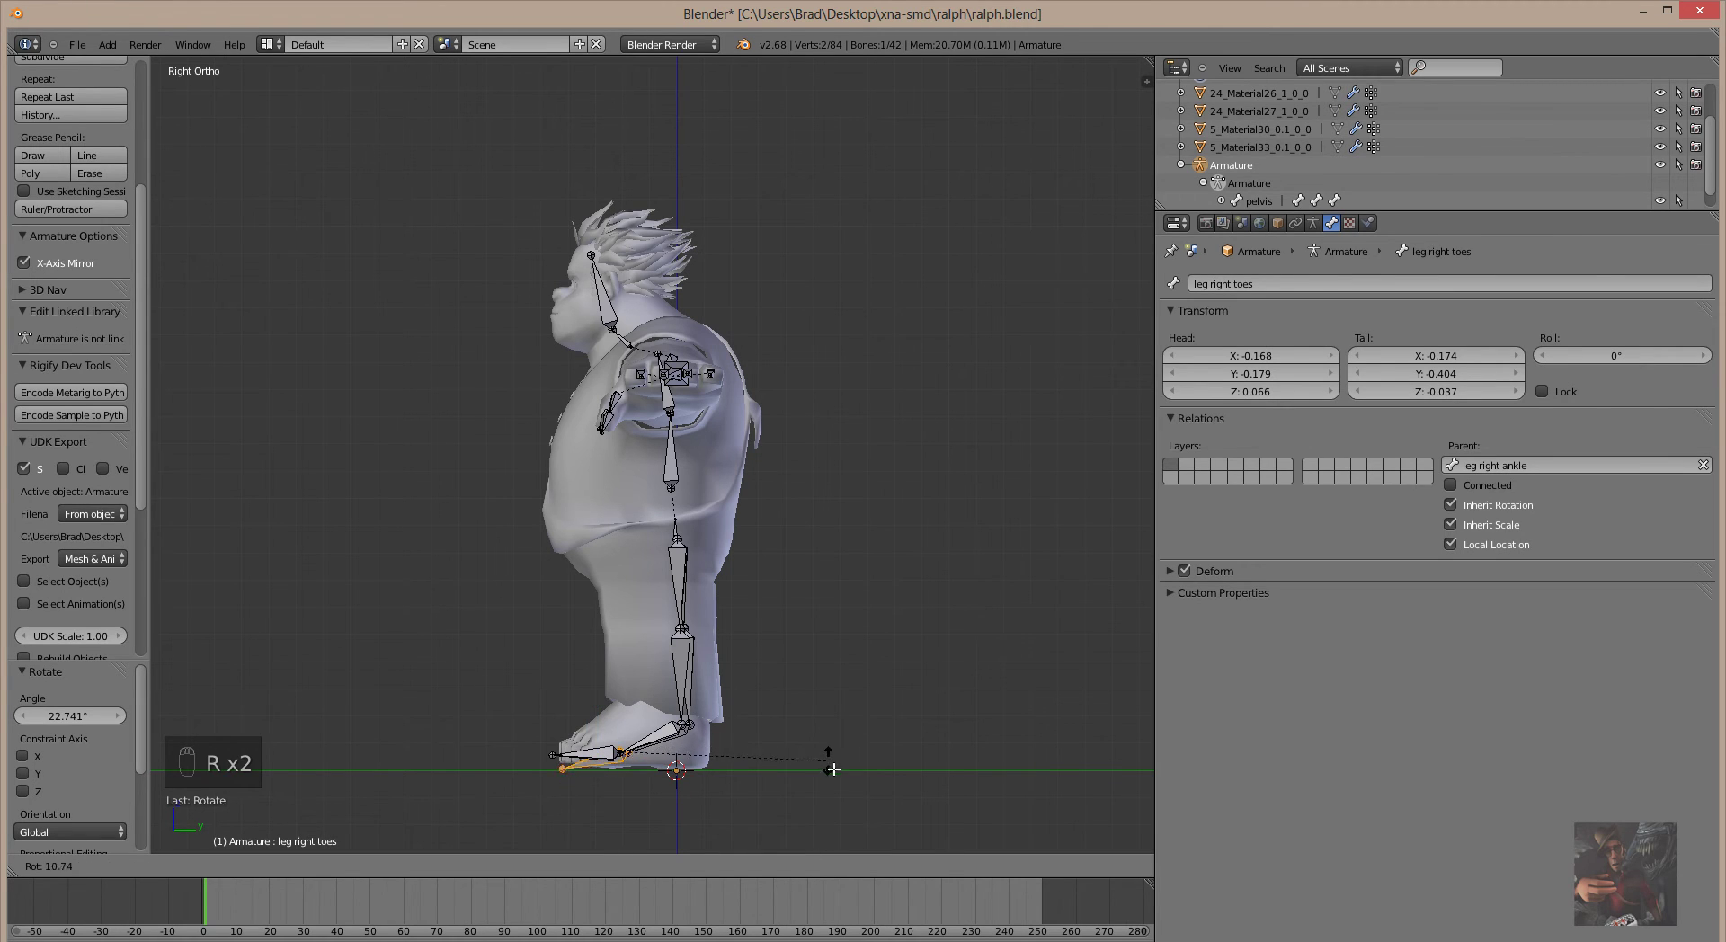
Rotate the leg right toes bone up along its foot toward a 35.07° roll.
{"action": "key", "text": "r"}
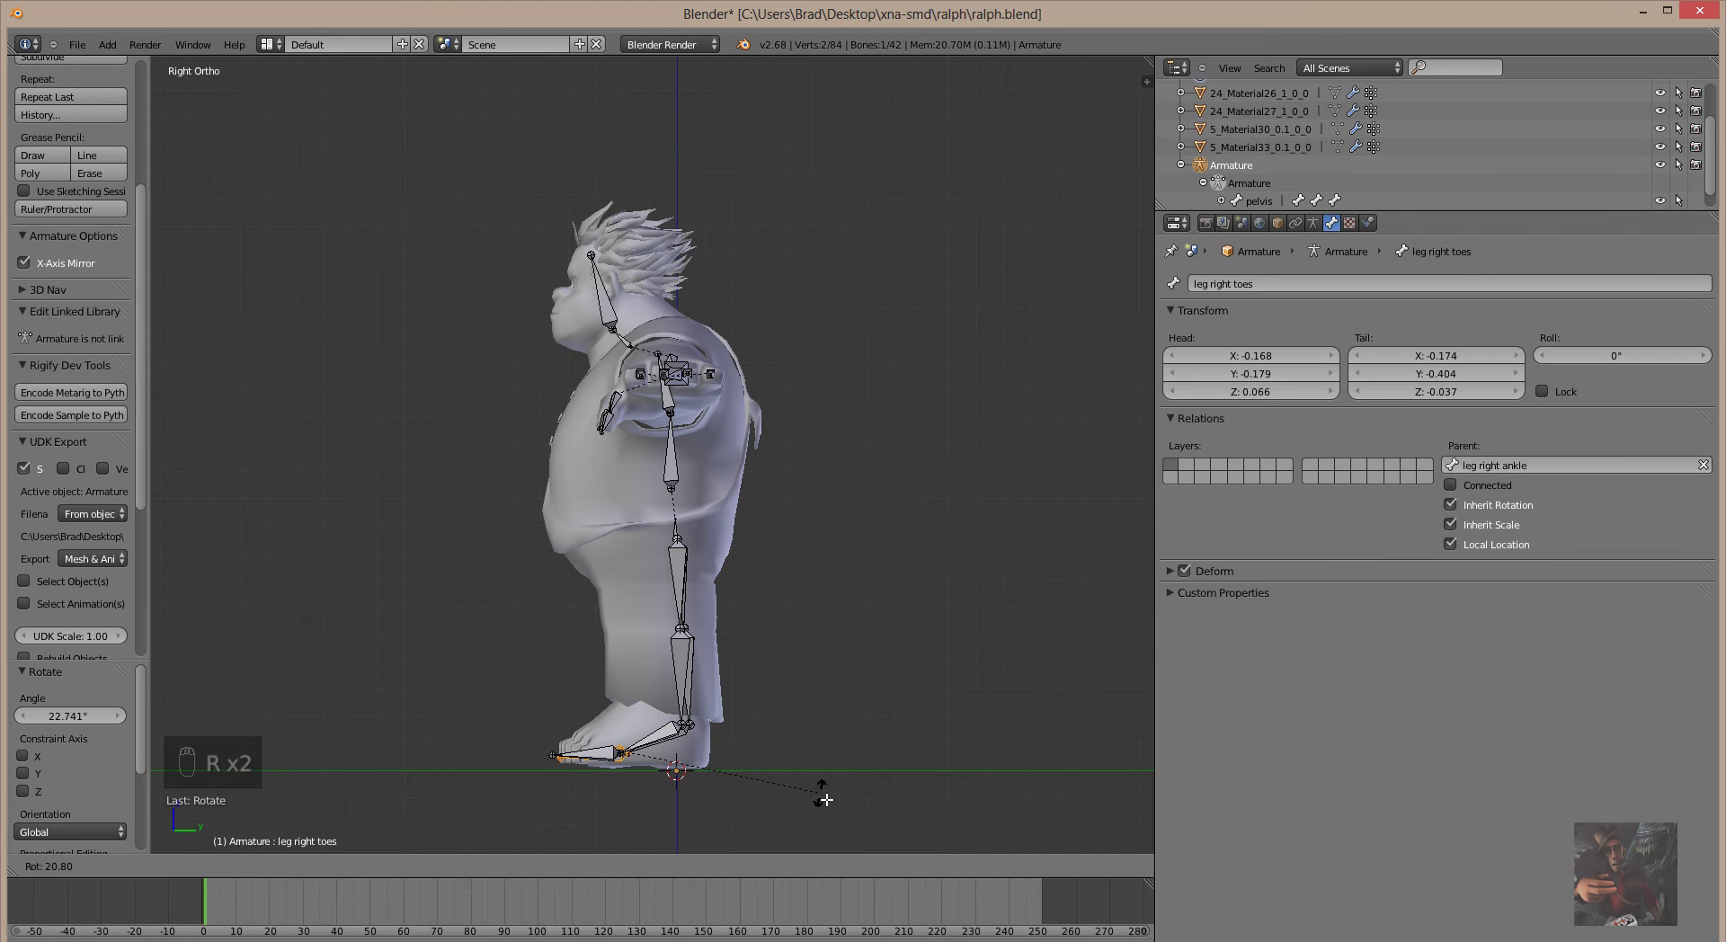
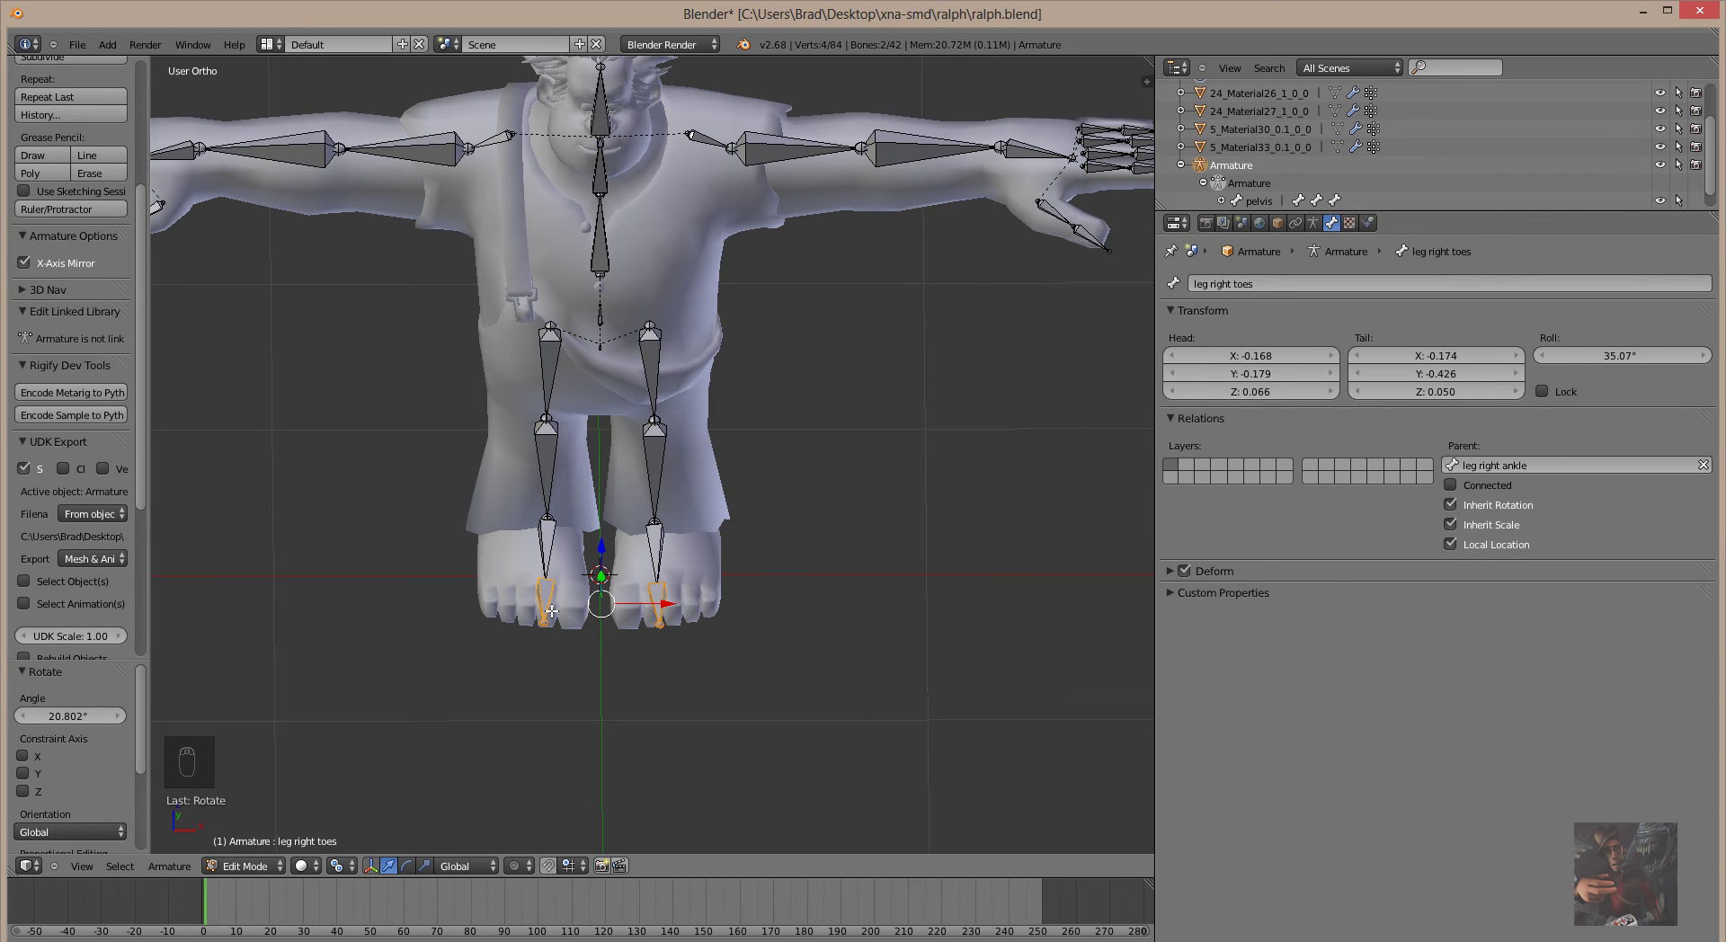
Reset the leg right toes bone's roll to 0° in the Bone properties.
{"action": "left_click_drag", "start_coordinate": [1626, 368], "coordinate": [1551, 414]}
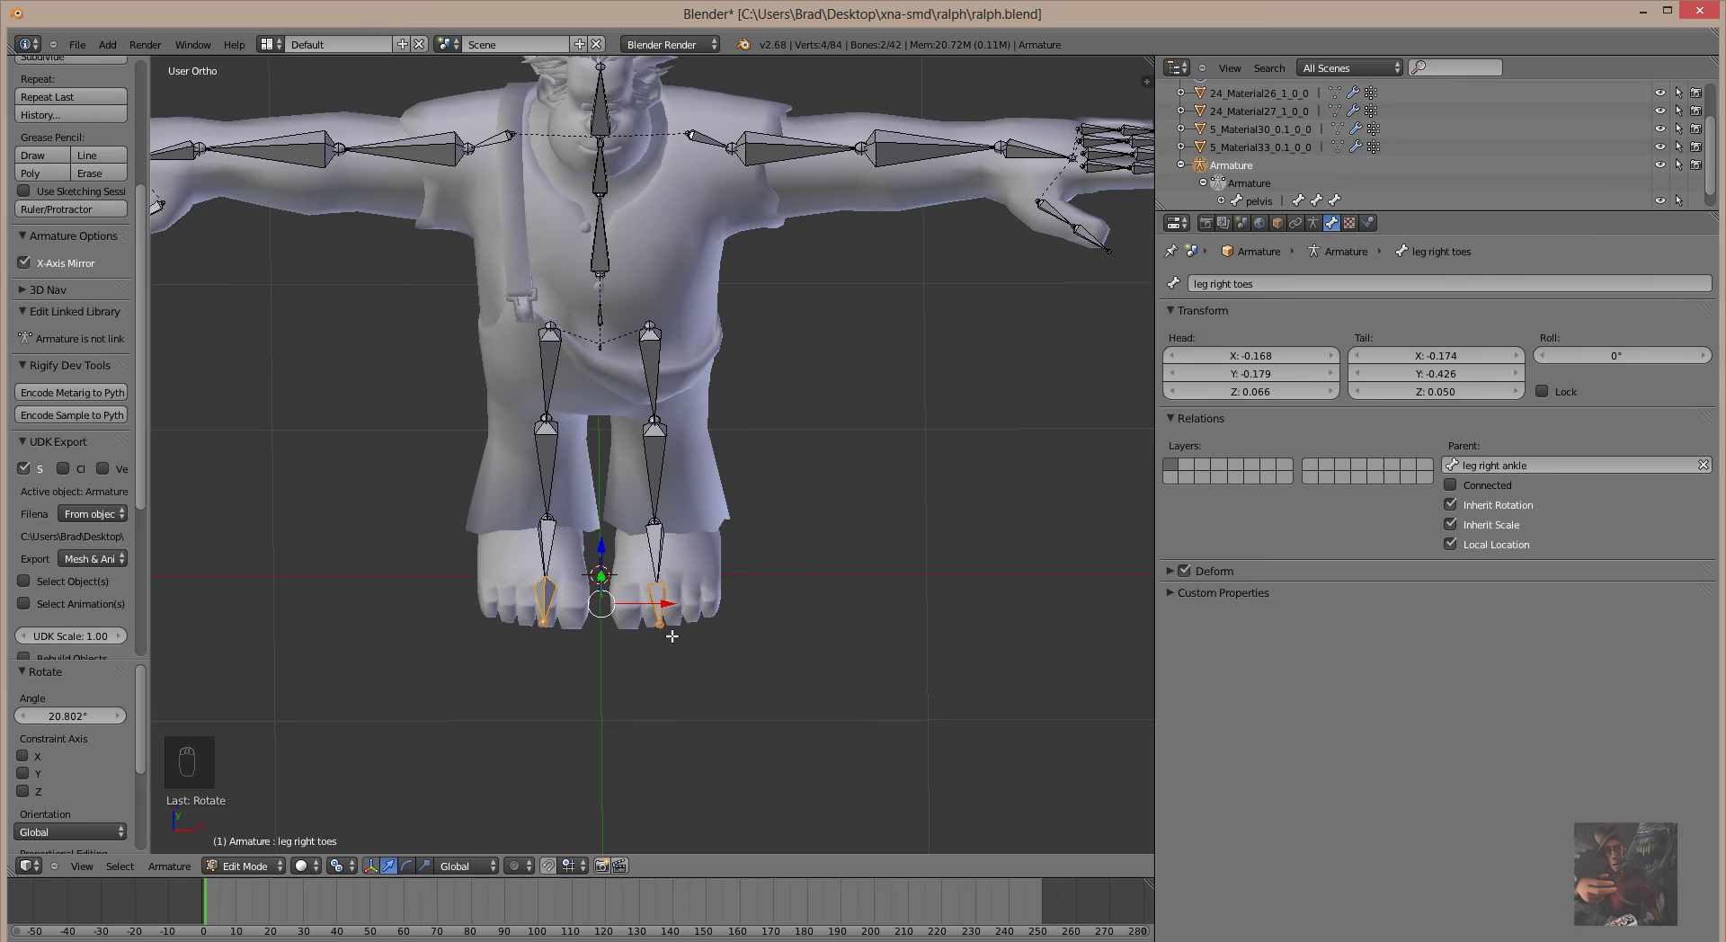
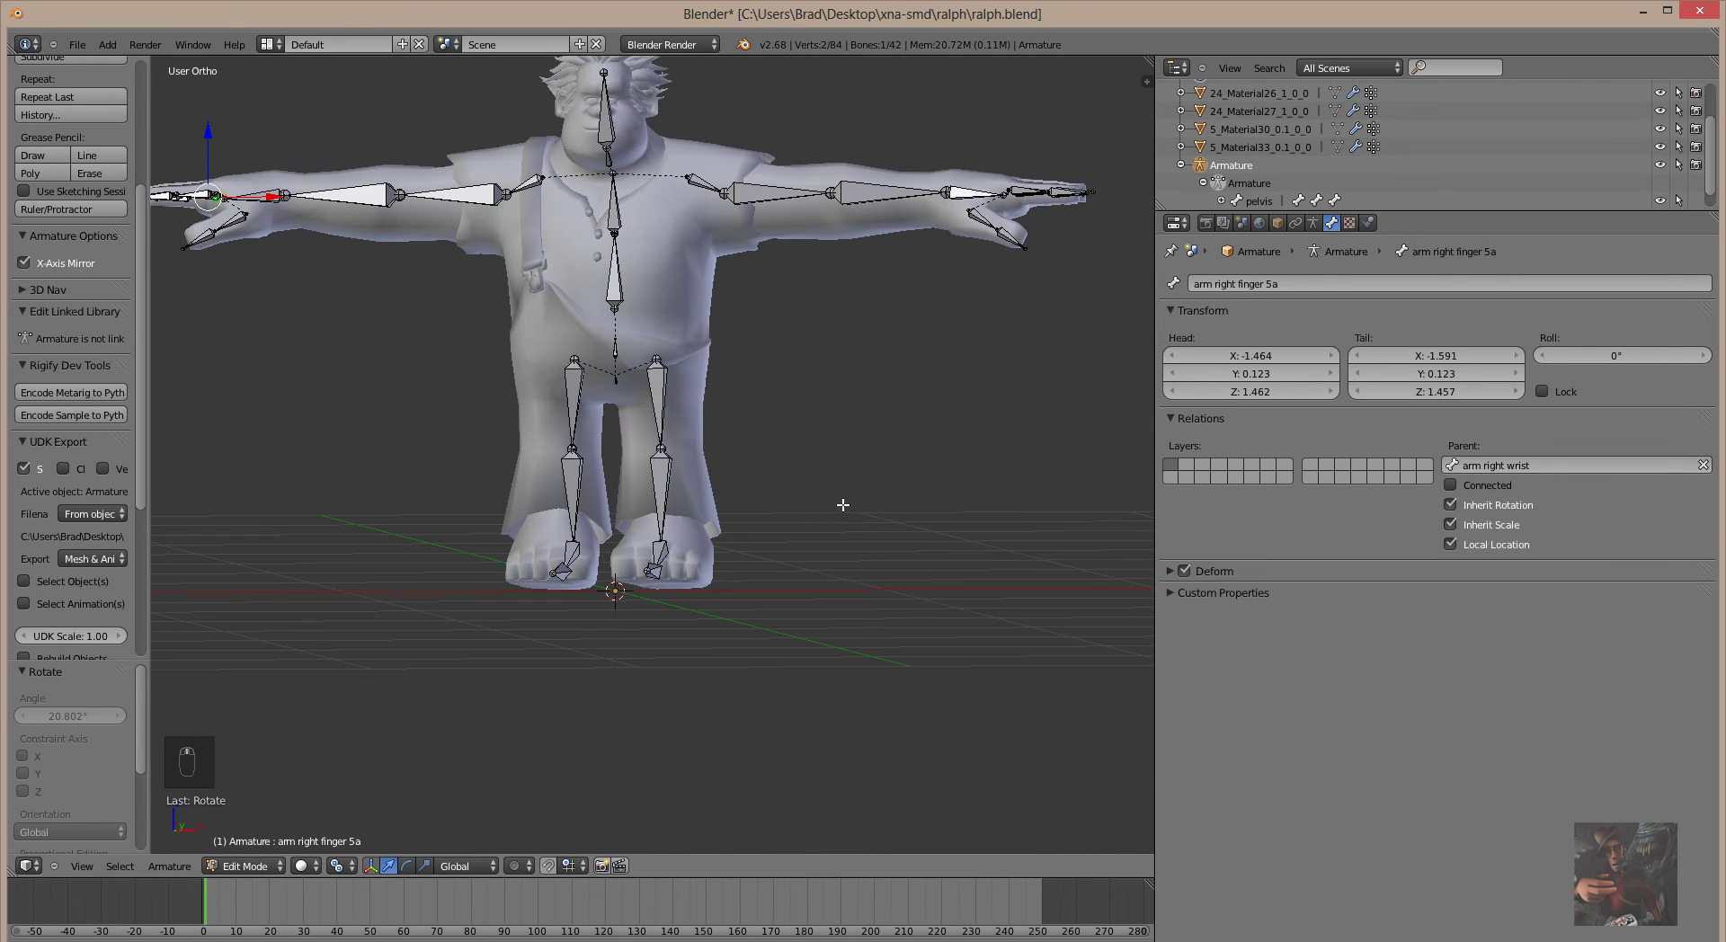
Leave Edit Mode and return the Ralph armature to pose mode as a whole selected object.
{"action": "left_click_drag", "start_coordinate": [293, 867], "coordinate": [262, 868]}
{"action": "left_click_drag", "start_coordinate": [263, 868], "coordinate": [840, 421]}
{"action": "left_click_drag", "start_coordinate": [840, 422], "coordinate": [852, 451]}
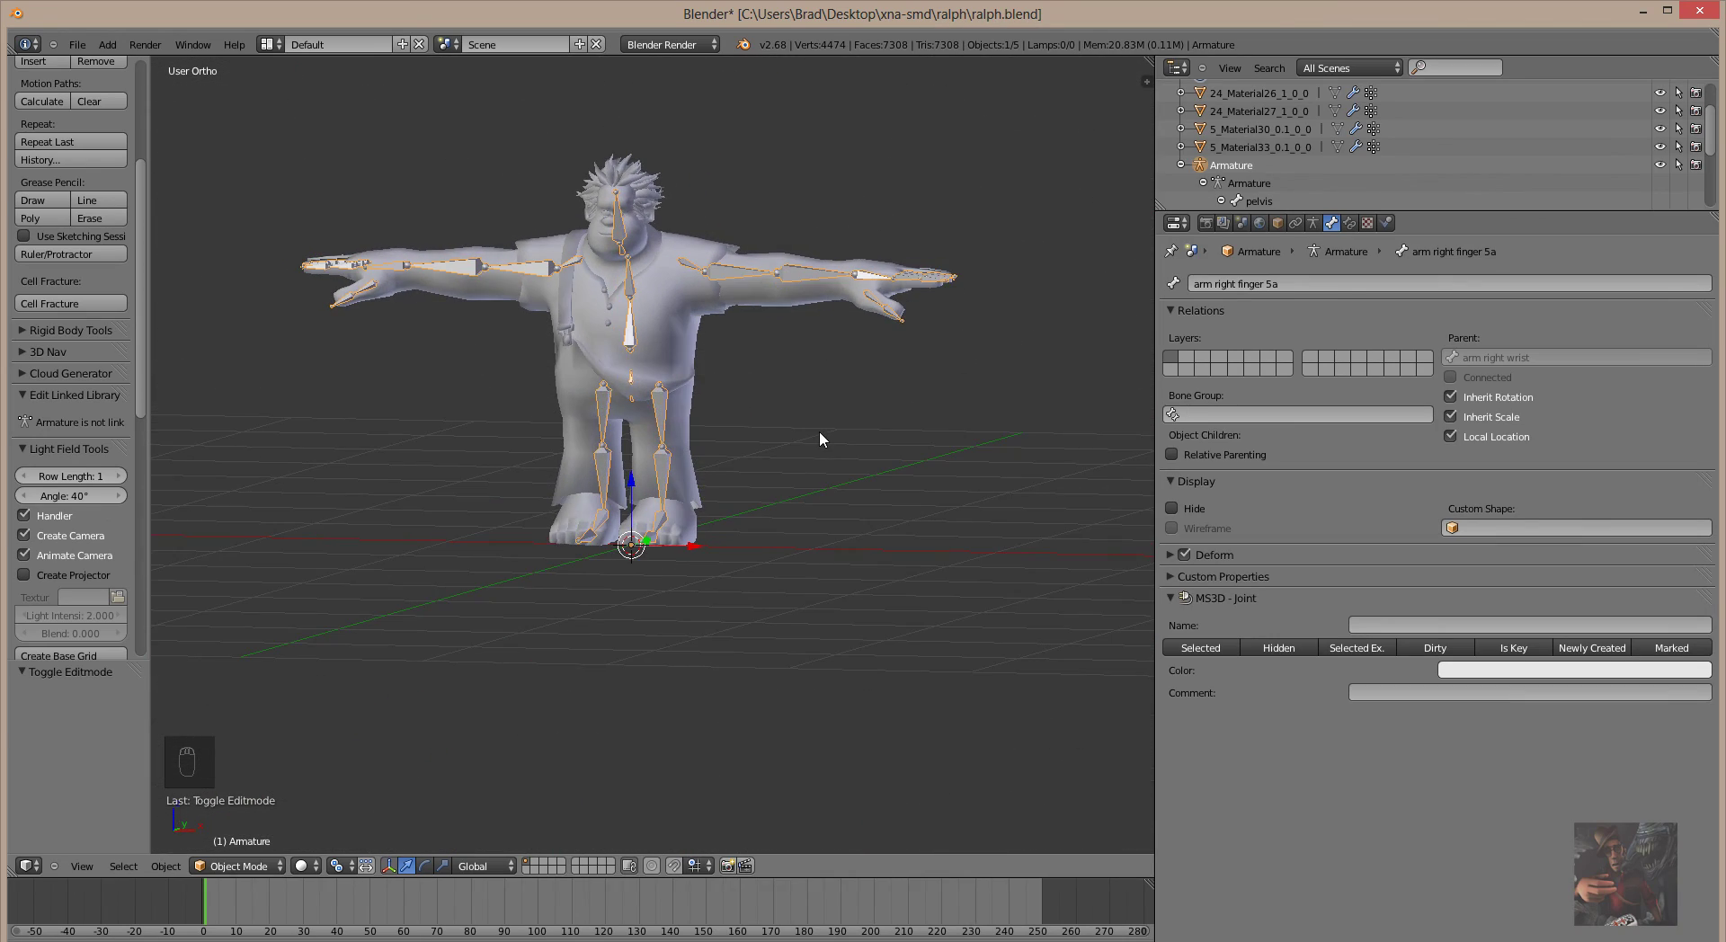